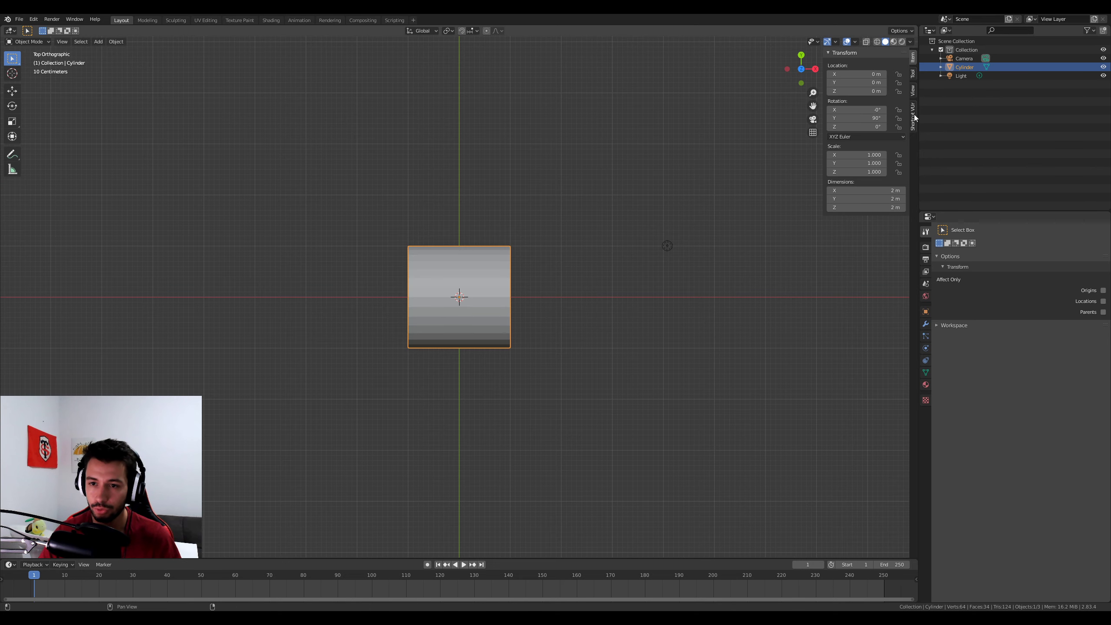
Step: Scale the sideways cylinder by 0.3 along X into a thin 2 m-wide wheel disc
left_click(918, 62)
key("KP_7")
scroll("up", 3)
key("s")
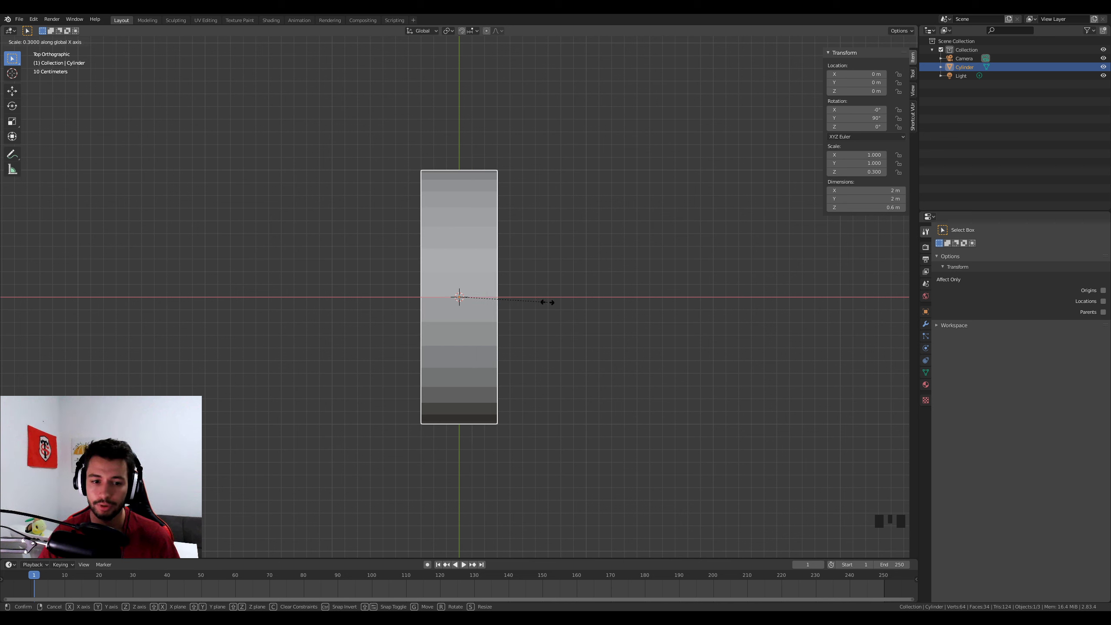
key("s")
left_click_drag(524, 337, 401, 353)
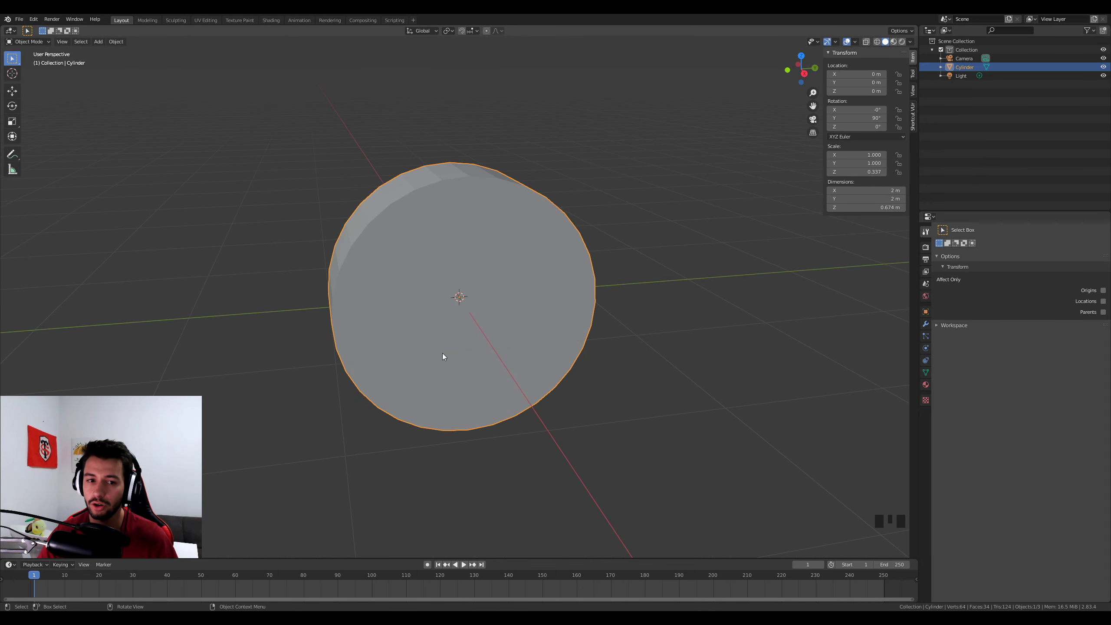
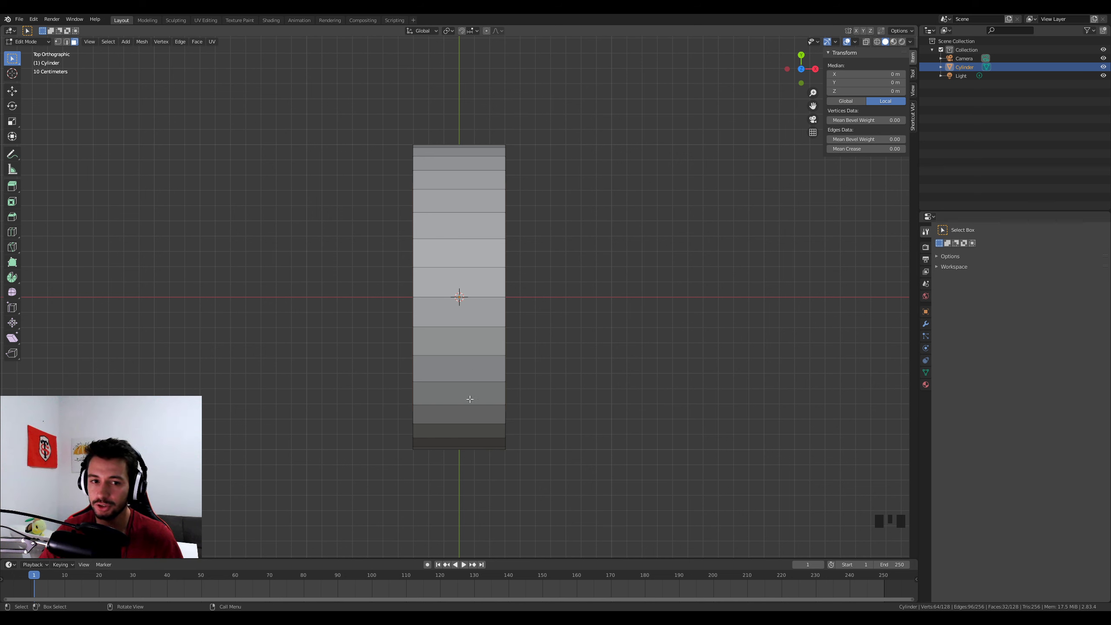
Step: Add a loop cut around the tread and rotate the loops into a V-shaped chevron
key("ctrl+r")
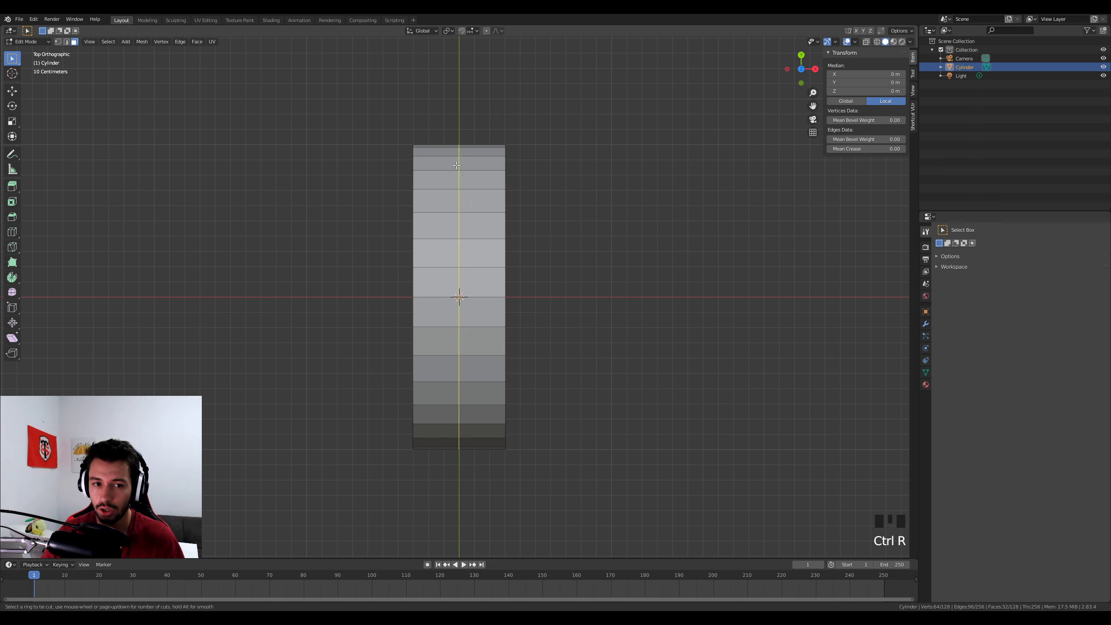
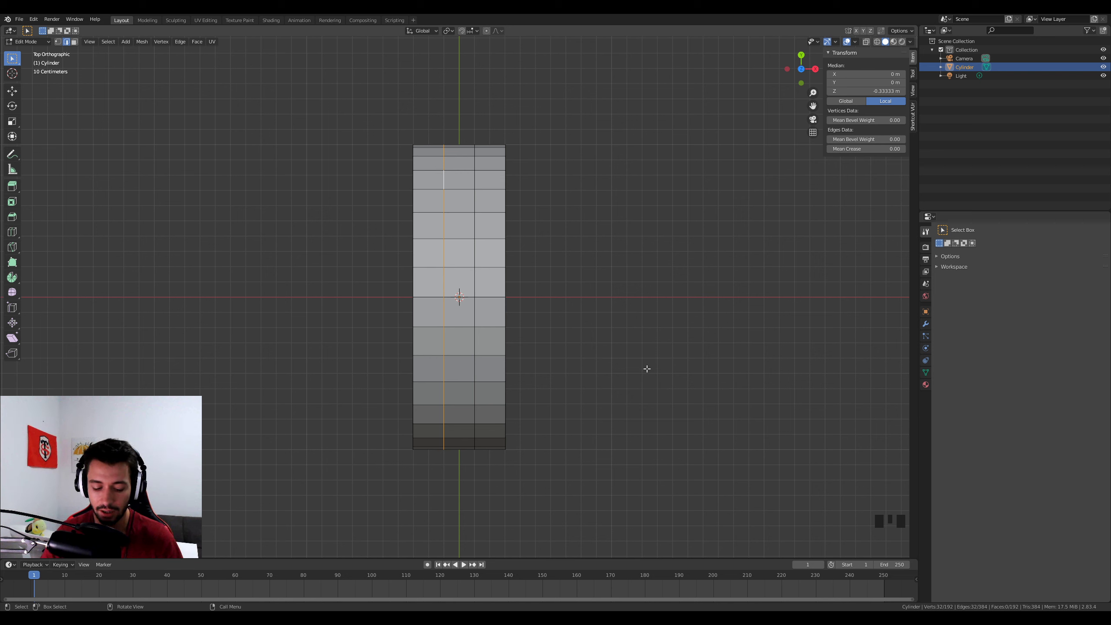
key("r")
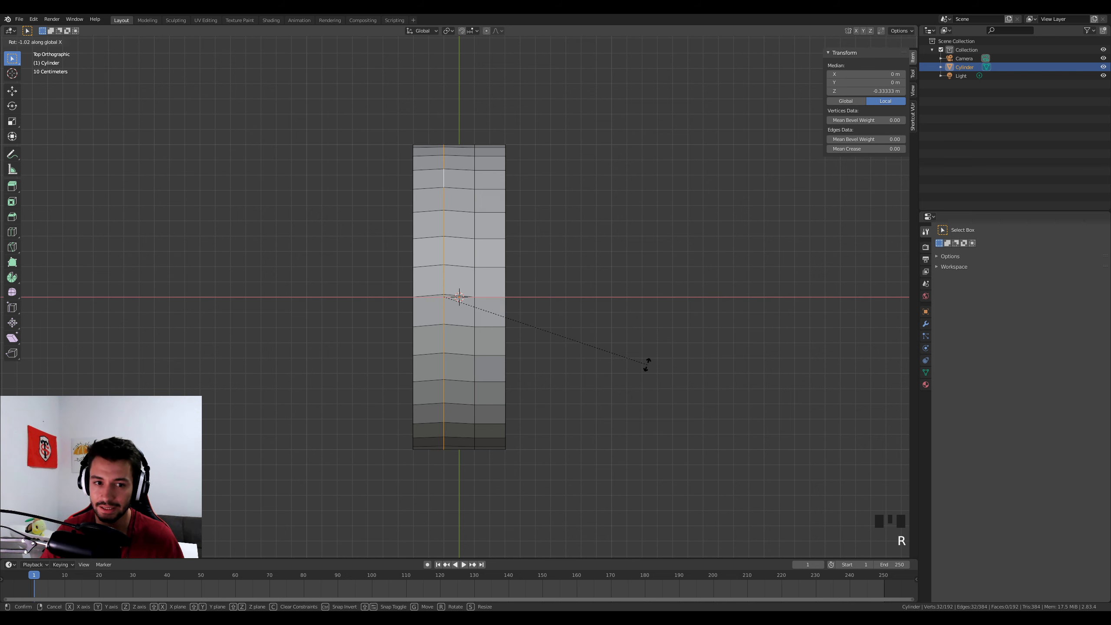
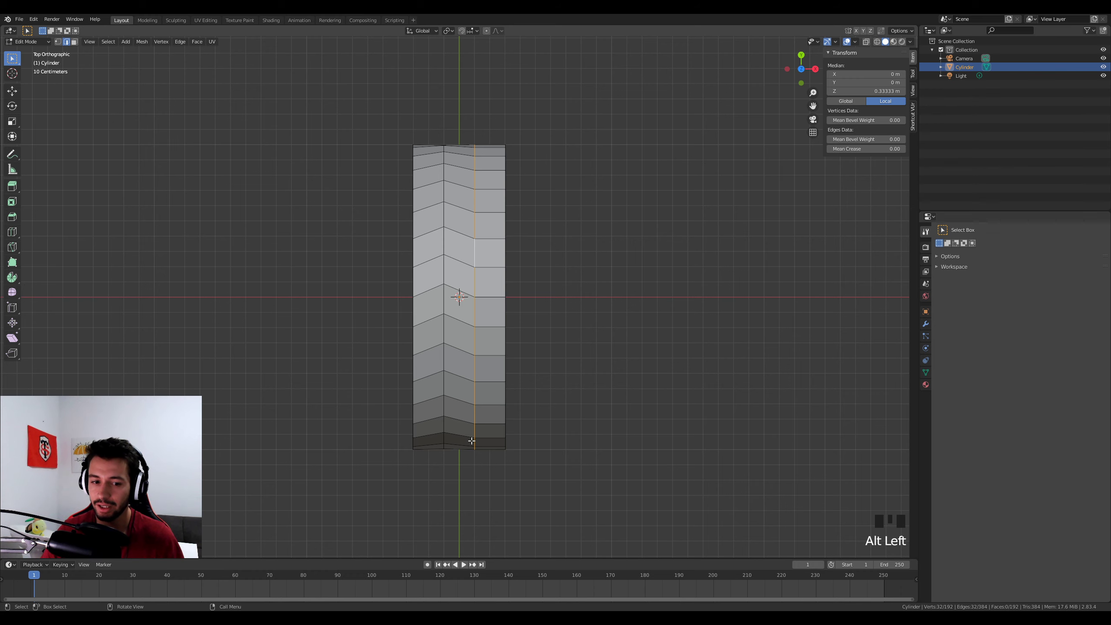
key("r")
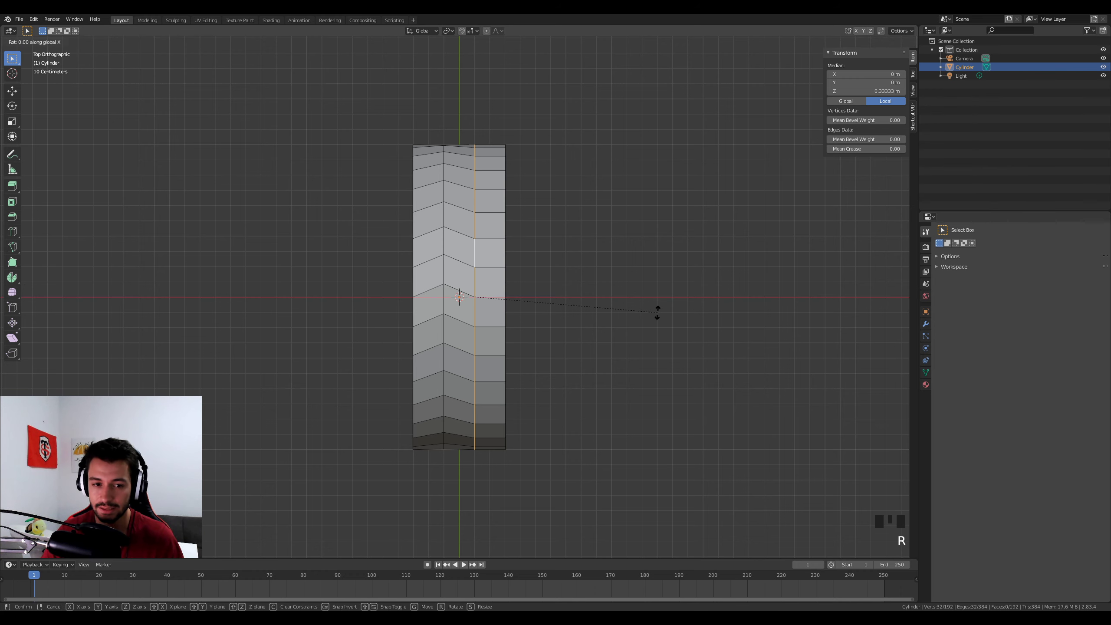
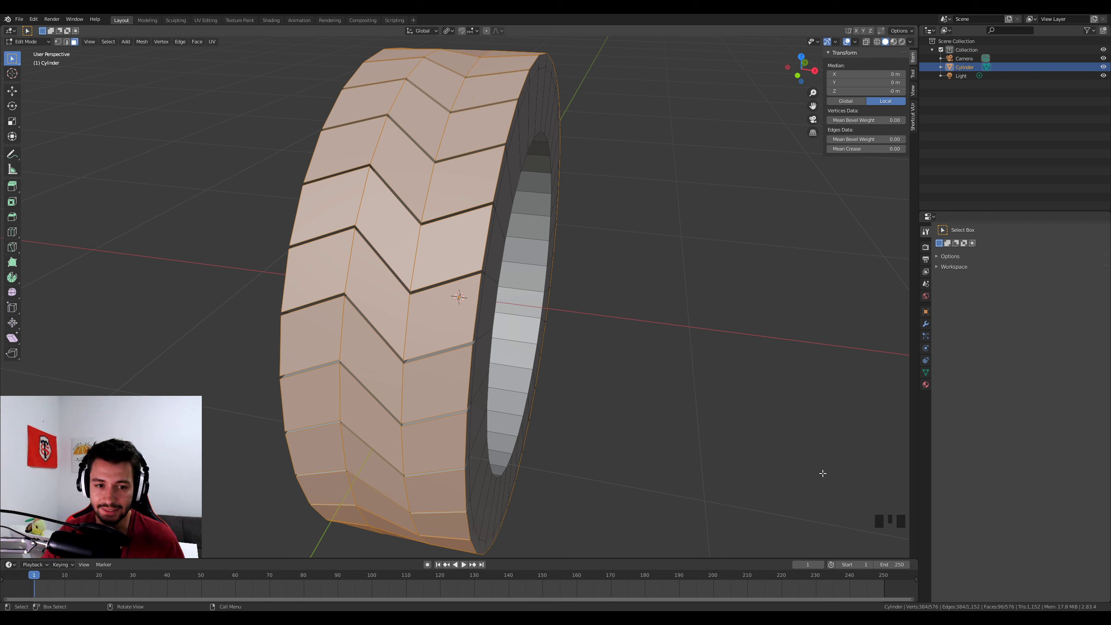
Step: Scale tread faces individually to about 0.53 and widen the inner rim 1.19 along X
key("s")
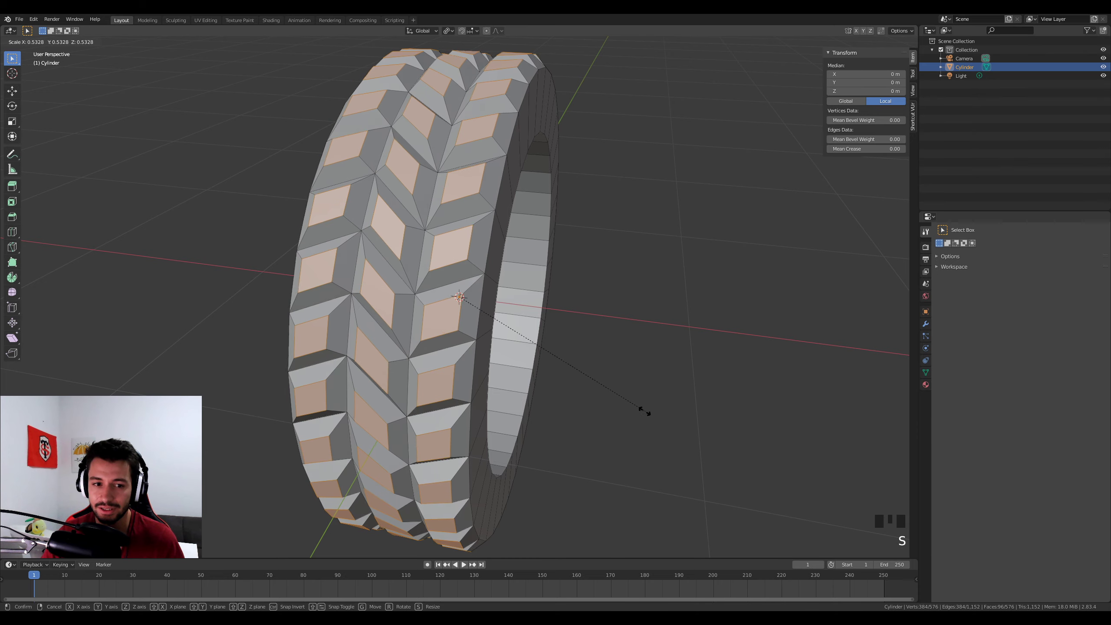
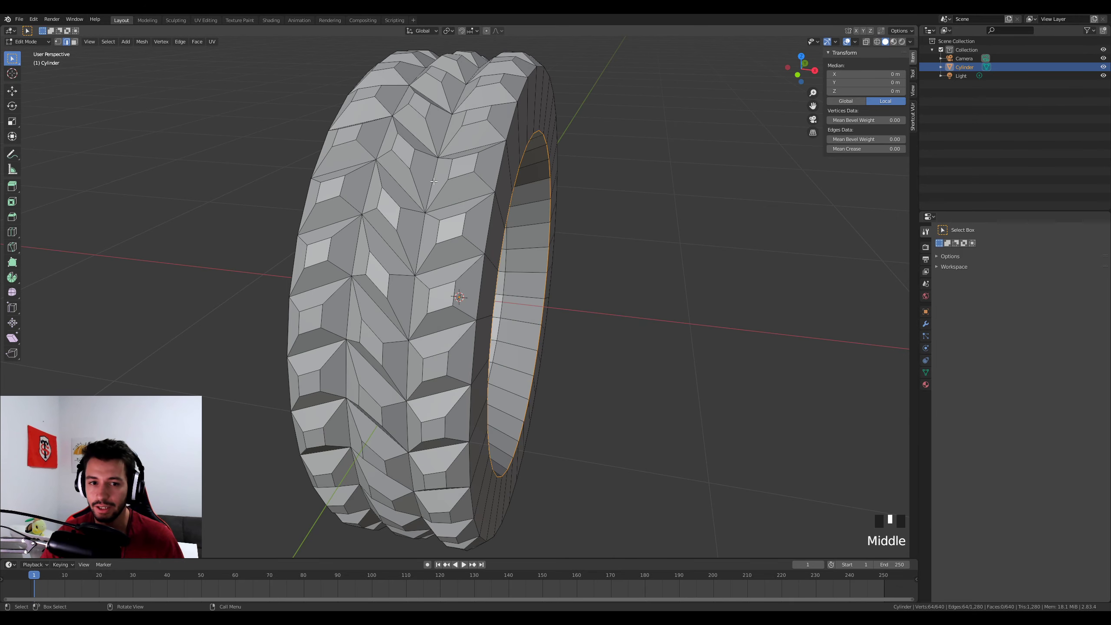
key("s")
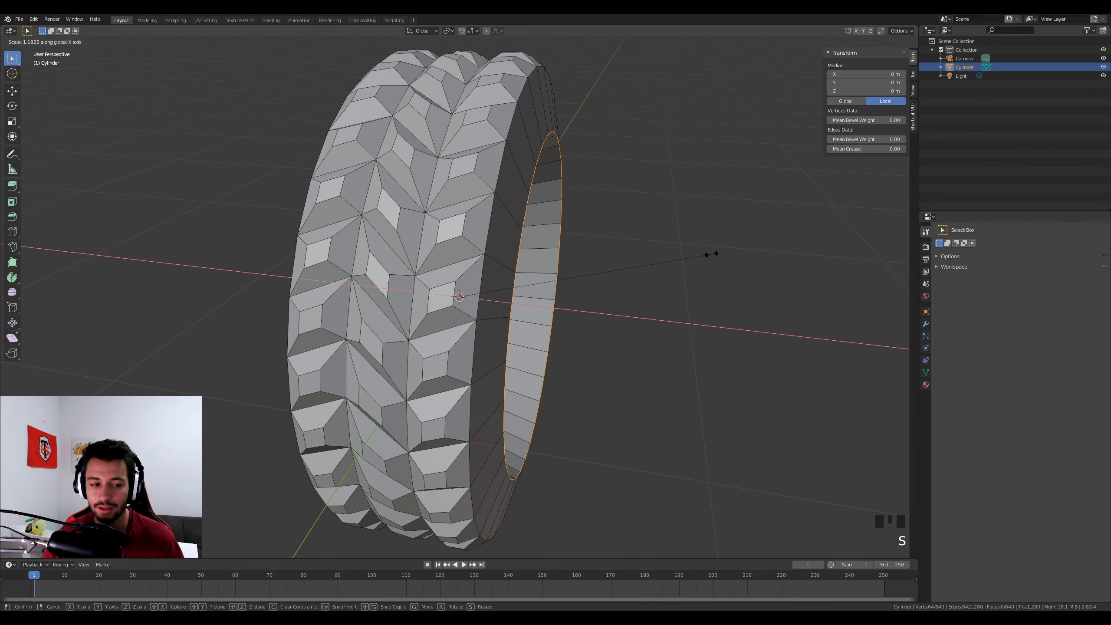
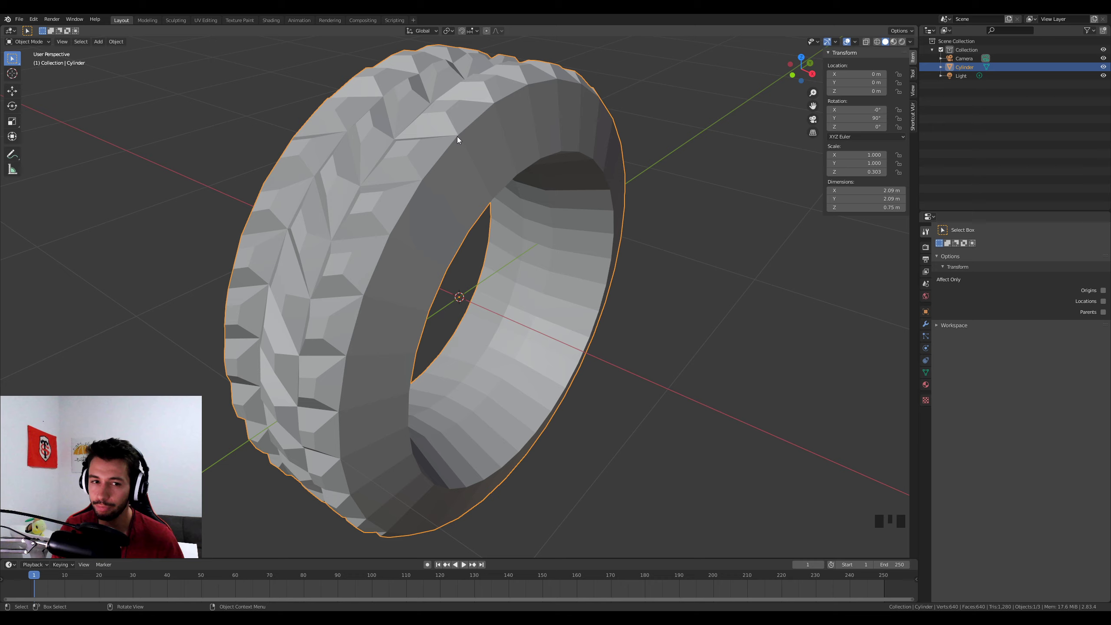
Step: Toggle the tire between Edit Mode and Object Mode
key("Tab")
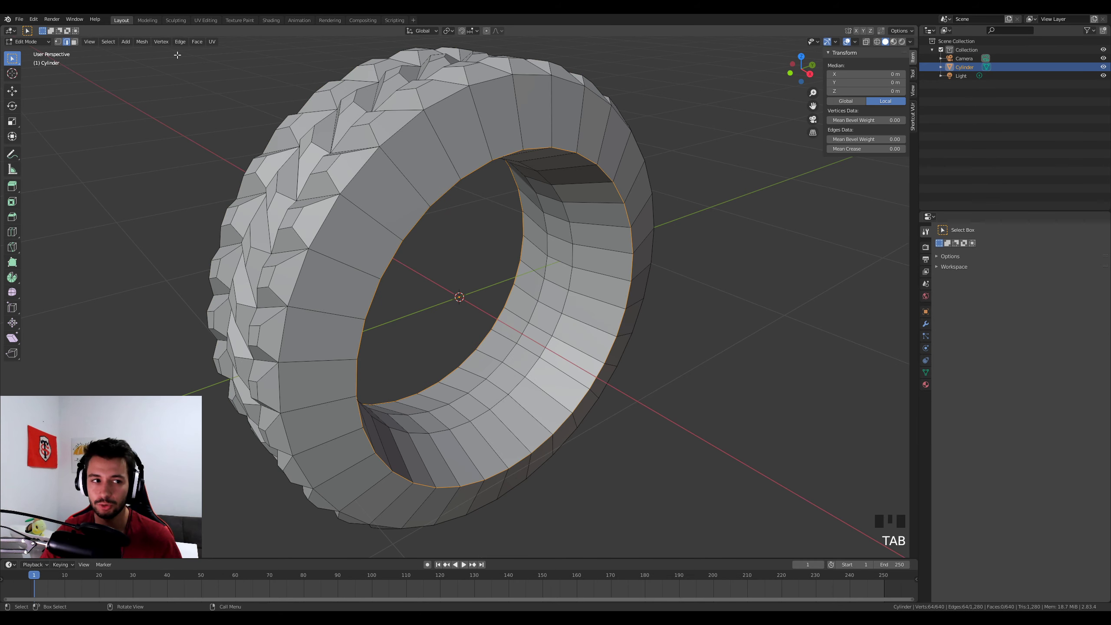
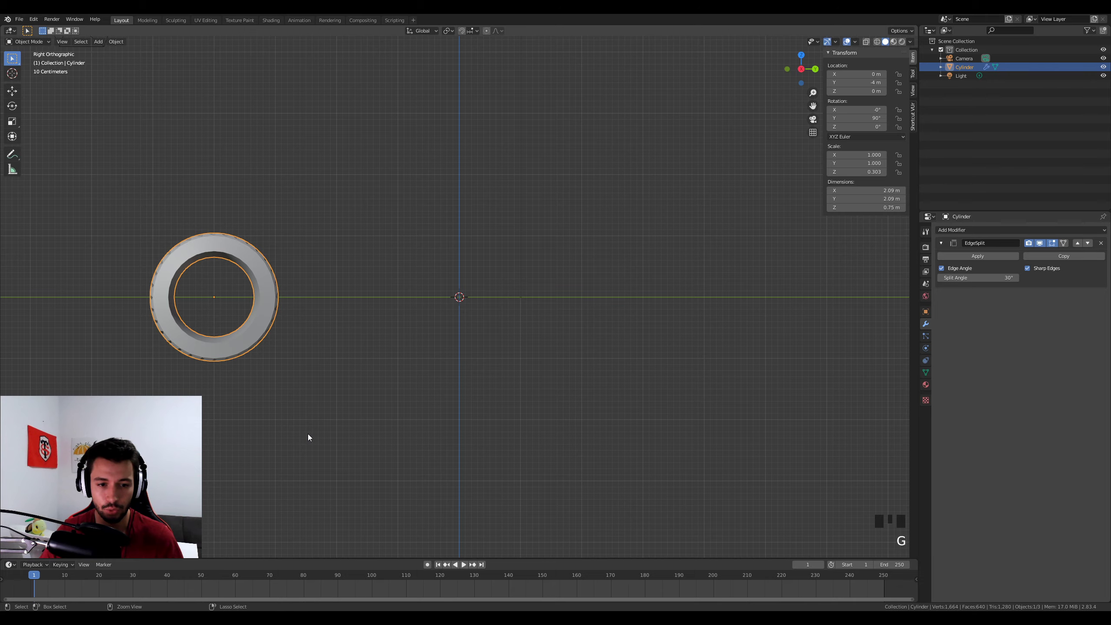
Step: Add a plane at the scene centre and scale it up to a 5.2 m ground surface
left_click_drag(474, 381, 466, 270)
key("shift+a")
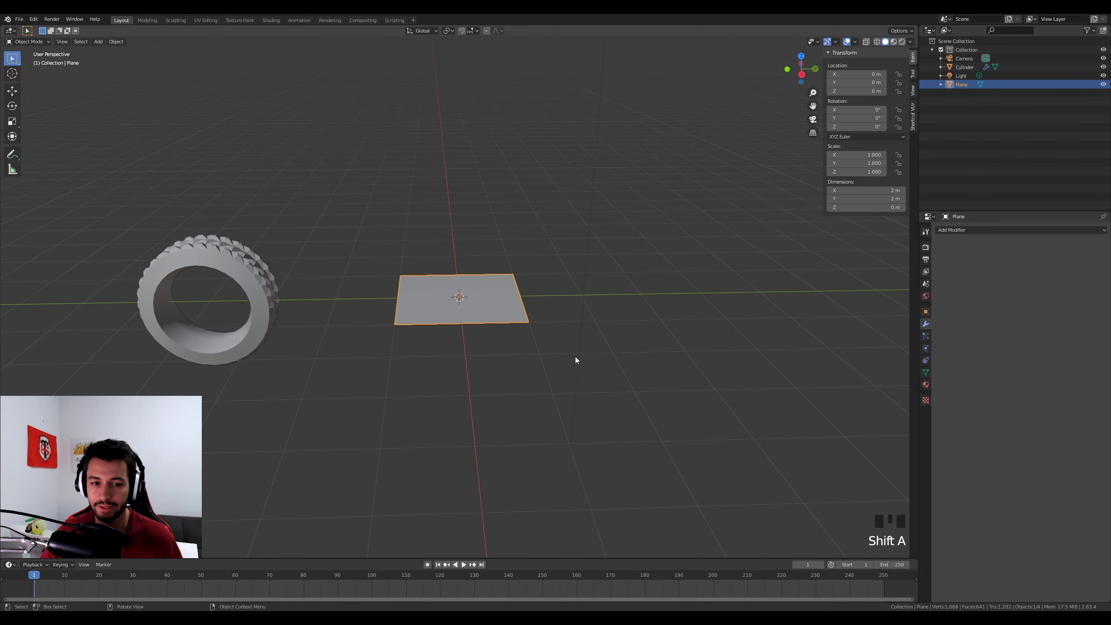
left_click_drag(542, 372, 517, 355)
key("s")
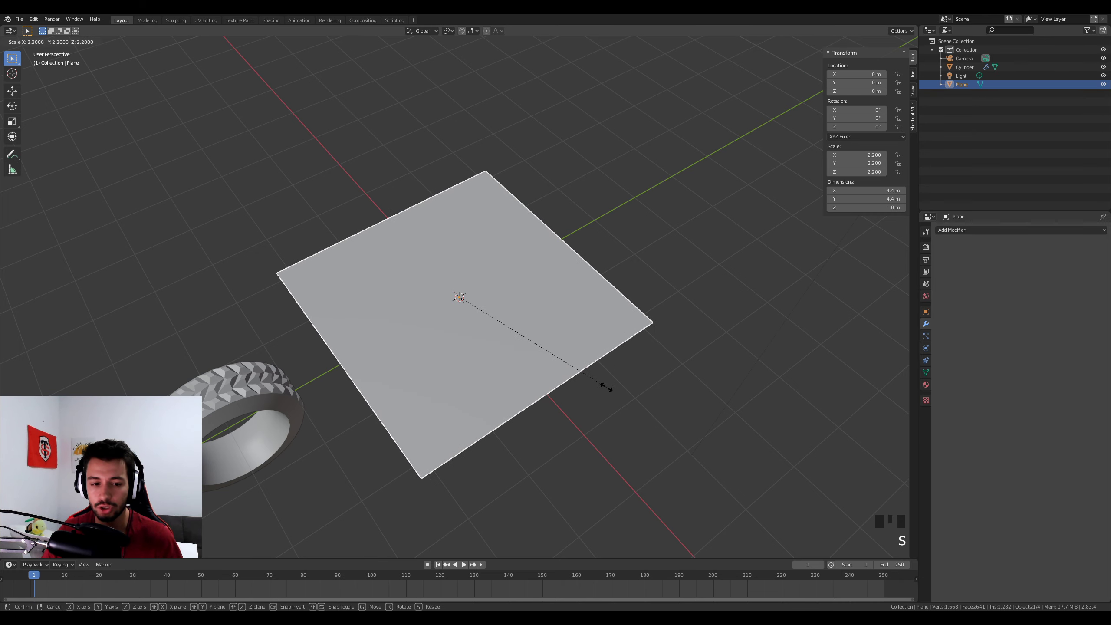
left_click_drag(620, 401, 567, 335)
key("KP_1")
Step: From the side view, lift the tire about 0.93 m in Z so it rests on the plane
key("KP_3")
left_click(238, 342)
scroll("up", 3)
key("g")
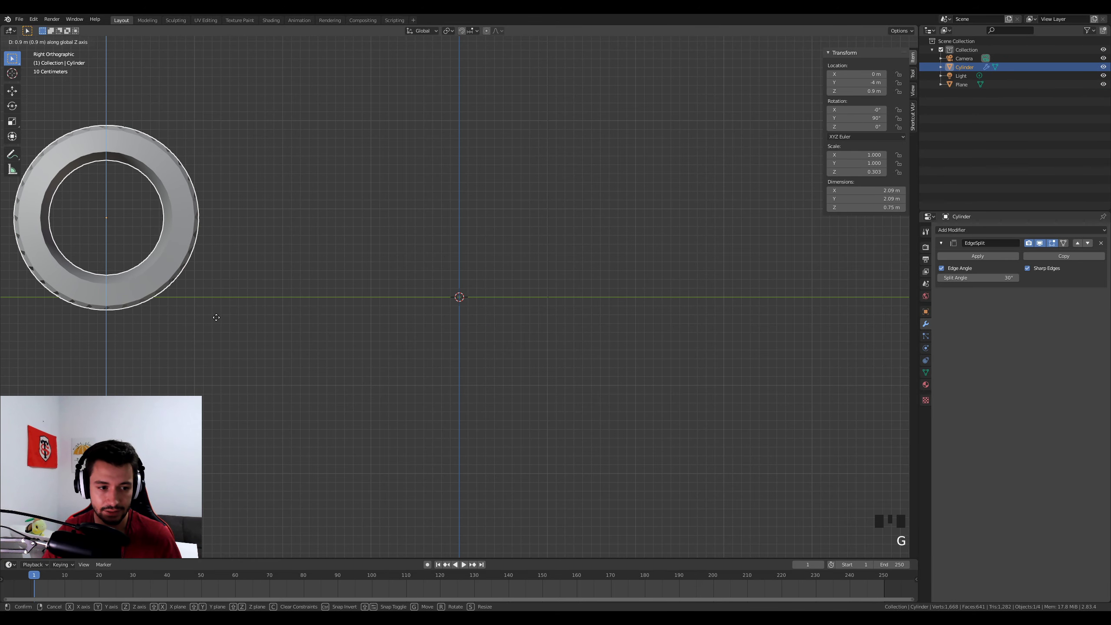
key("g")
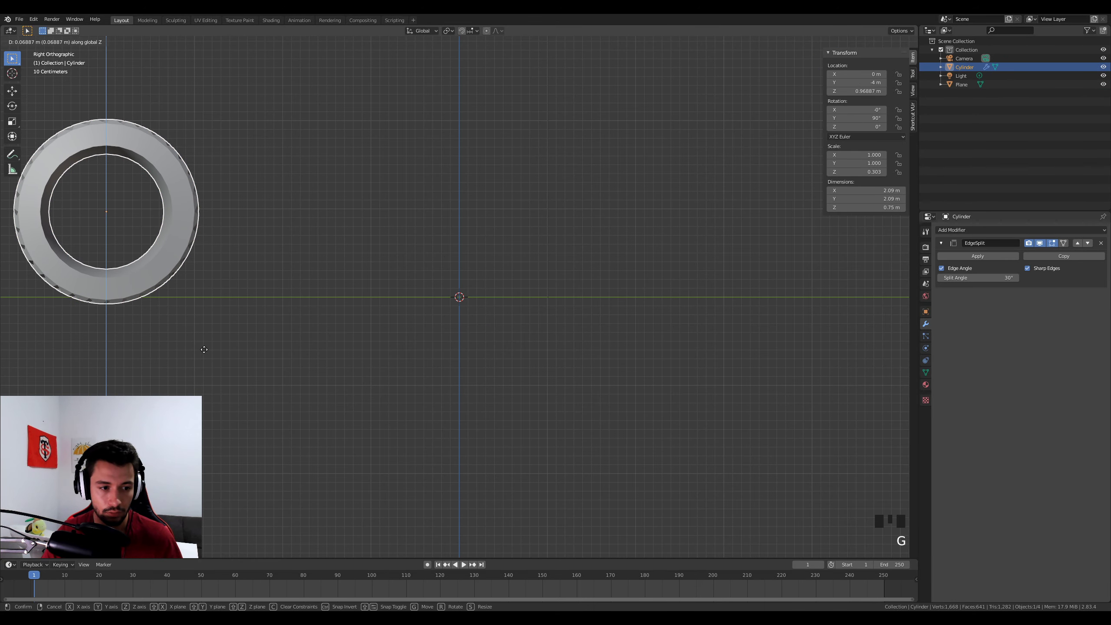
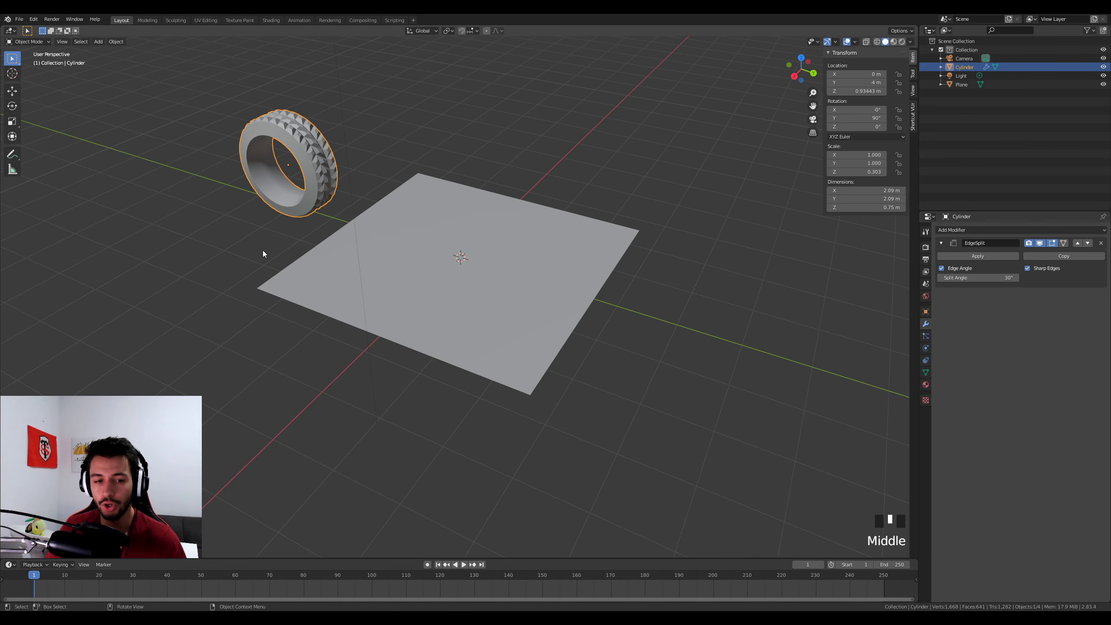
Step: Select the ground plane in the viewport
left_click(555, 236)
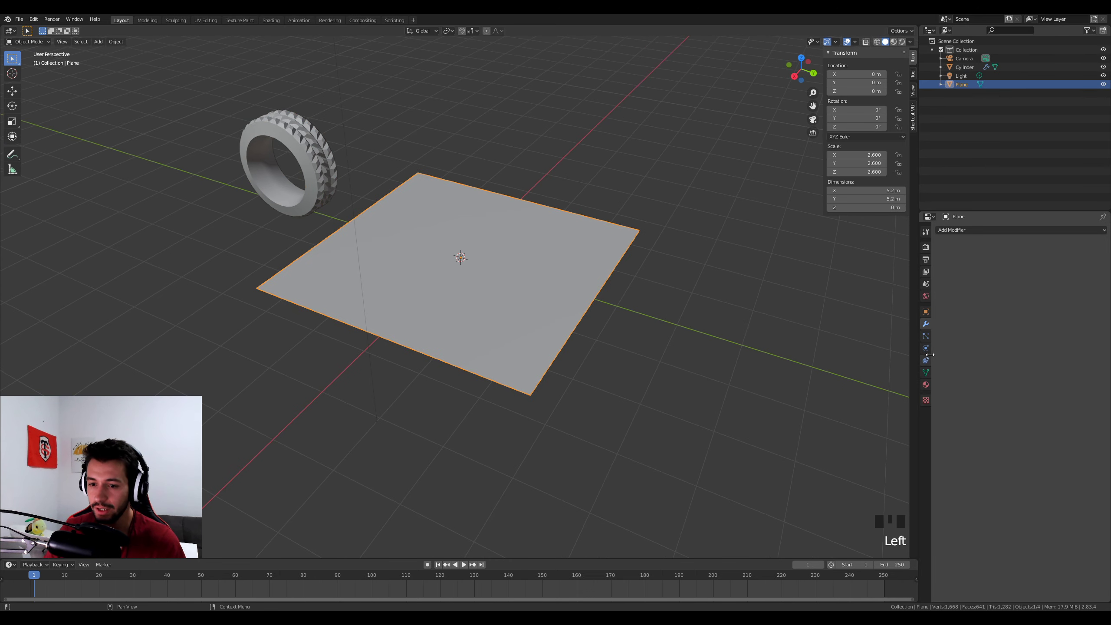
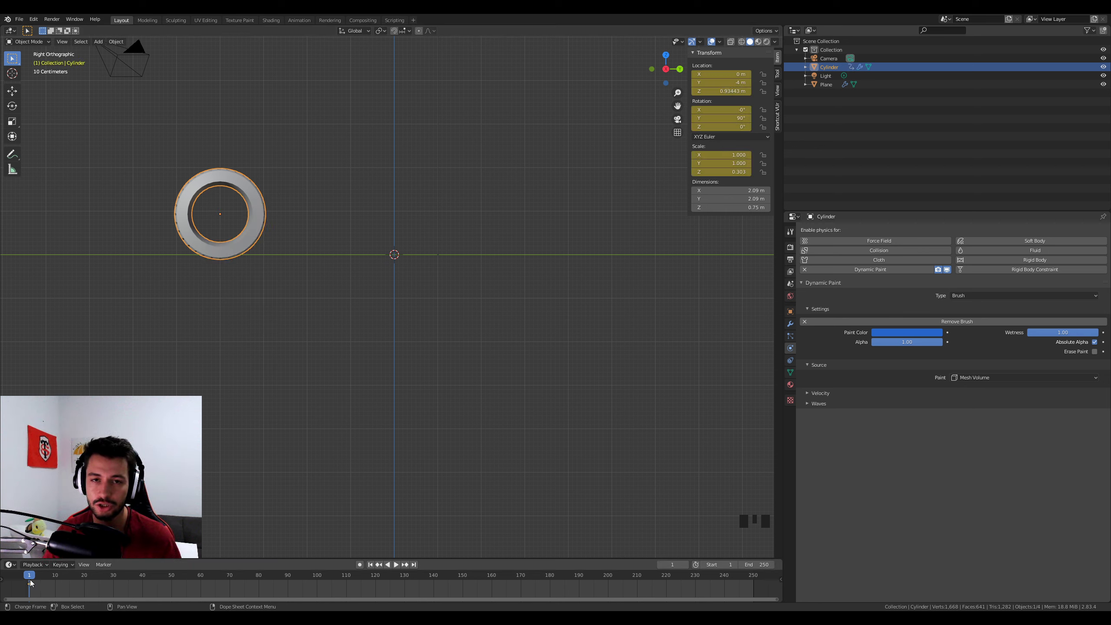
Step: At frame 240 move the tire to Y 6.8 m, spin it 1345° and keyframe location and rotation
left_click_drag(33, 581, 312, 403)
key("g")
scroll("down", 3)
left_click_drag(667, 368, 690, 381)
key("r")
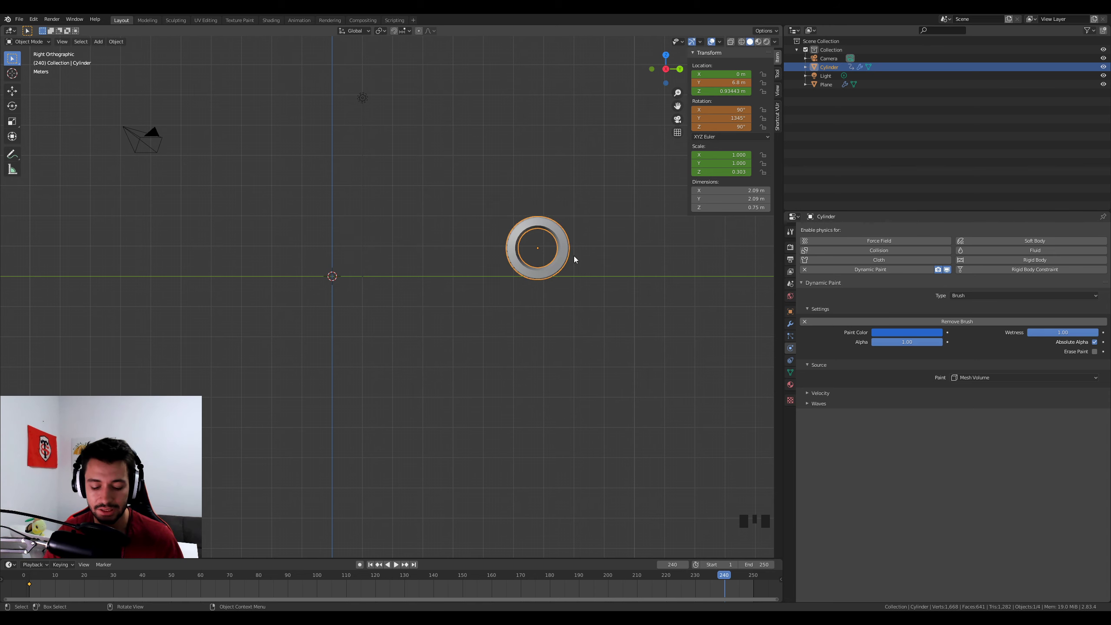
Step: Orbit the viewport to see the plane and tire together
left_click_drag(567, 301, 722, 581)
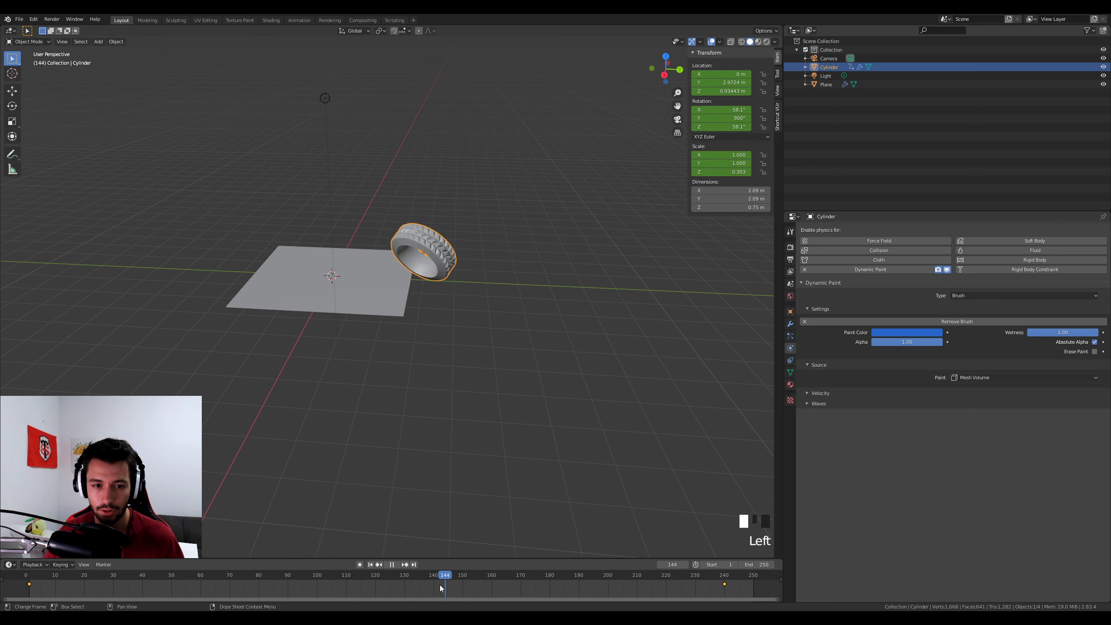
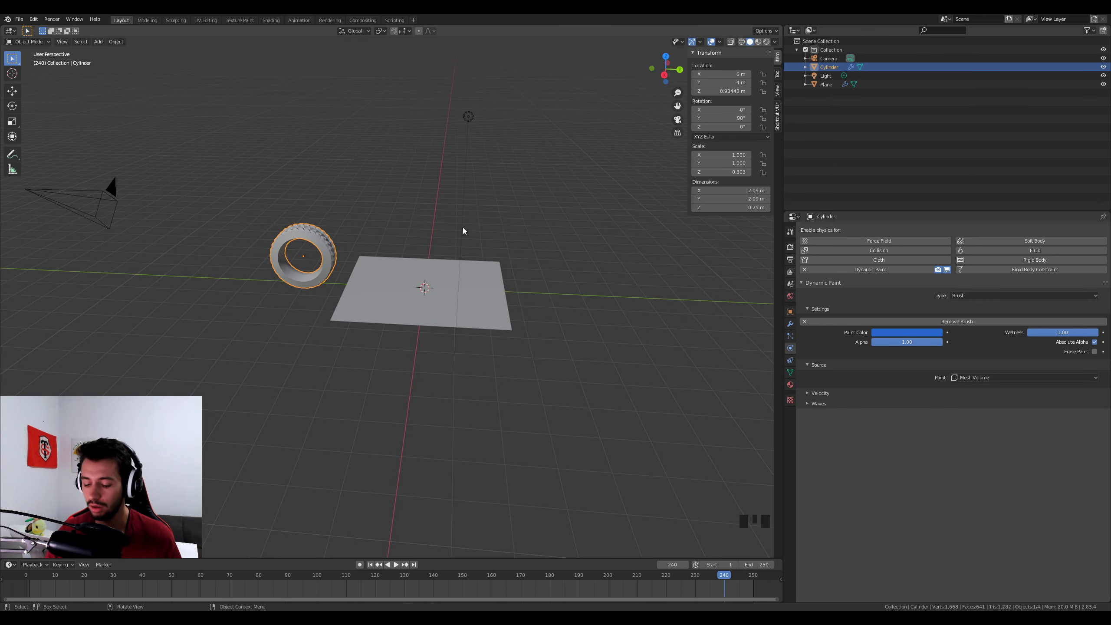
Step: Apply the tire's rotation and key its location, rotation and scale at frame 1
key("KP_1")
key("KP_3")
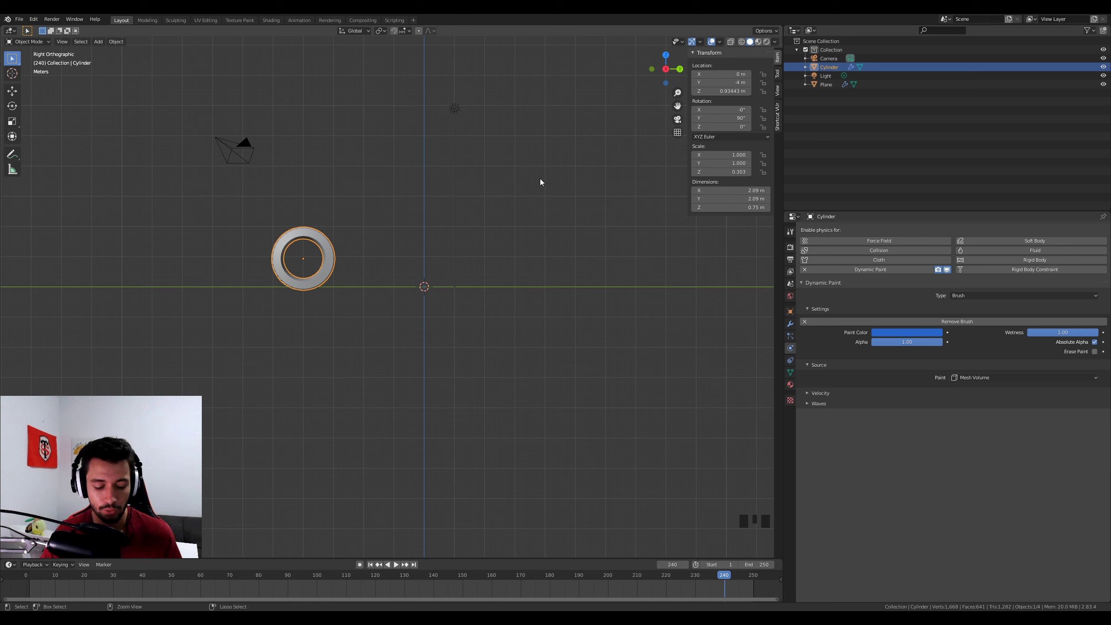
key("ctrl+a")
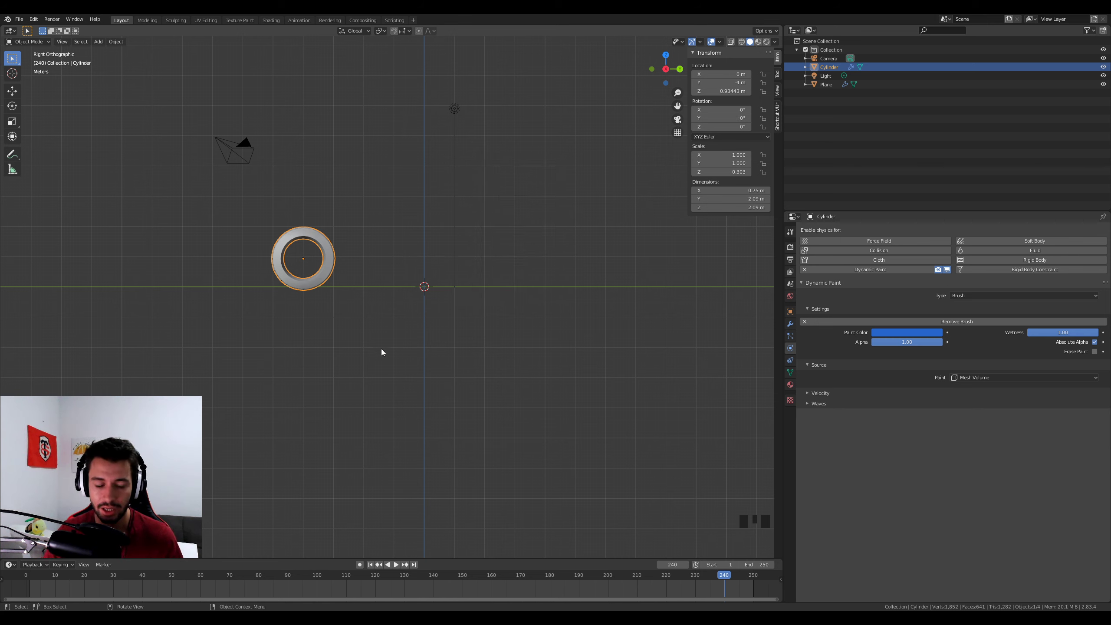
left_click_drag(37, 579, 383, 264)
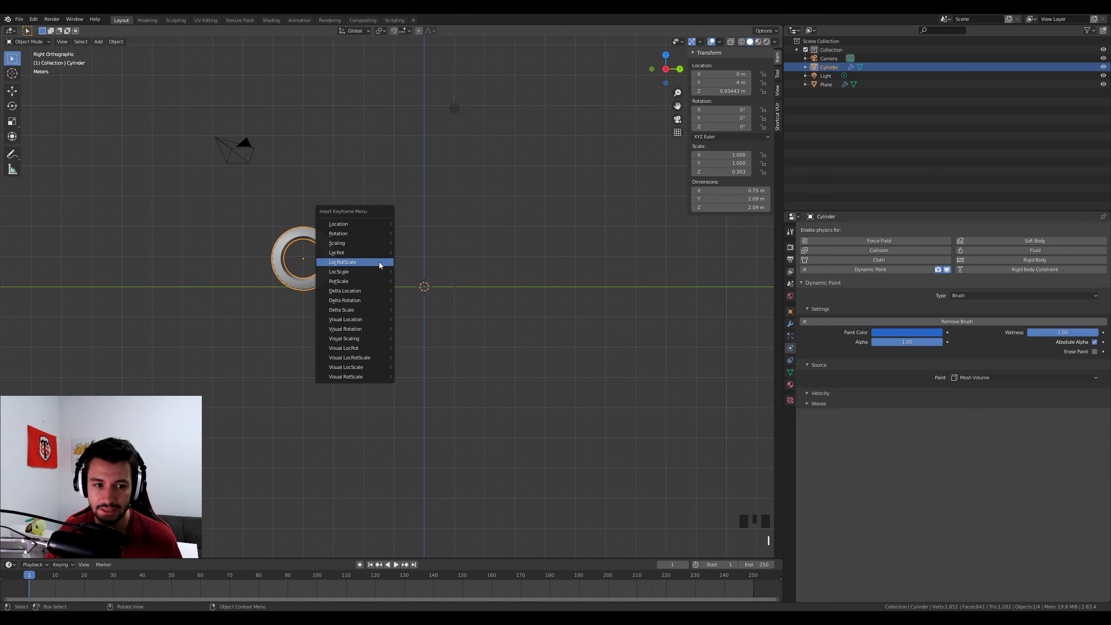
left_click_drag(35, 581, 569, 400)
Step: At the final frame place the tire at Y 5 m, roll it about its axle, and keyframe it
left_click_drag(570, 400, 303, 359)
key("g")
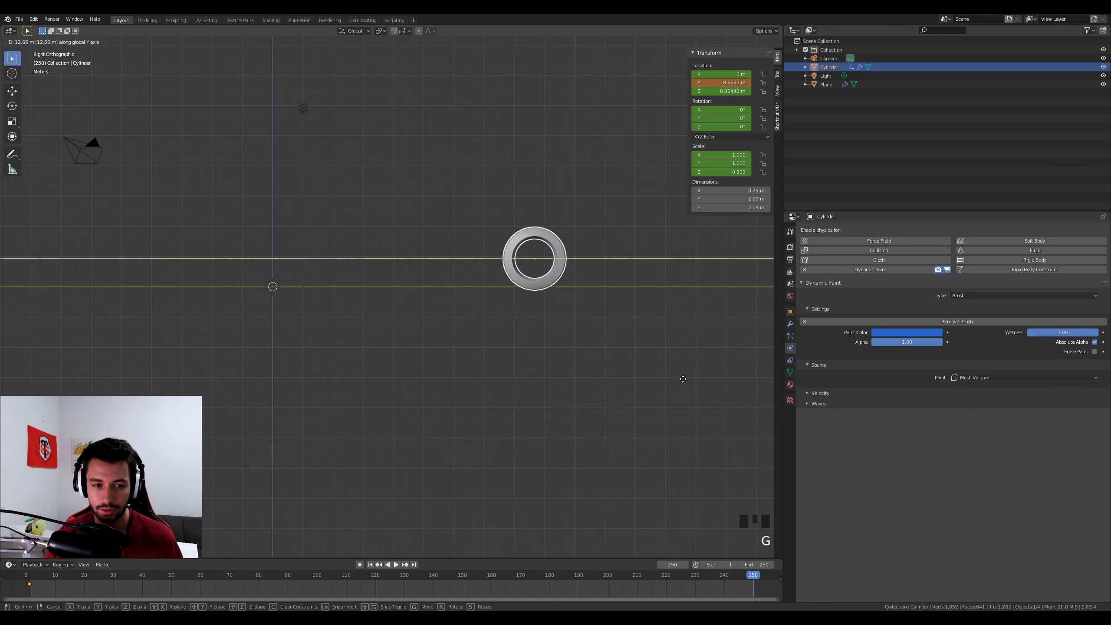
left_click_drag(572, 388, 572, 399)
key("KP_1")
key("KP_3")
key("g")
key("r")
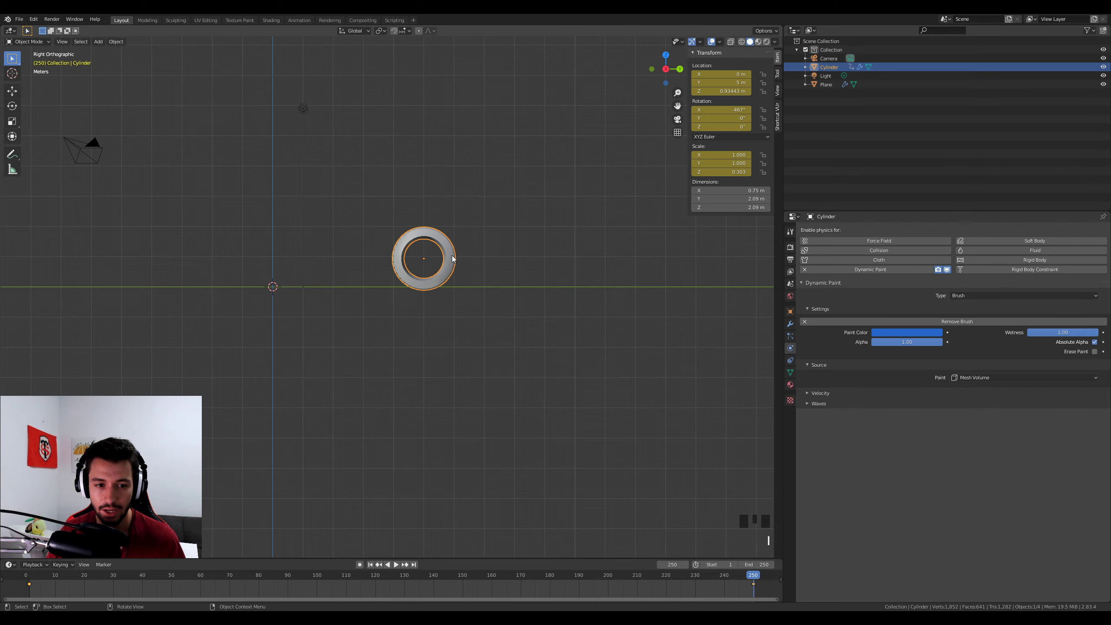
Step: Play the animation in perspective to check the tire rolls across the plane
left_click_drag(566, 462, 567, 487)
scroll("up", 3)
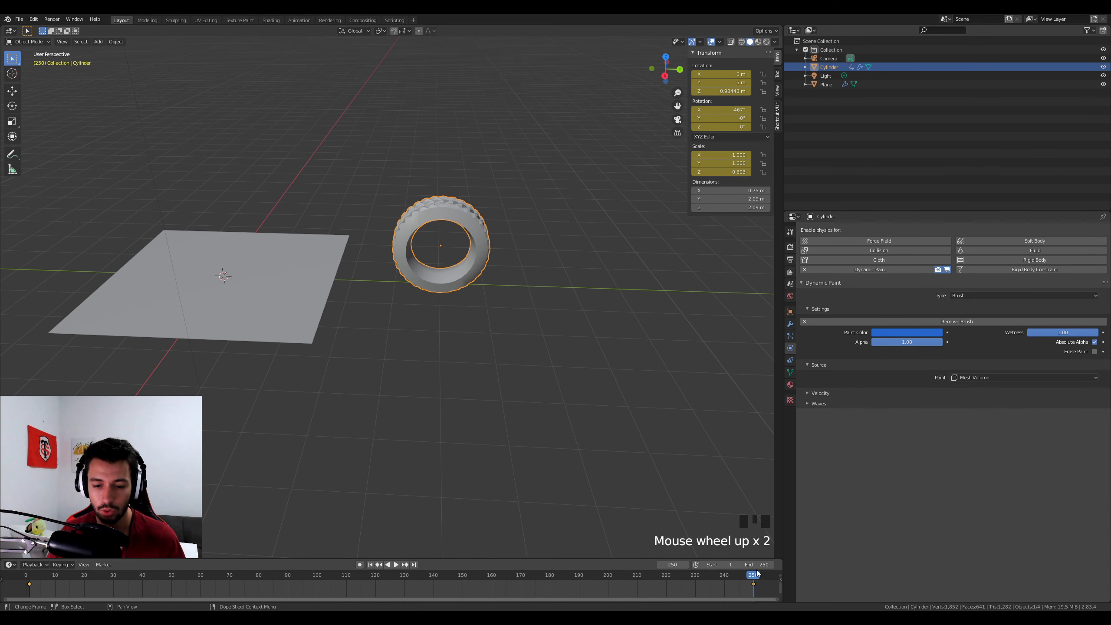
left_click_drag(752, 578, 354, 592)
key("space")
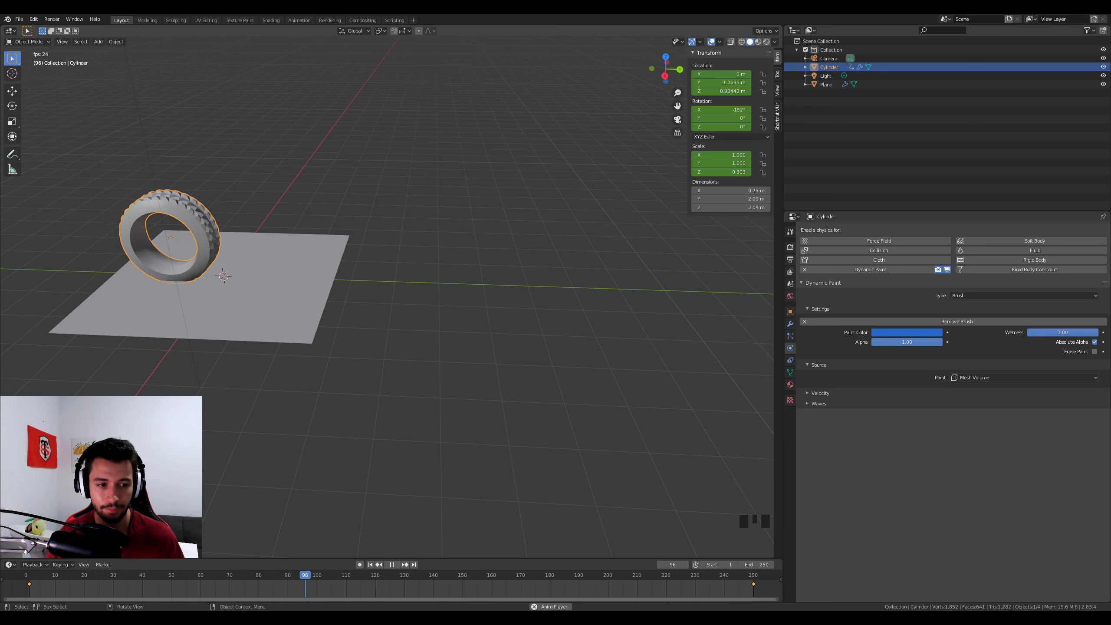
key("space")
Step: Enable Dynamic Paint on the plane and make it a canvas
left_click_drag(343, 346, 274, 281)
left_click_drag(274, 281, 924, 405)
left_click_drag(975, 406, 392, 290)
Step: Subdivide the ground plane in Edit Mode into a grid the displace canvas can dent
key("Tab")
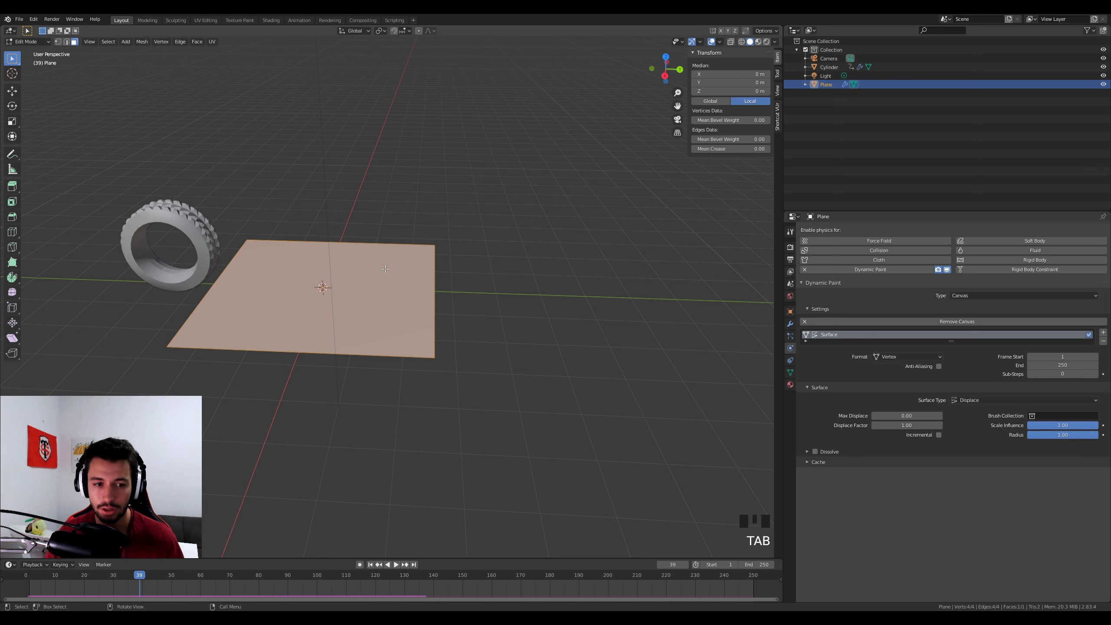
left_click_drag(388, 271, 367, 279)
key("Tab")
left_click_drag(139, 579, 289, 334)
scroll("up", 3)
left_click_drag(306, 312, 449, 368)
right_click(450, 367)
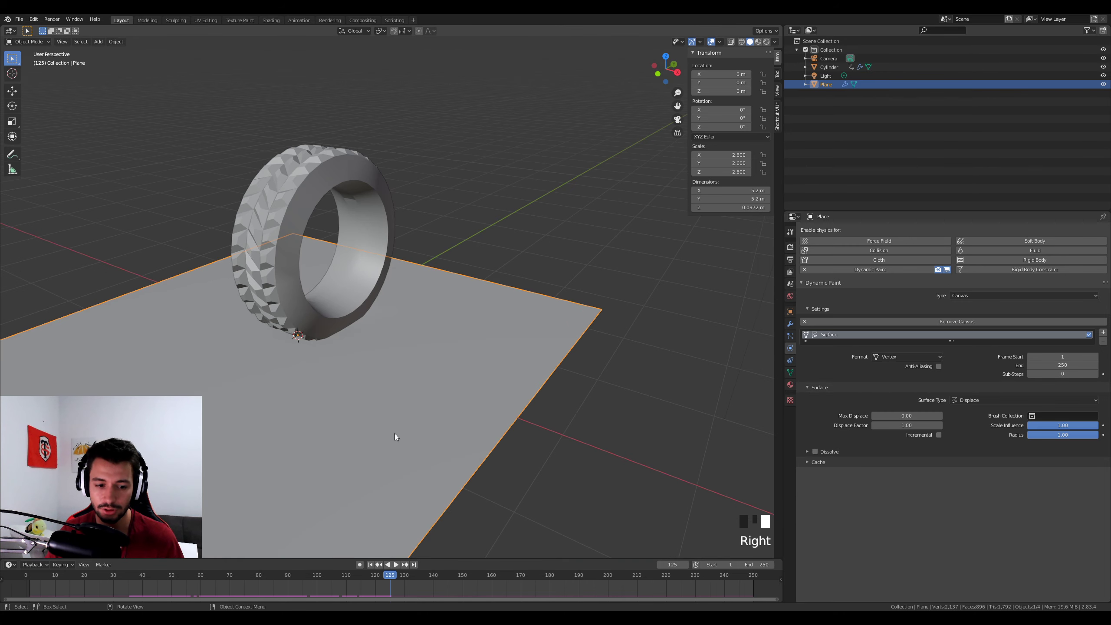
Step: Play the roll and orbit around the plane to check the tire presses a track into it
left_click_drag(394, 578, 399, 429)
left_click_drag(398, 430, 512, 499)
left_click_drag(556, 581, 480, 399)
left_click_drag(479, 398, 347, 280)
key("Tab")
right_click(346, 280)
Step: Add a Subdivision Surface modifier to the ground plane and zoom toward the tire contact
key("Tab")
left_click_drag(793, 326, 800, 321)
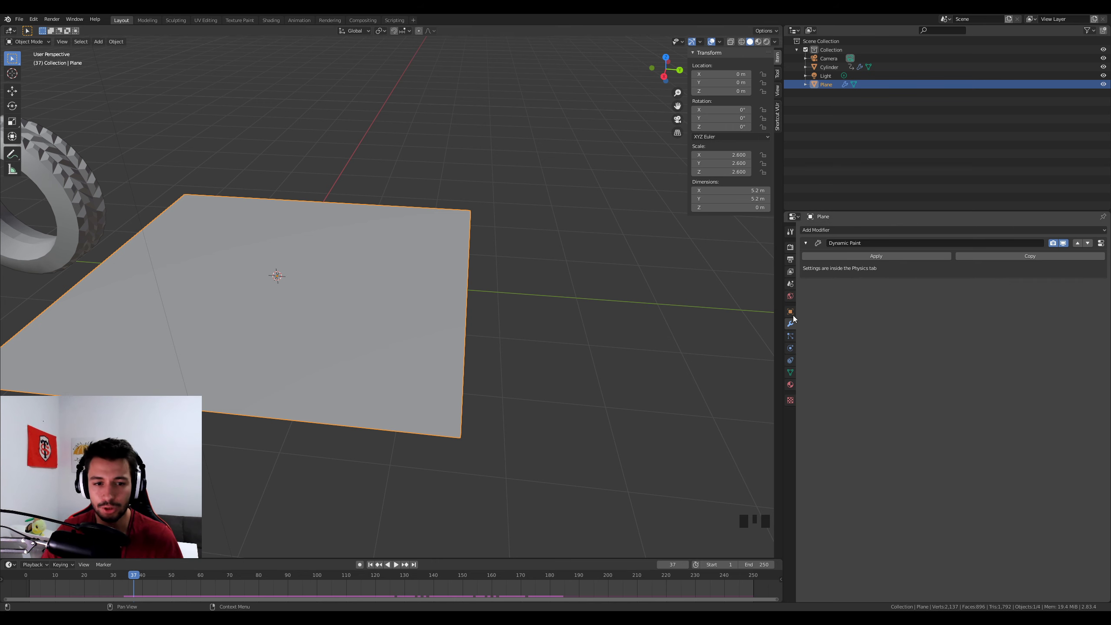
left_click_drag(860, 235, 530, 353)
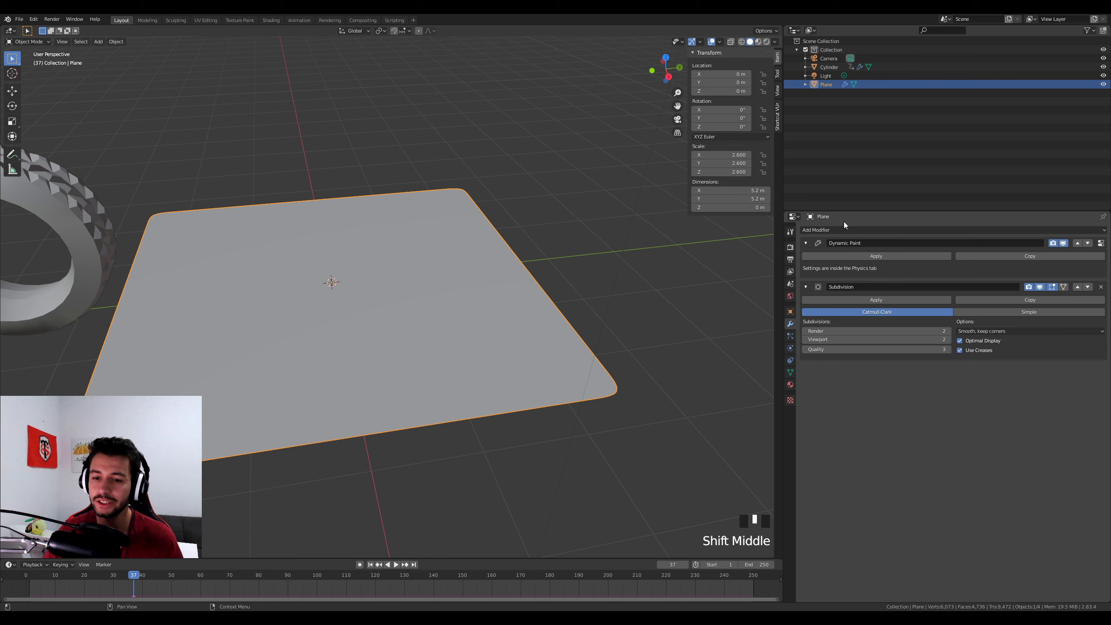
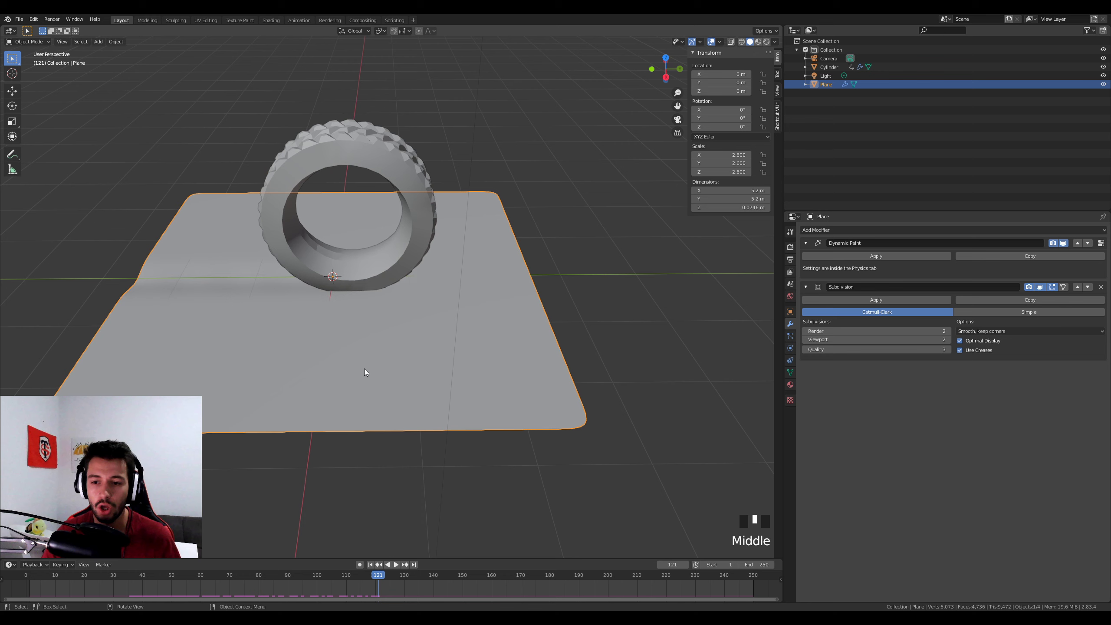
left_click_drag(374, 579, 348, 367)
scroll("up", 3)
left_click_drag(356, 365, 439, 363)
scroll("up", 3)
Step: Move the subdivision above Dynamic Paint at viewport level 3 and check the tread marks
left_click_drag(365, 393, 415, 308)
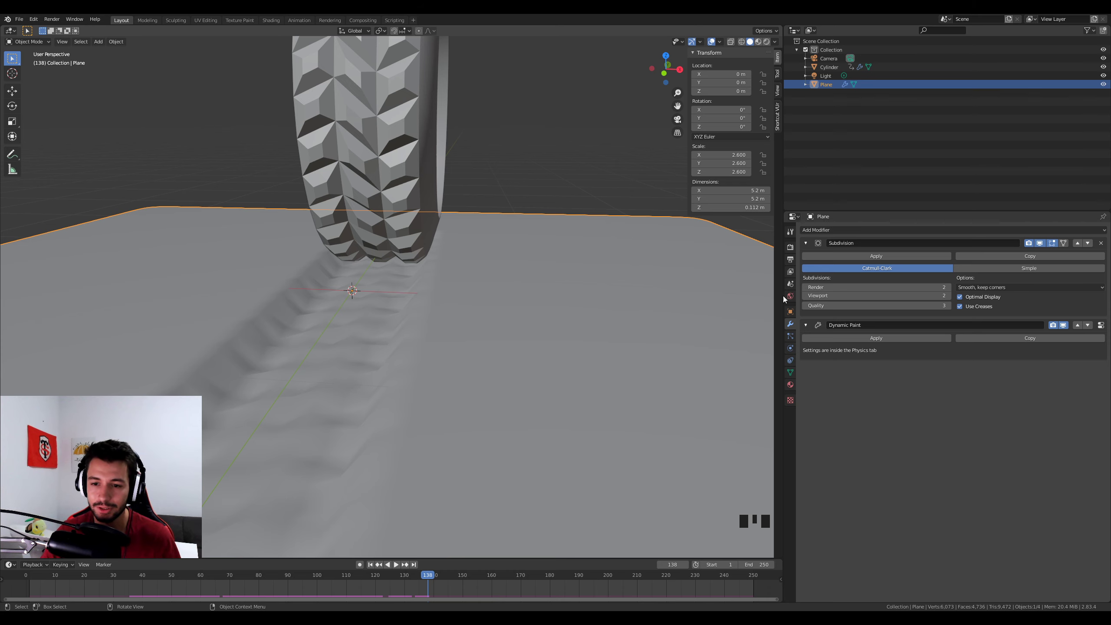
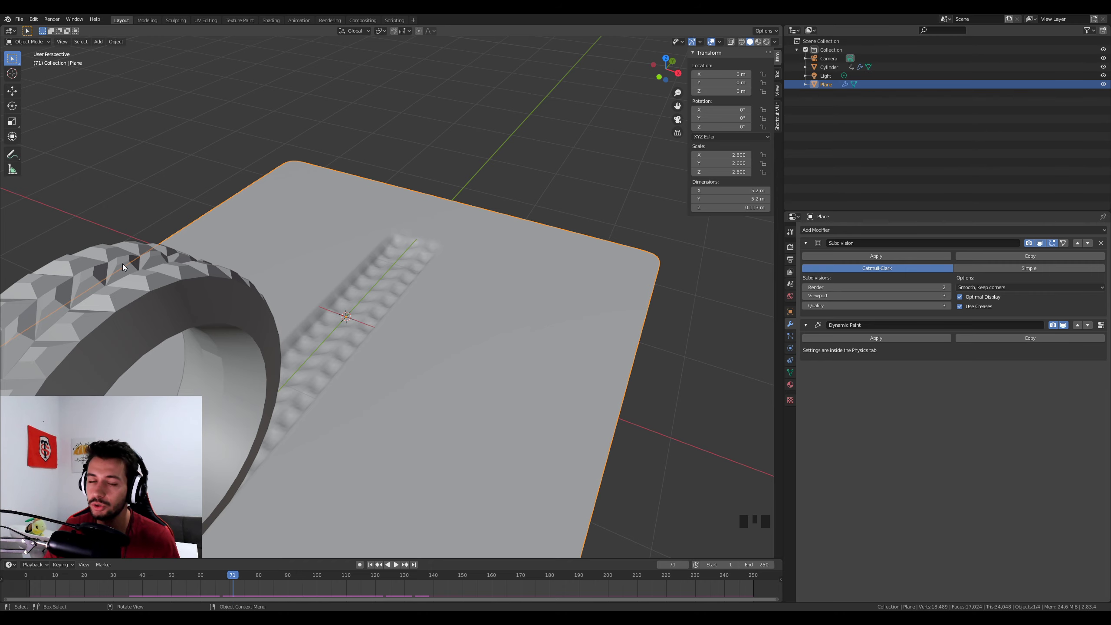
scroll("down", 3)
left_click_drag(381, 336, 435, 311)
scroll("up", 3)
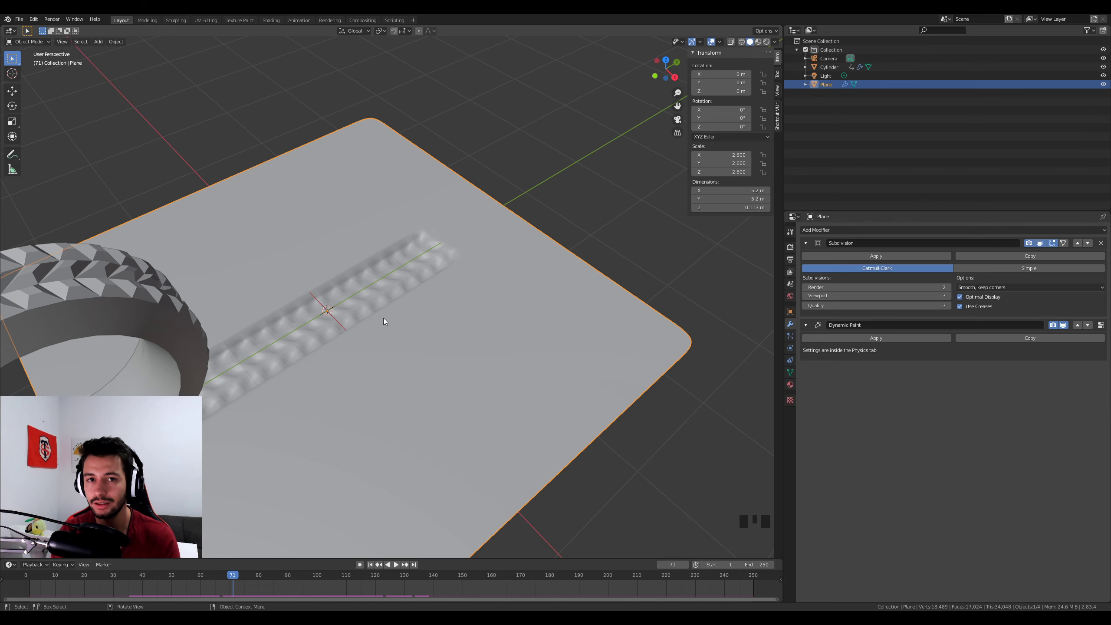
Step: Toggle Edit Mode on the plane and frame the tire and tracks in a side view
key("Tab")
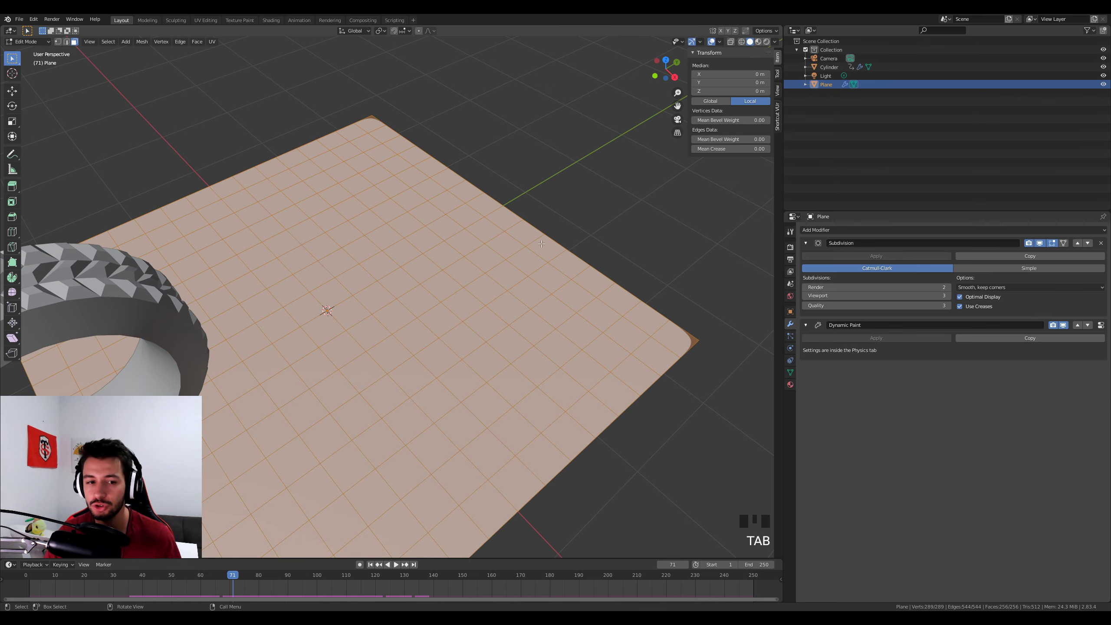
key("Tab")
left_click_drag(431, 395, 362, 413)
scroll("down", 3)
key("KP_1")
key("KP_3")
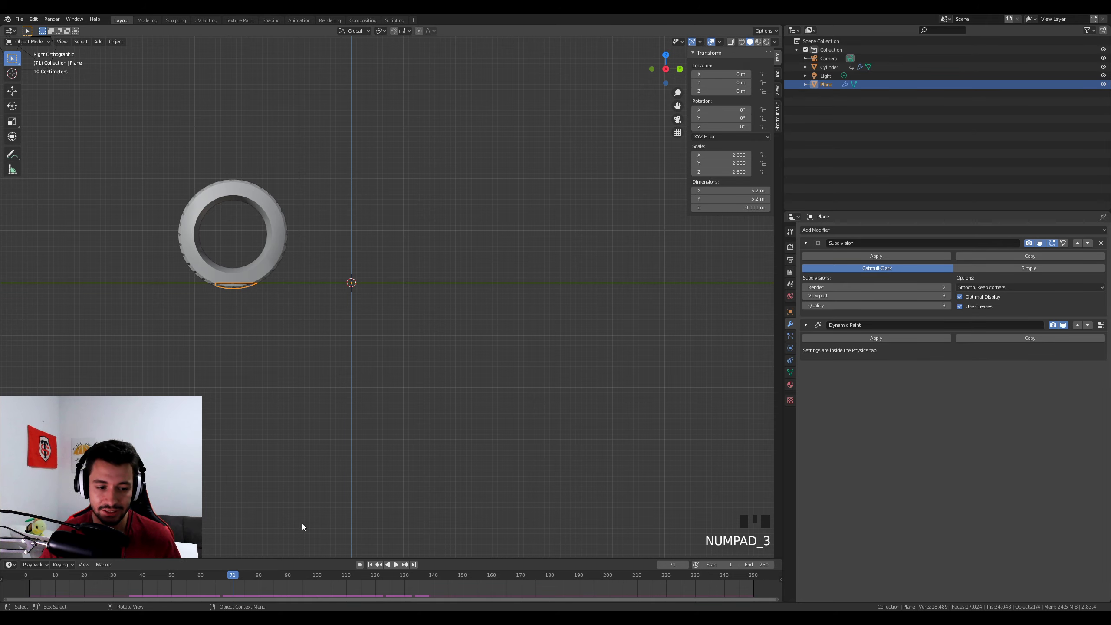
left_click_drag(242, 576, 328, 362)
left_click_drag(328, 362, 325, 424)
scroll("up", 3)
left_click_drag(325, 383, 384, 401)
Step: Switch to the right view (Numpad 3) and scrub the timeline back to frame 50
key("KP_1")
key("KP_3")
left_click_drag(404, 404, 247, 580)
left_click_drag(247, 580, 175, 584)
left_click_drag(283, 256, 452, 185)
scroll("up", 3)
scroll("down", 3)
left_click_drag(428, 192, 446, 312)
Step: Add an Empty, move it along Y and parent it to the tire so it rotates with it
key("shift+a")
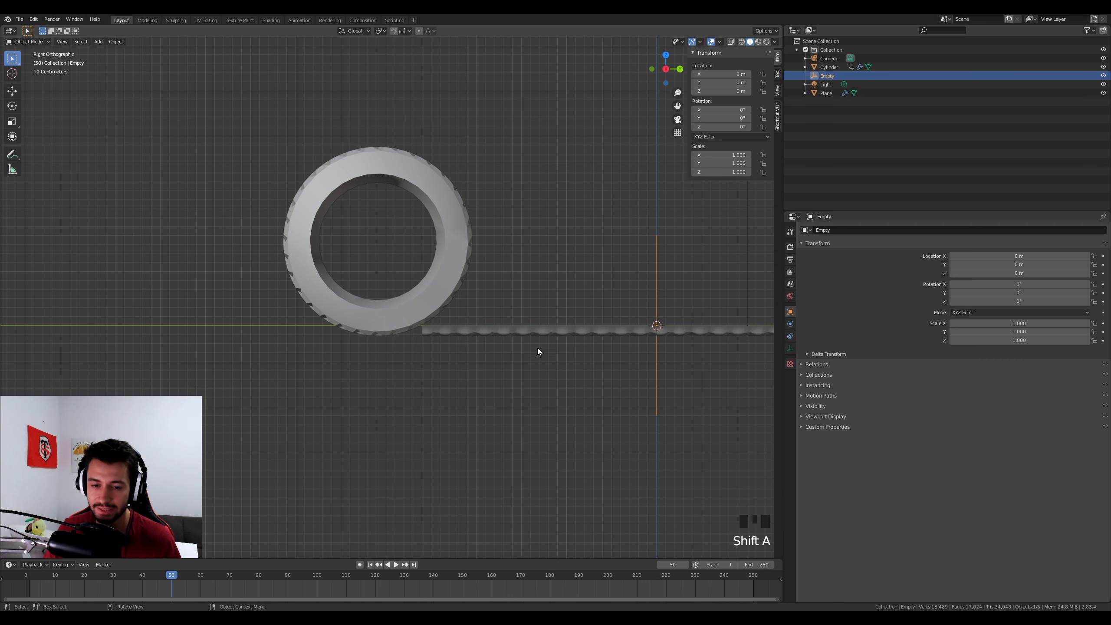
key("g")
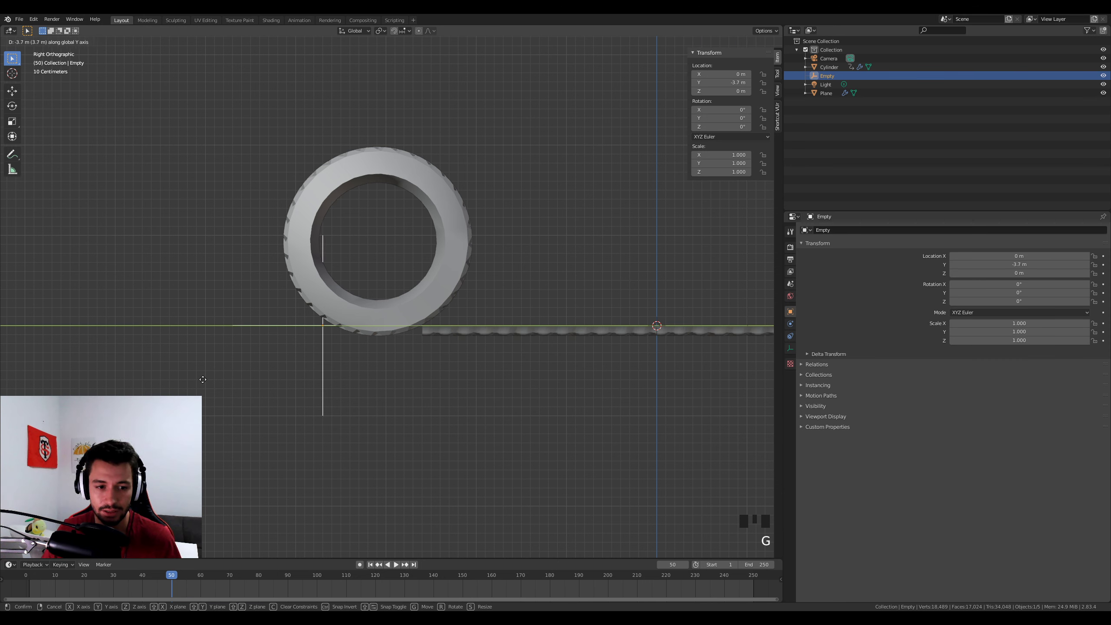
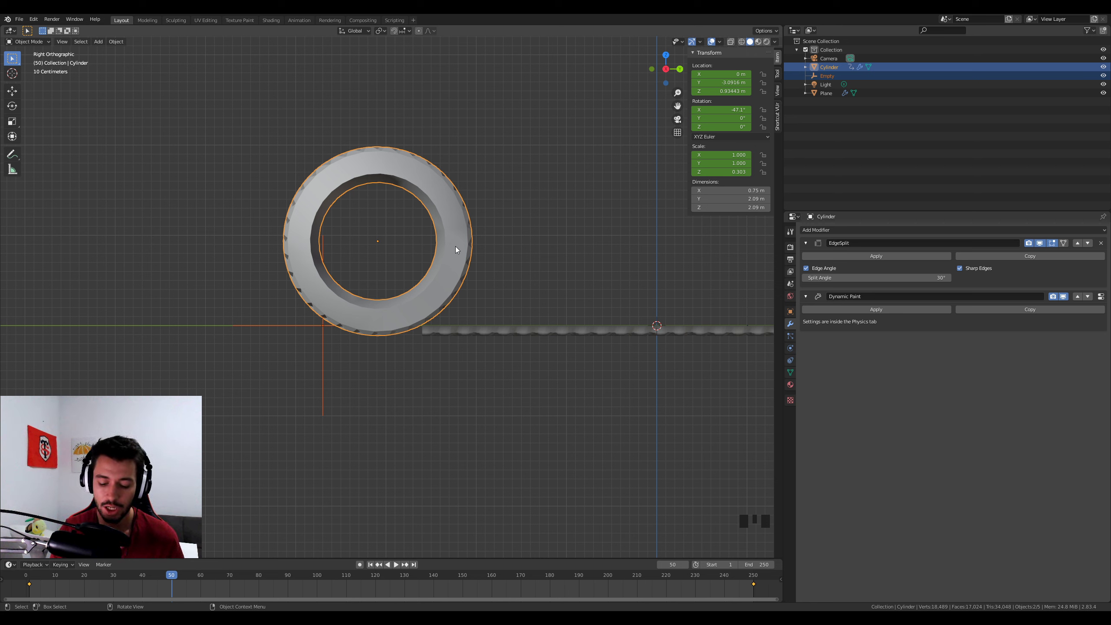
key("ctrl+p")
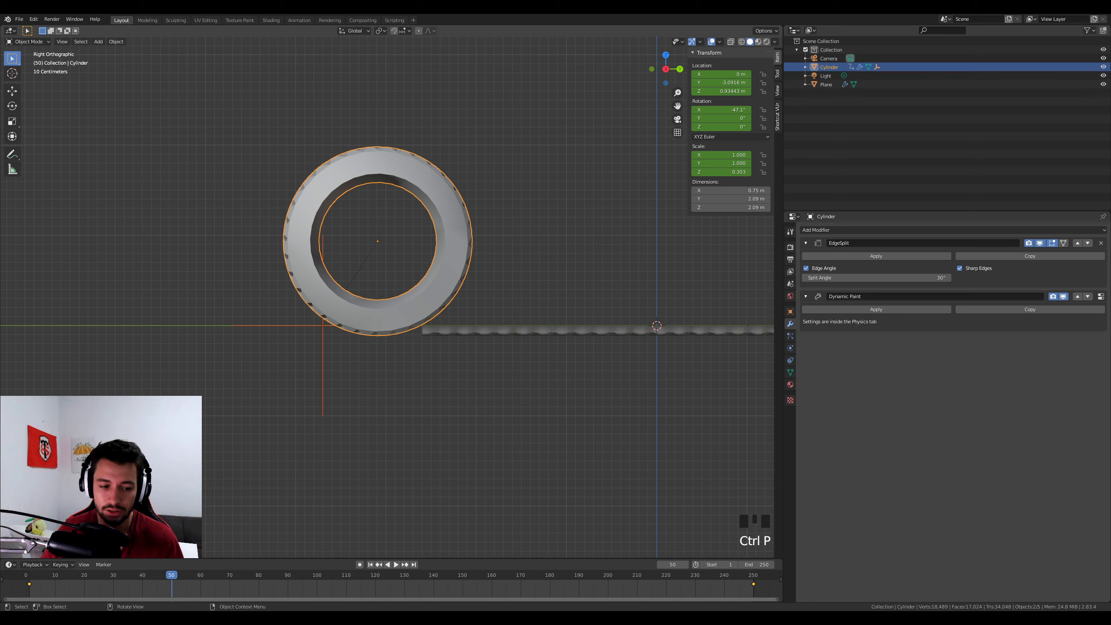
left_click_drag(174, 580, 597, 127)
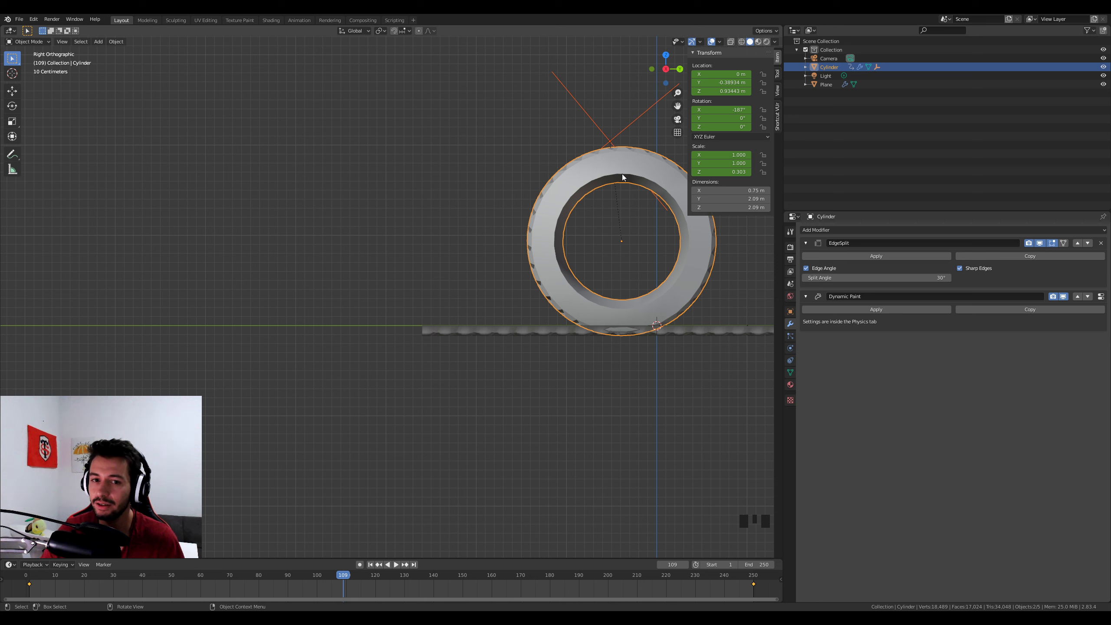
left_click_drag(334, 580, 374, 303)
key("alt+p")
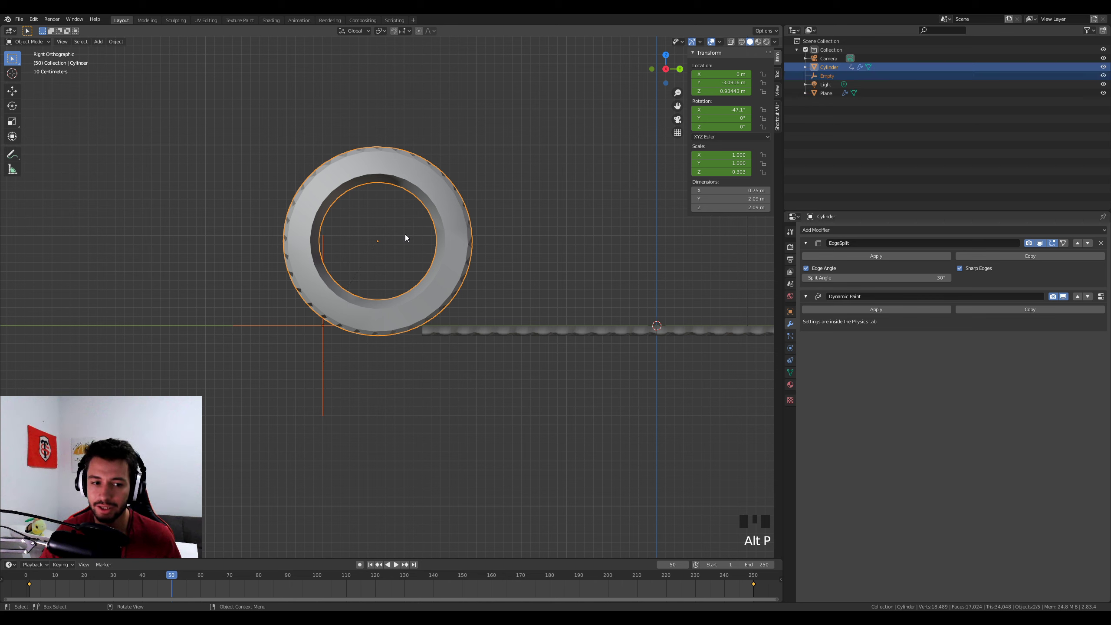
Step: Give the Empty a Child Of constraint targeting Cylinder with Rotation and Scale disabled
left_click_drag(326, 347, 794, 341)
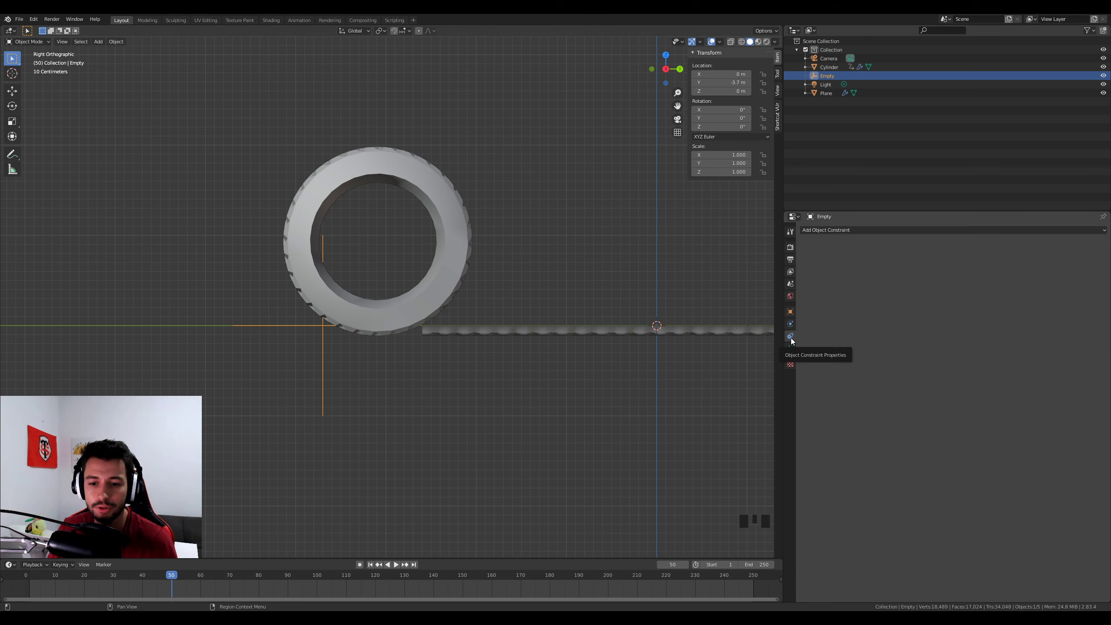
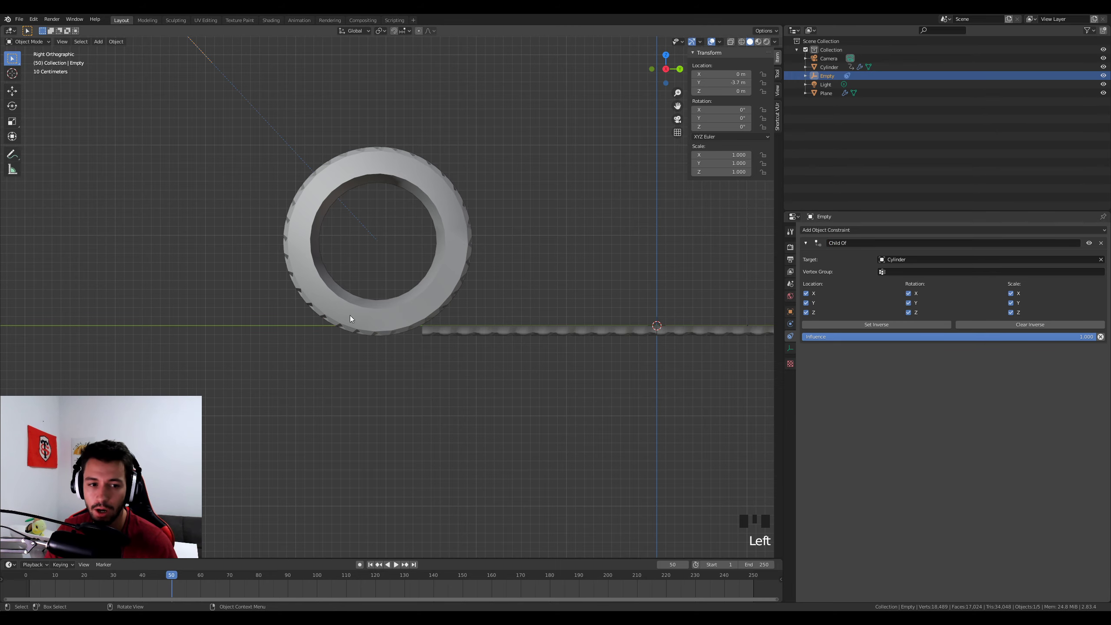
scroll("down", 3)
scroll("up", 3)
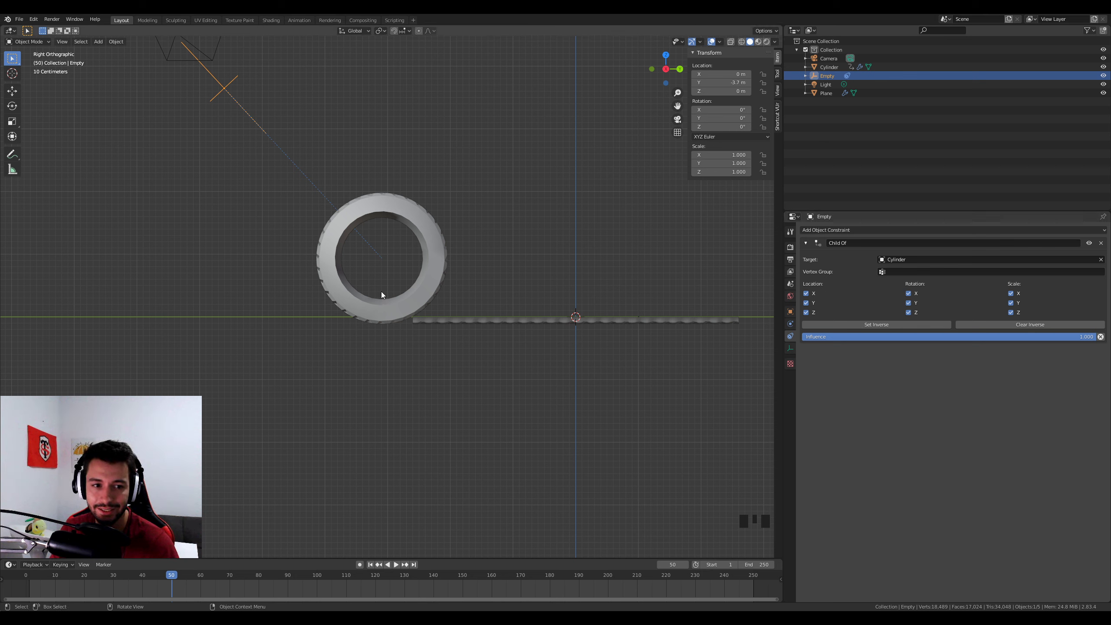
left_click_drag(1016, 297, 184, 301)
scroll("up", 3)
Step: Move the Empty to the tire's bottom, scrub to verify following, and snap the cursor to it
key("g")
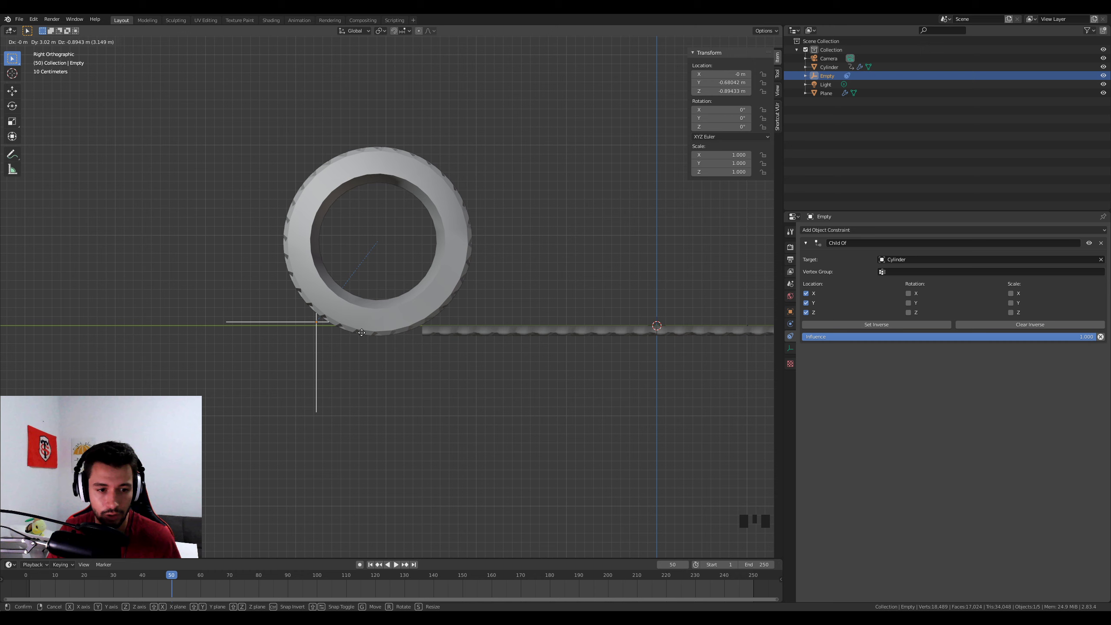
left_click_drag(176, 577, 269, 569)
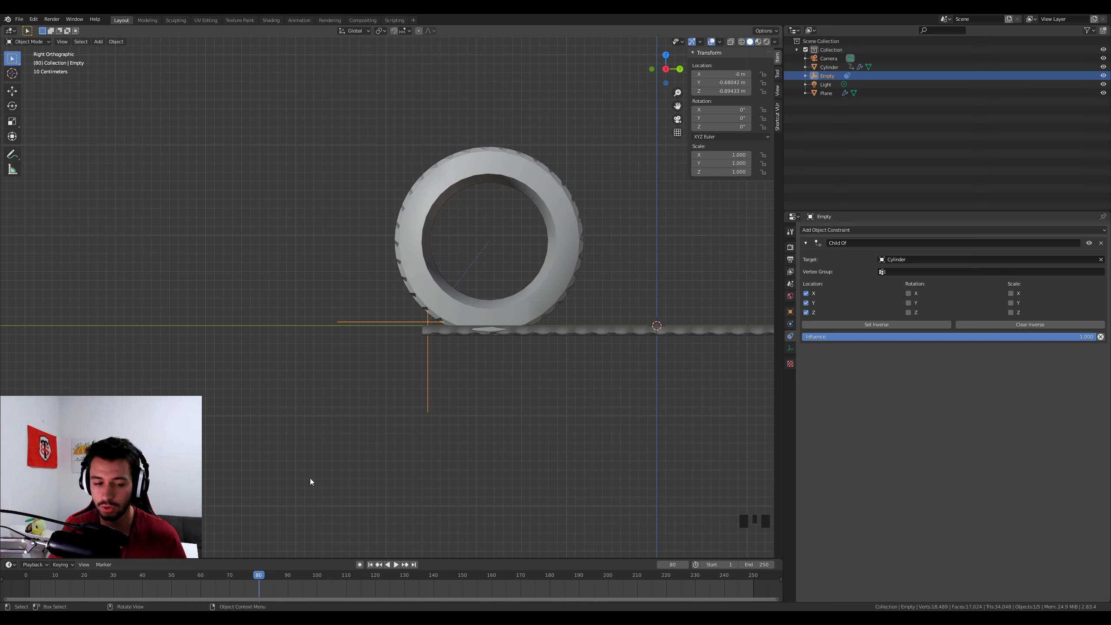
left_click_drag(257, 578, 410, 339)
key("shift+s")
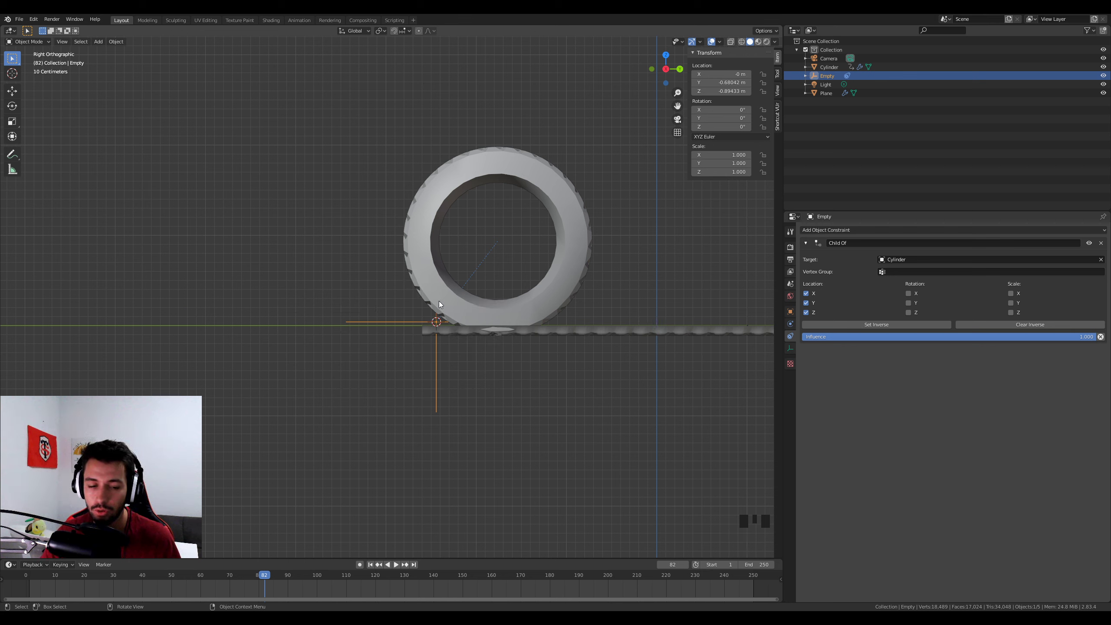
scroll("up", 3)
Step: Add a UV Sphere, flatten it on X into a disc and parent it to the Empty
key("shift+a")
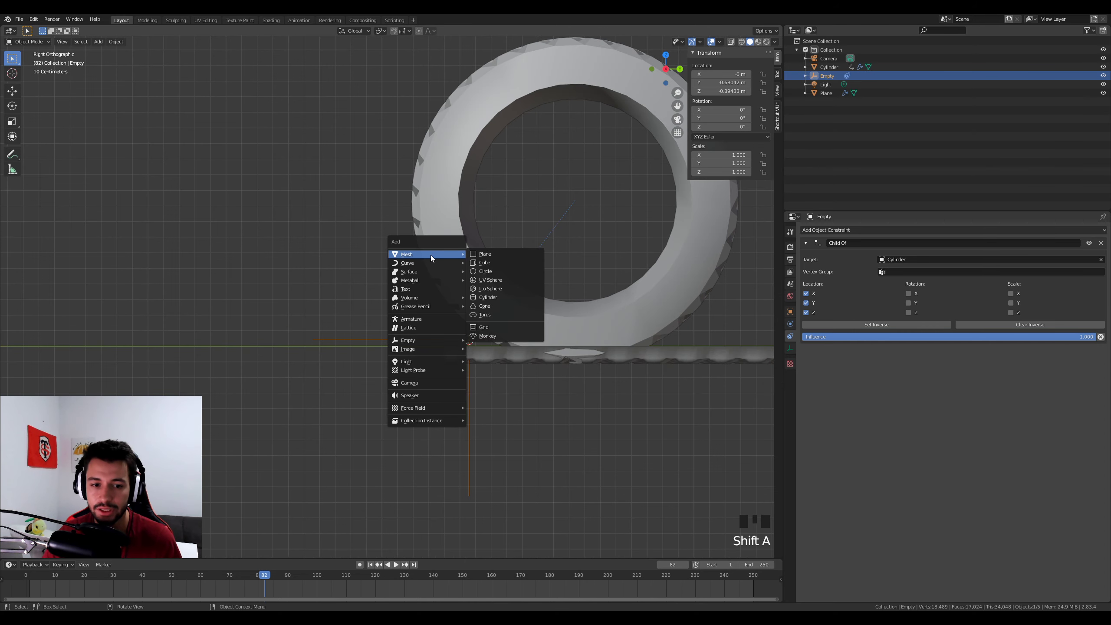
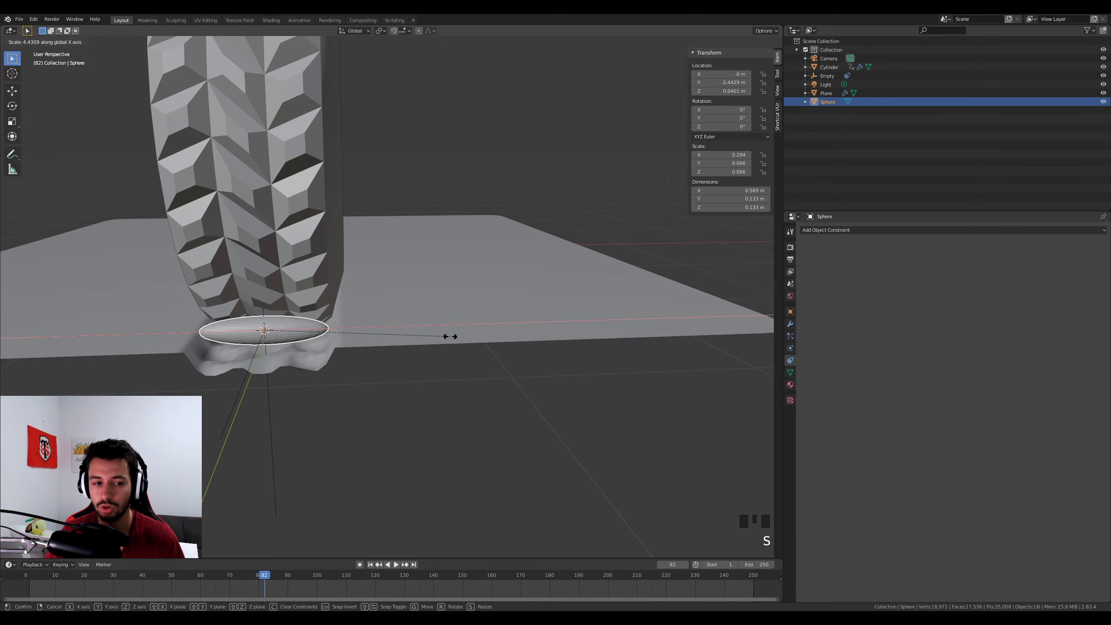
left_click_drag(399, 365, 521, 340)
left_click(512, 331)
key("ctrl+p")
scroll("down", 3)
left_click_drag(333, 481, 263, 577)
left_click_drag(262, 577, 461, 145)
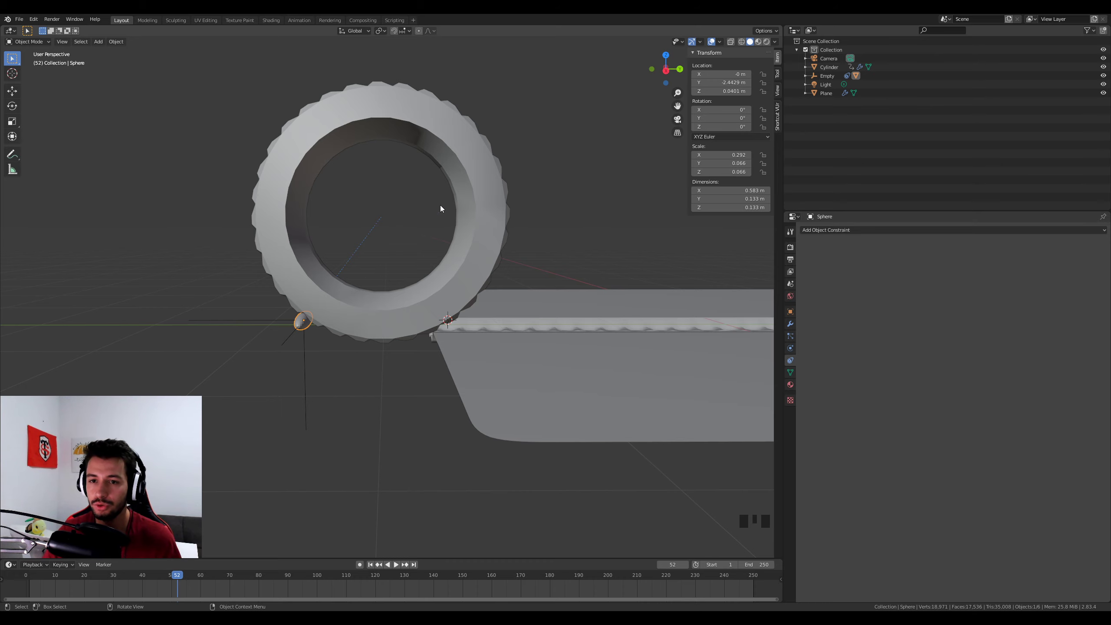
Step: Give the sphere a particle system, play to see particles fall, and add an Ico Sphere
left_click_drag(366, 294, 363, 314)
scroll("up", 3)
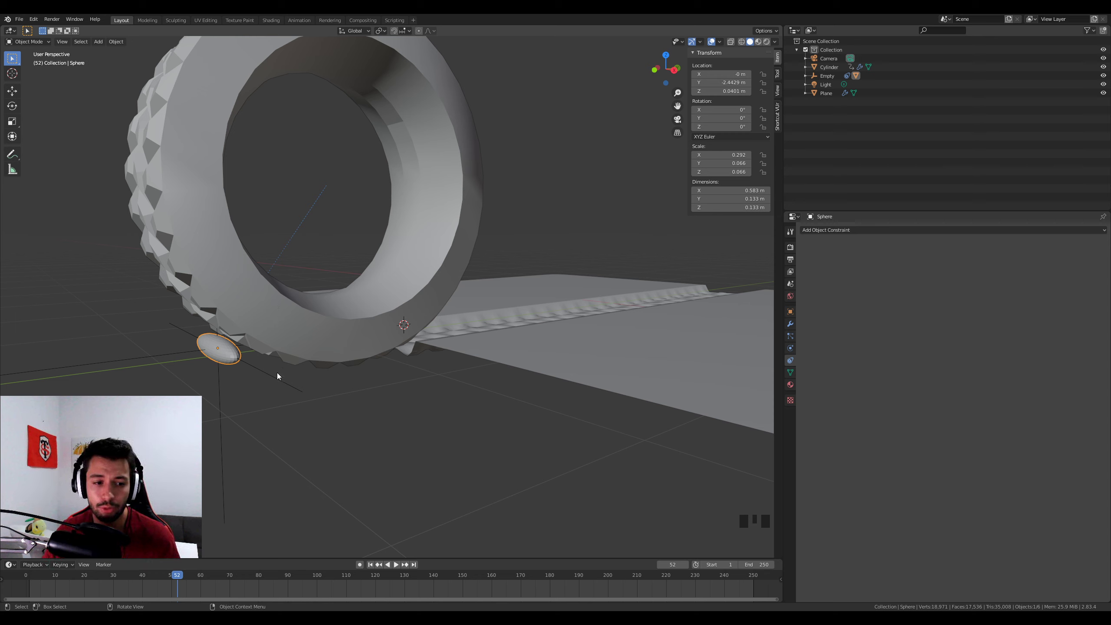
left_click_drag(278, 381, 796, 282)
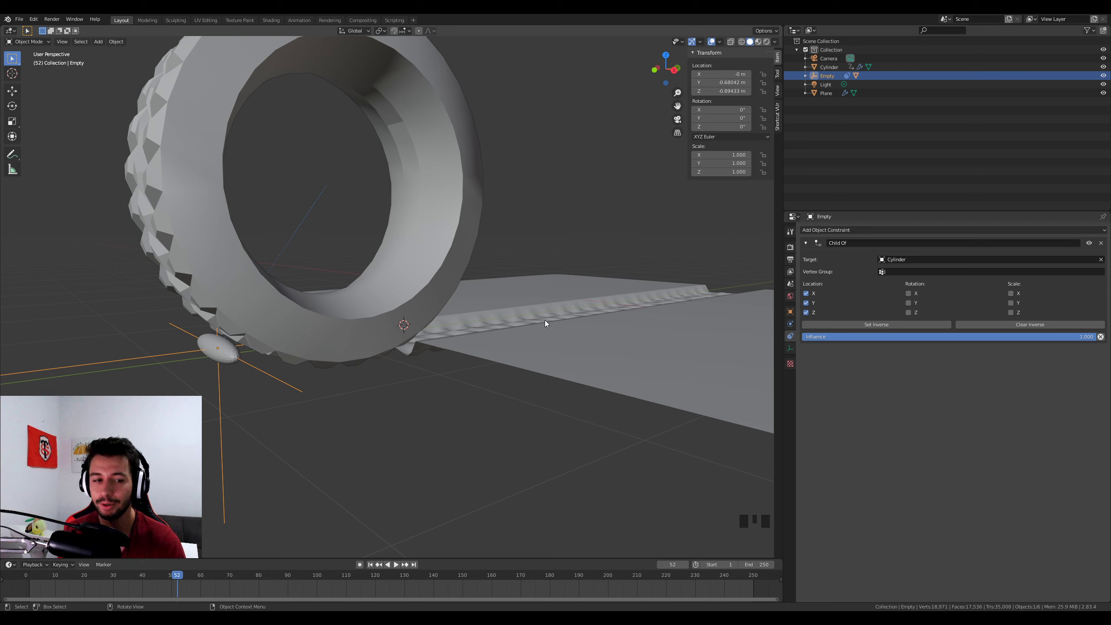
left_click_drag(233, 355, 723, 369)
left_click_drag(792, 343, 418, 425)
left_click_drag(417, 425, 282, 508)
scroll("down", 3)
left_click_drag(182, 579, 539, 392)
left_click_drag(539, 392, 567, 429)
scroll("down", 3)
left_click_drag(535, 429, 817, 436)
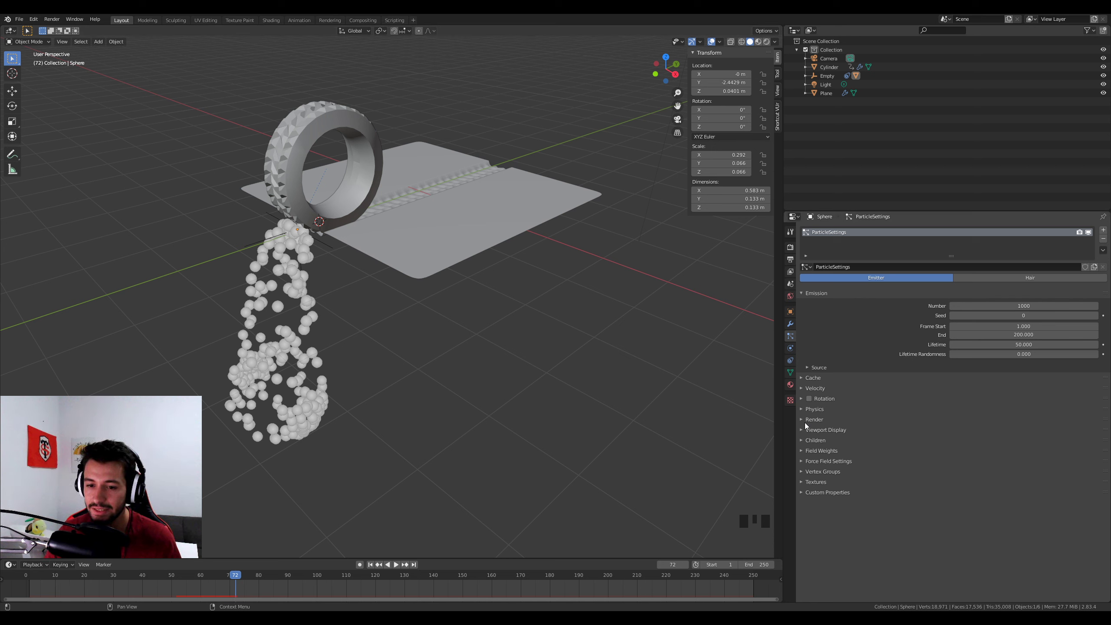
left_click_drag(805, 424, 426, 333)
key("shift+a")
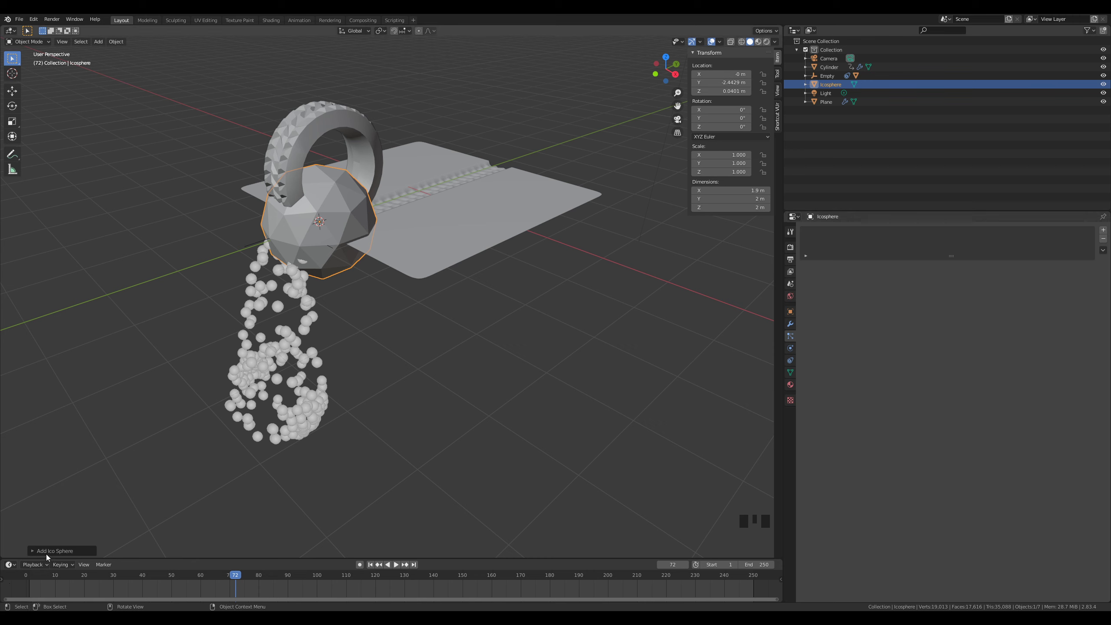
Step: Move the icosphere 5 units along X away from the tire
left_click_drag(51, 557, 363, 242)
left_click_drag(364, 241, 398, 257)
key("g")
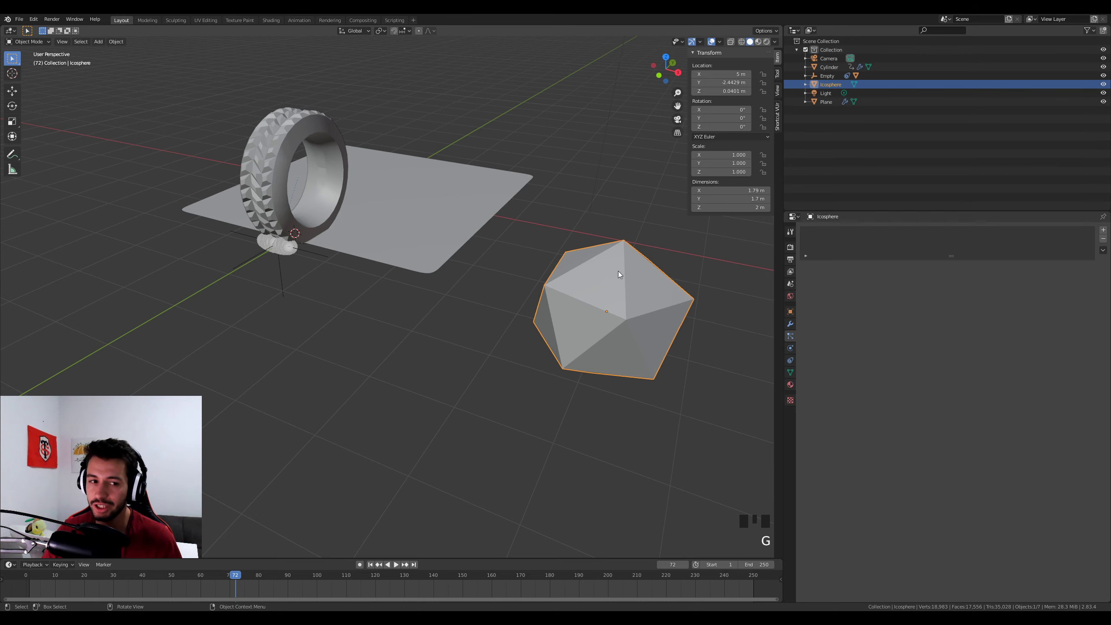
Step: Switch the viewport to Rendered shading and set the world colour to an Environment Texture
left_click_drag(628, 333, 770, 40)
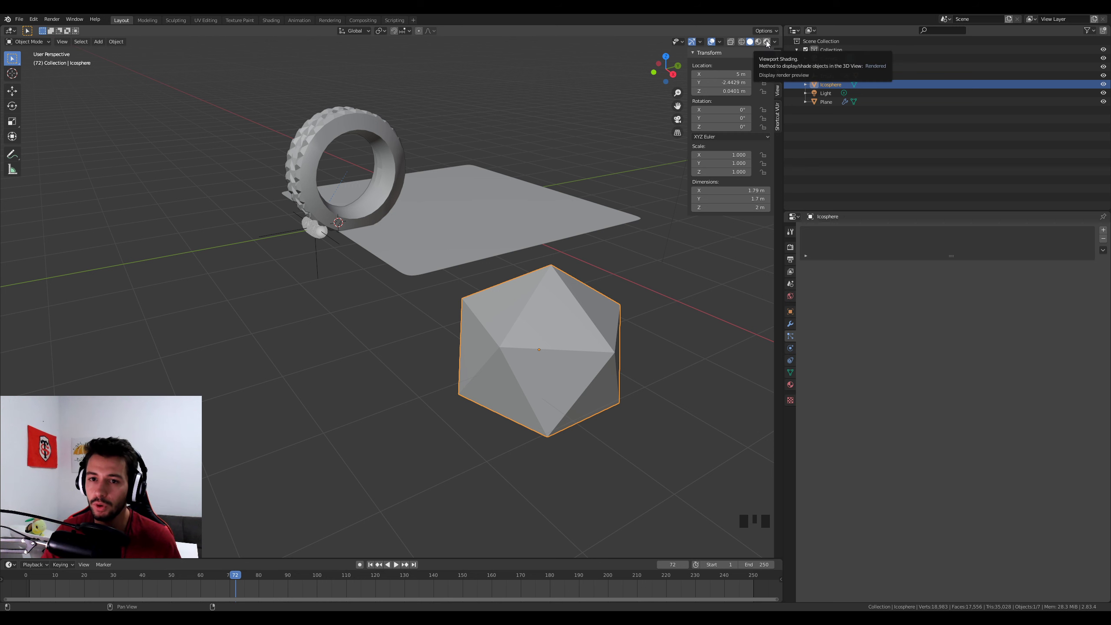
left_click(770, 43)
left_click_drag(668, 152, 792, 299)
left_click_drag(792, 298, 795, 247)
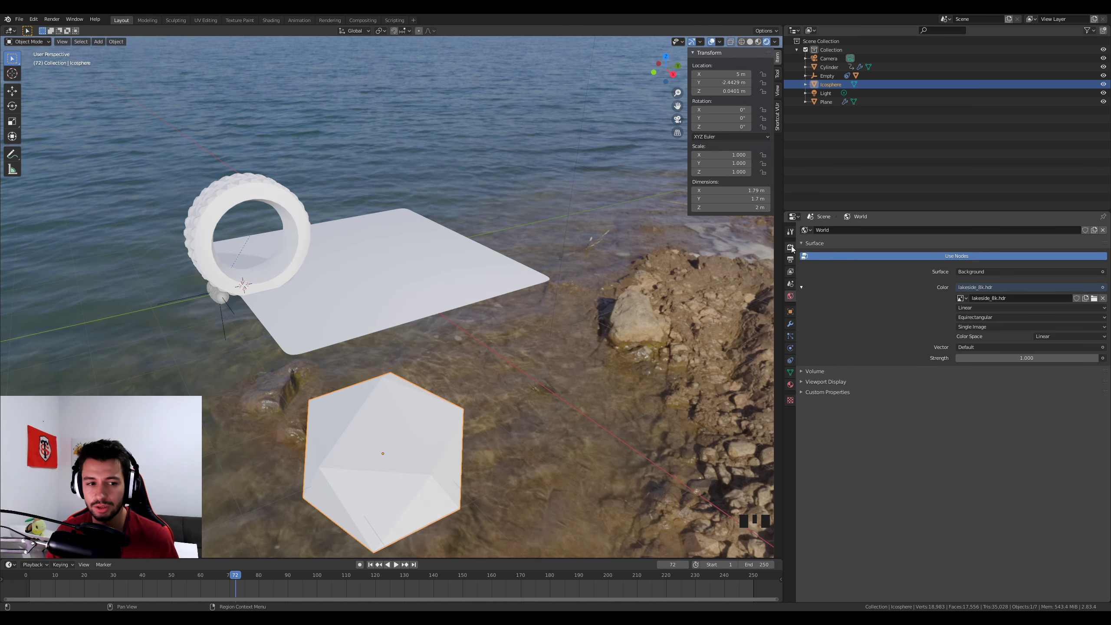
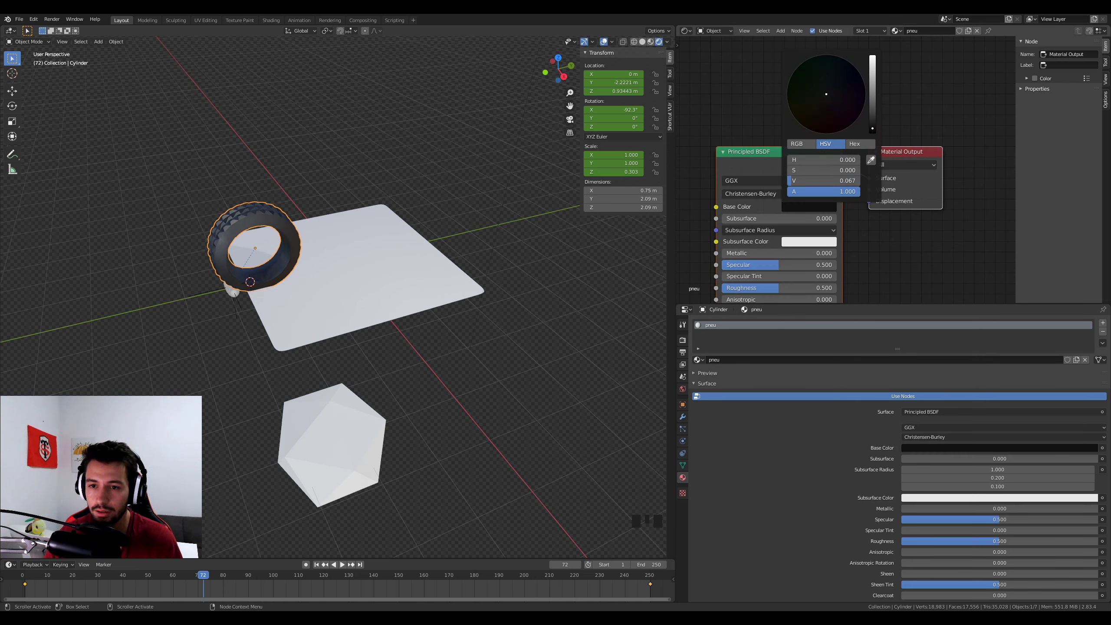
Step: Set the tire's 'pneu' material base colour near black with roughness 0.85
left_click_drag(814, 258, 357, 266)
middle_click(327, 287)
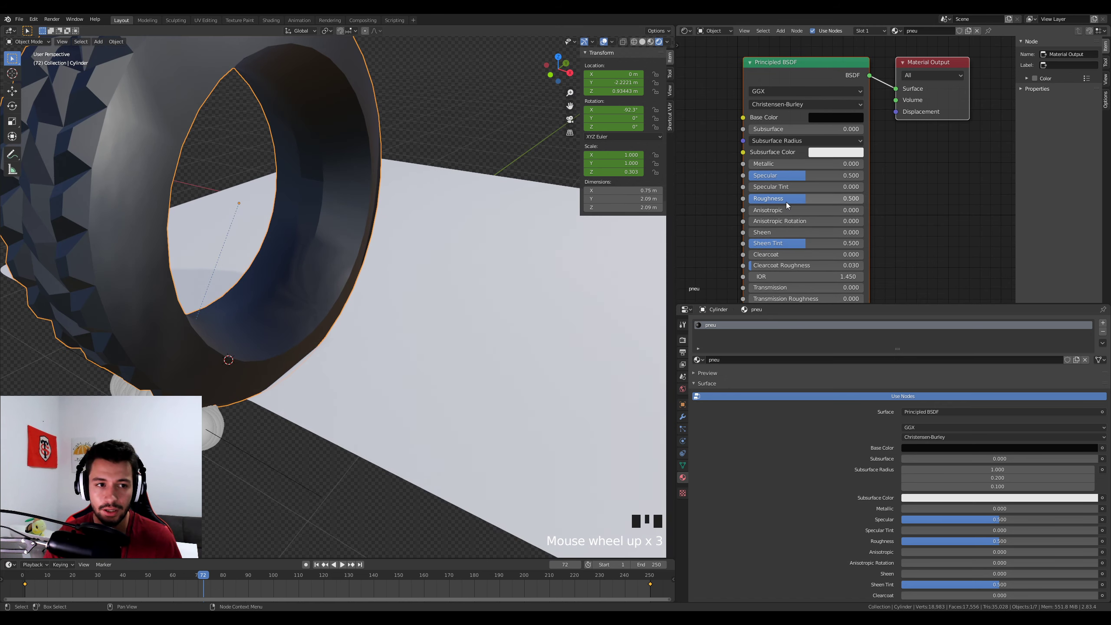
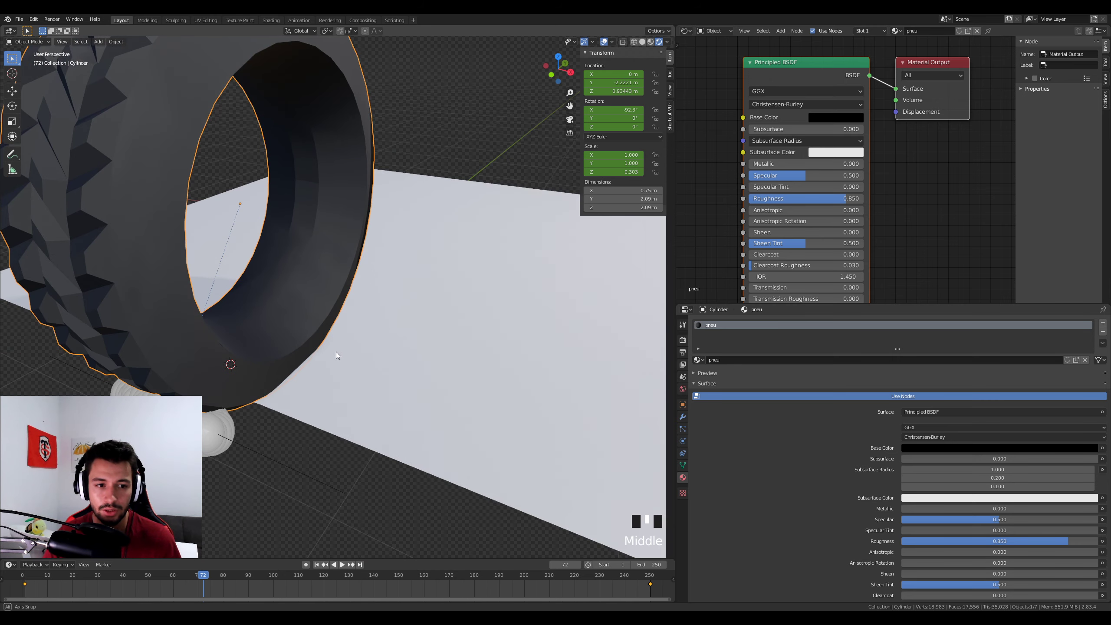
scroll("down", 3)
left_click_drag(438, 350, 344, 320)
scroll("down", 3)
Step: Give the plane a 'sand' material with colour, roughness and normal textures feeding a Normal Map into the BSDF
left_click(428, 308)
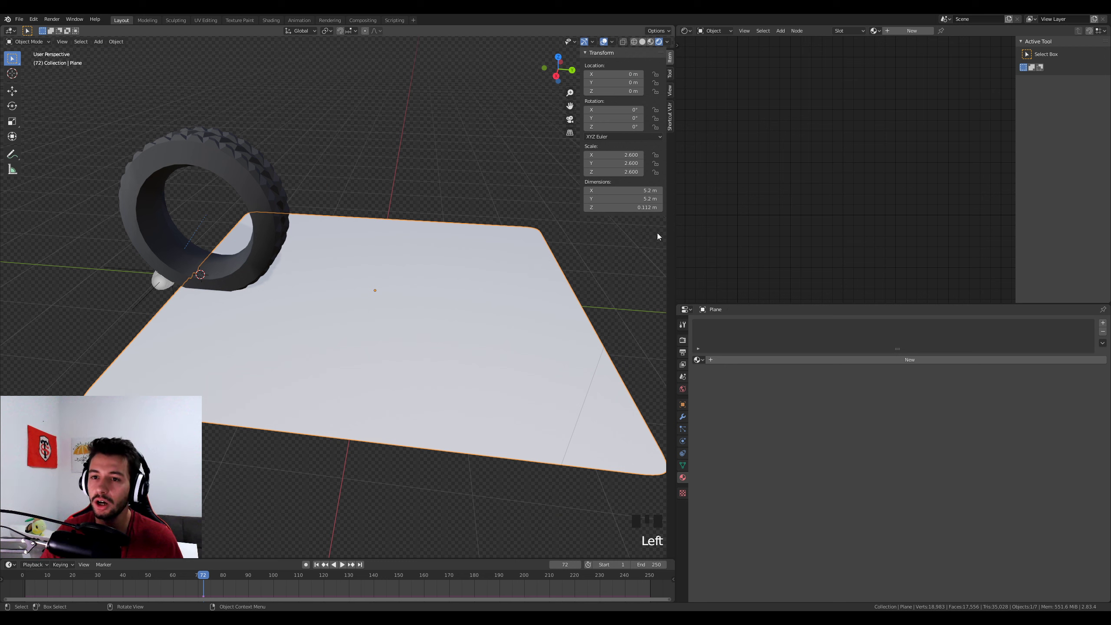
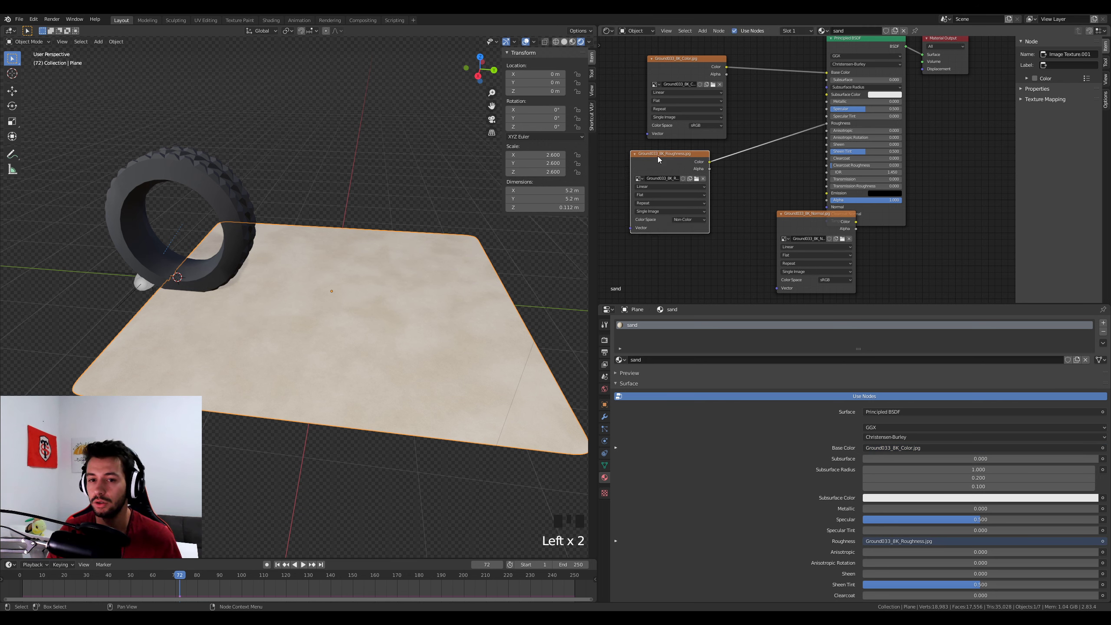
left_click(802, 215)
left_click_drag(757, 232, 697, 177)
left_click_drag(697, 177, 735, 184)
key("shift+a")
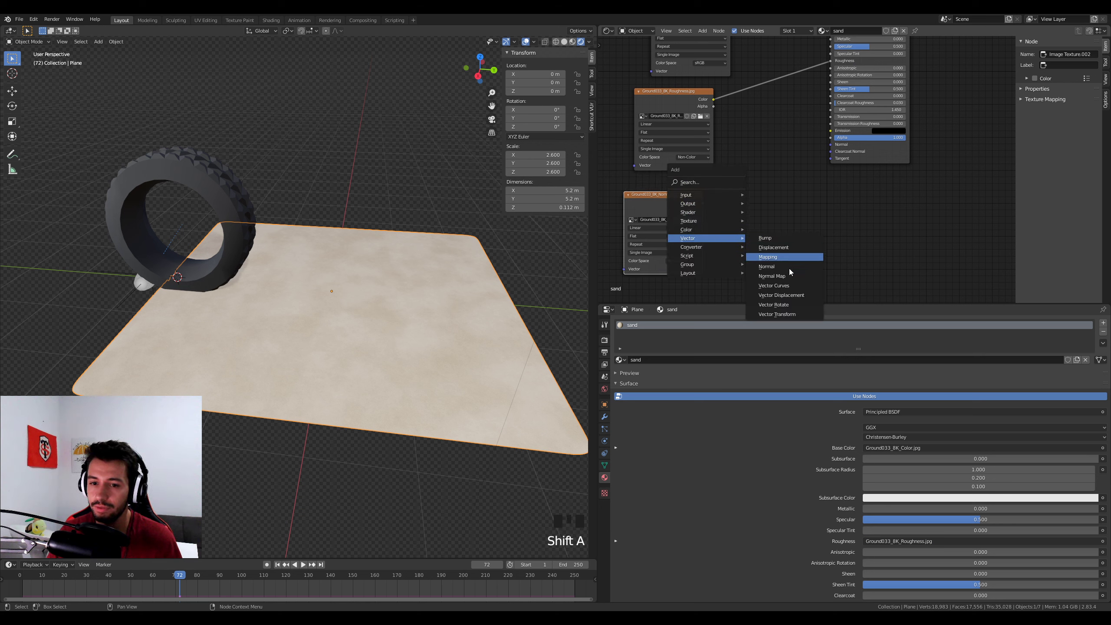
left_click_drag(708, 208, 785, 204)
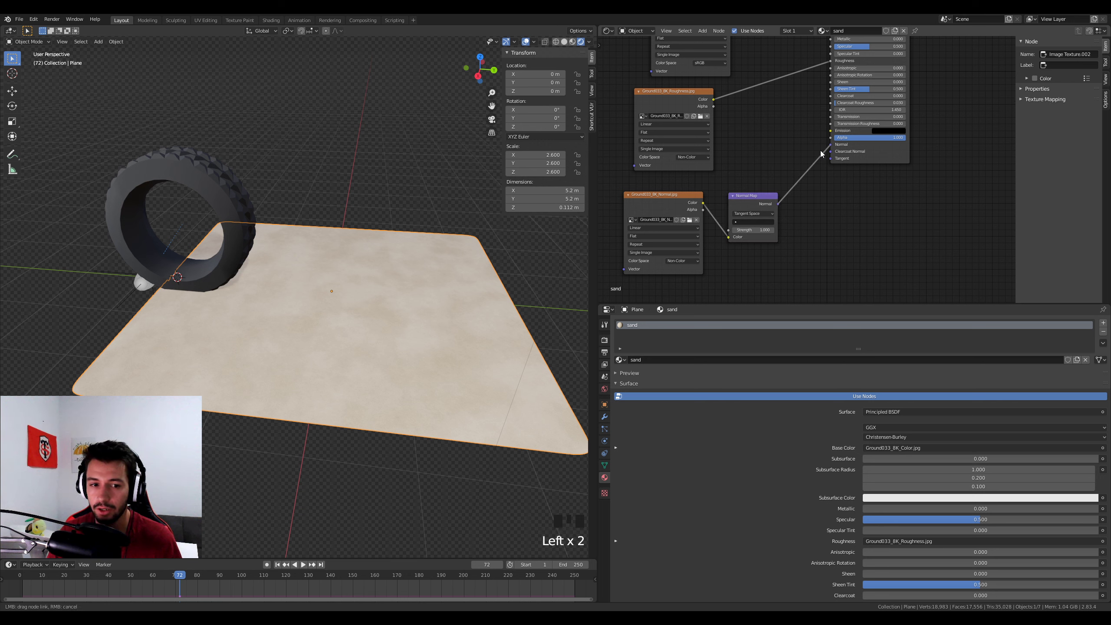
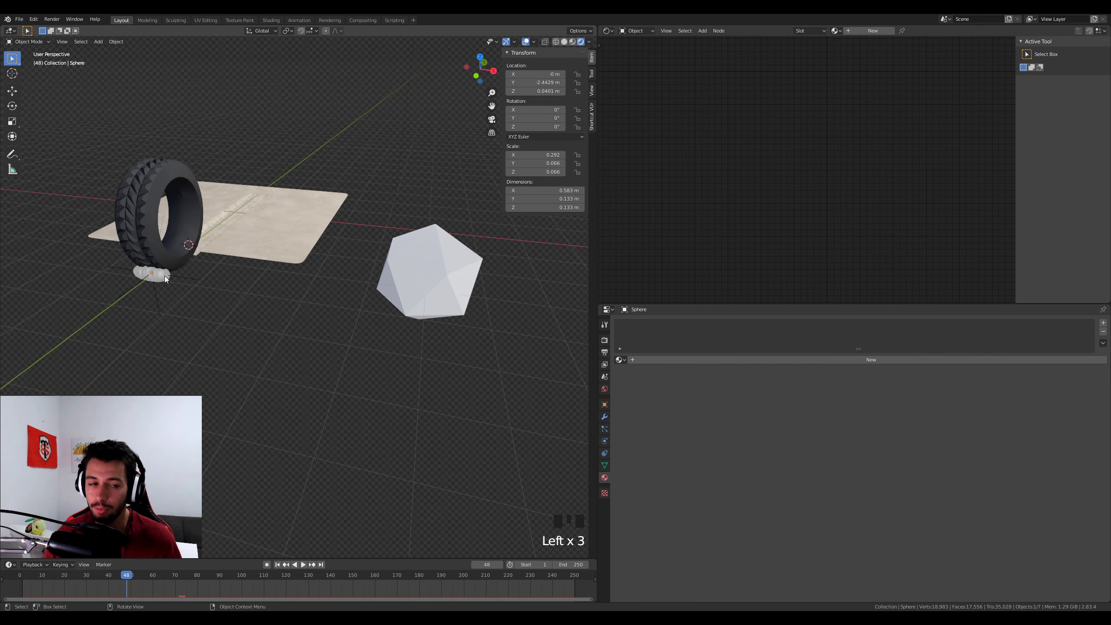
Step: Render the emitter's particles as Icosphere instances and shade the icosphere smooth with the sand material
left_click(608, 429)
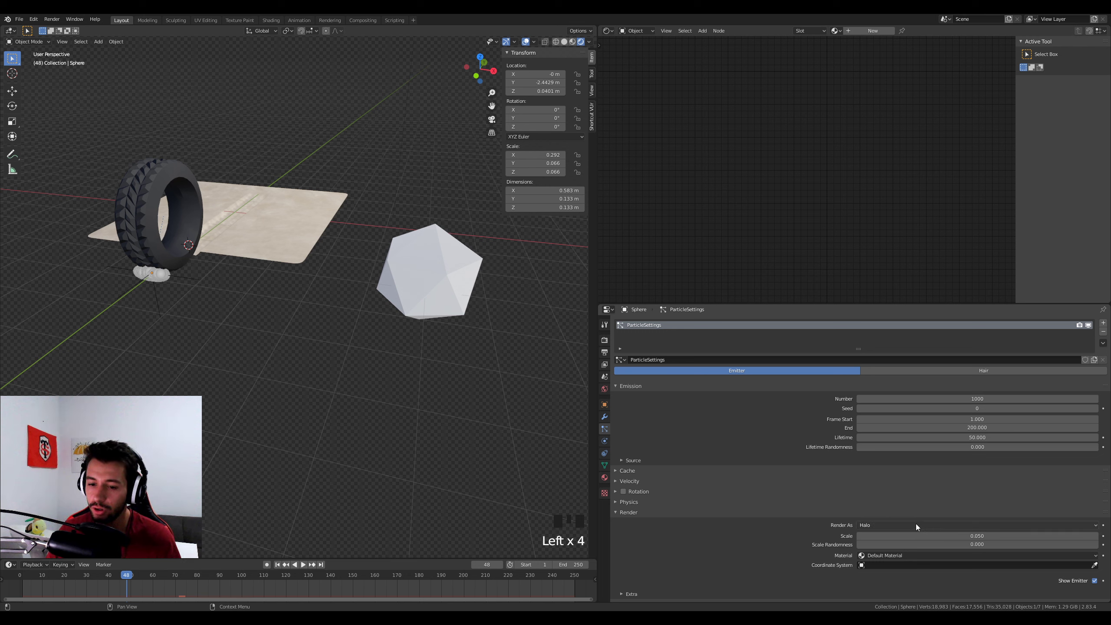
left_click_drag(920, 527, 1098, 592)
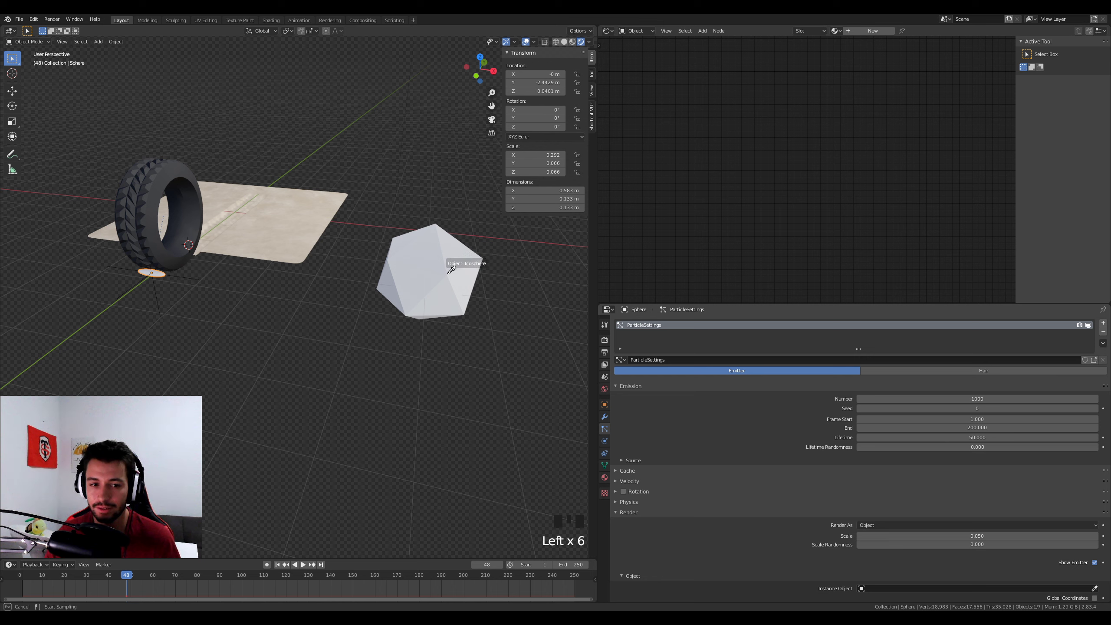
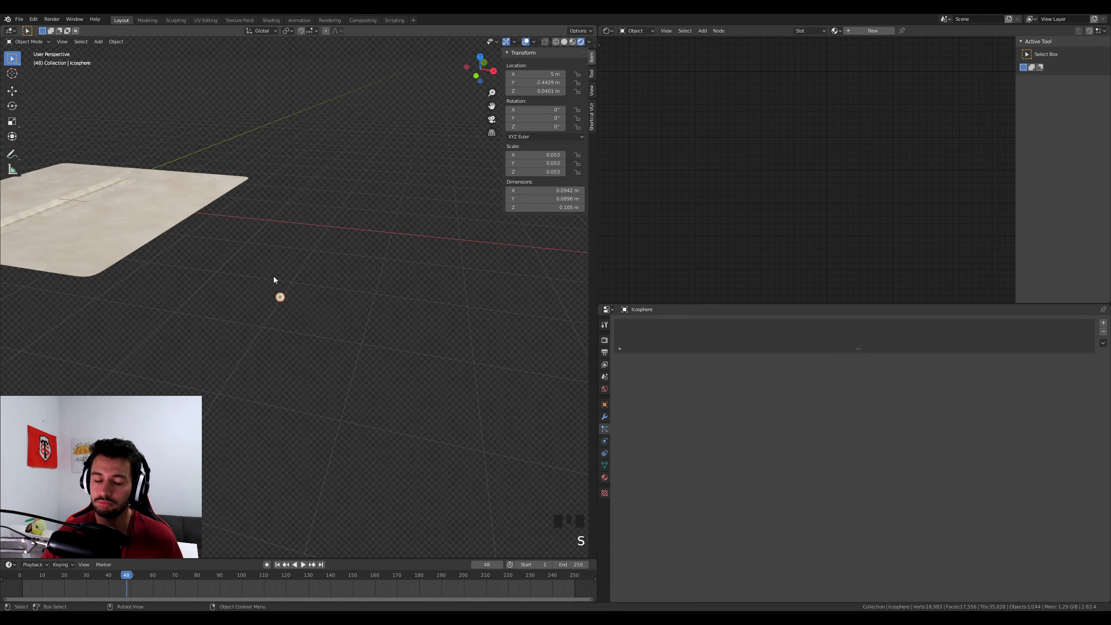
left_click_drag(268, 289, 489, 266)
key("KP_Decimal")
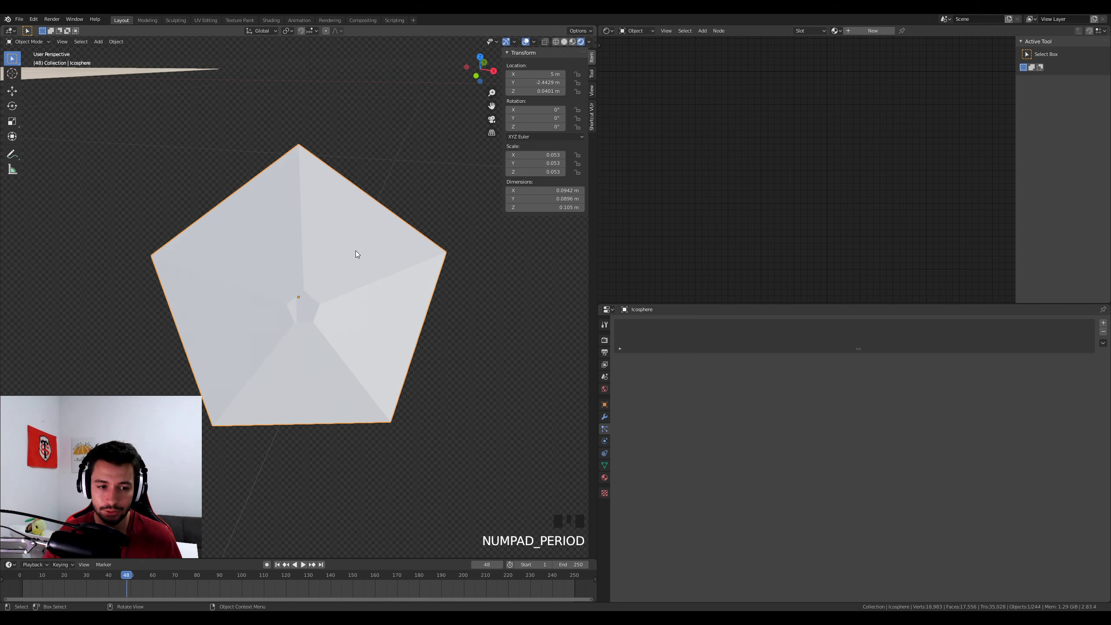
left_click_drag(359, 253, 370, 292)
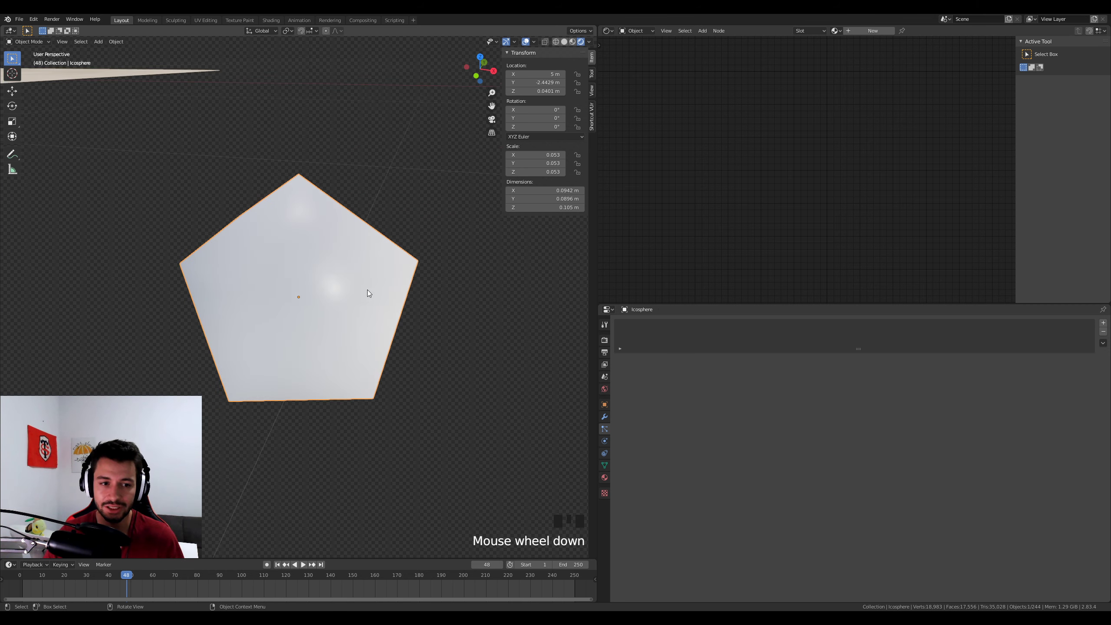
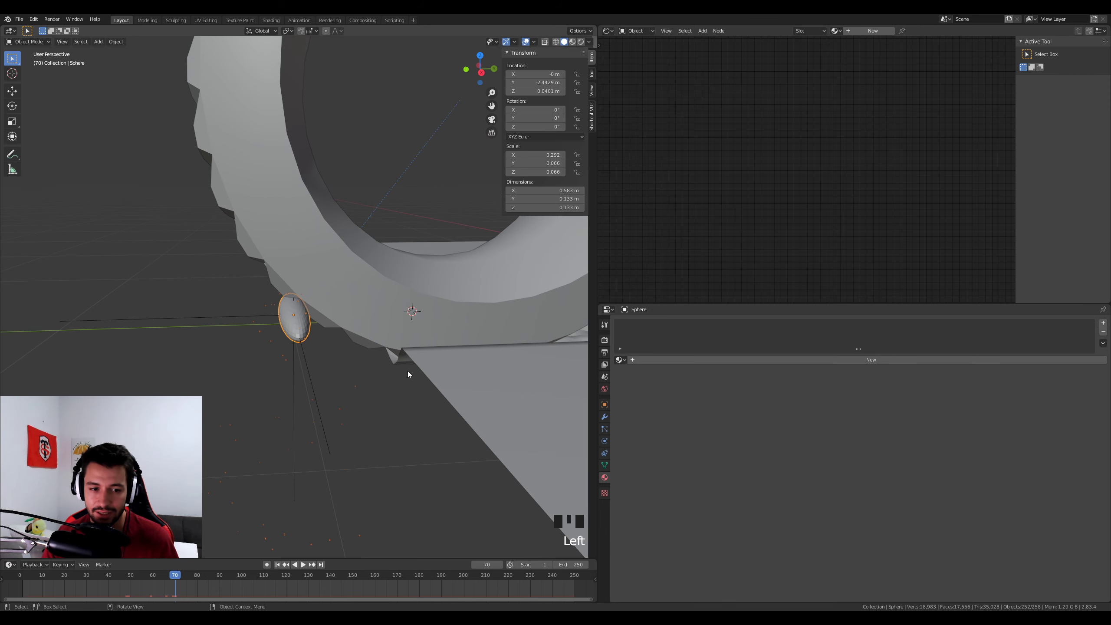
Step: In the side view, scale the icosphere up so particle instances become visible
scroll("down", 3)
key("KP_3")
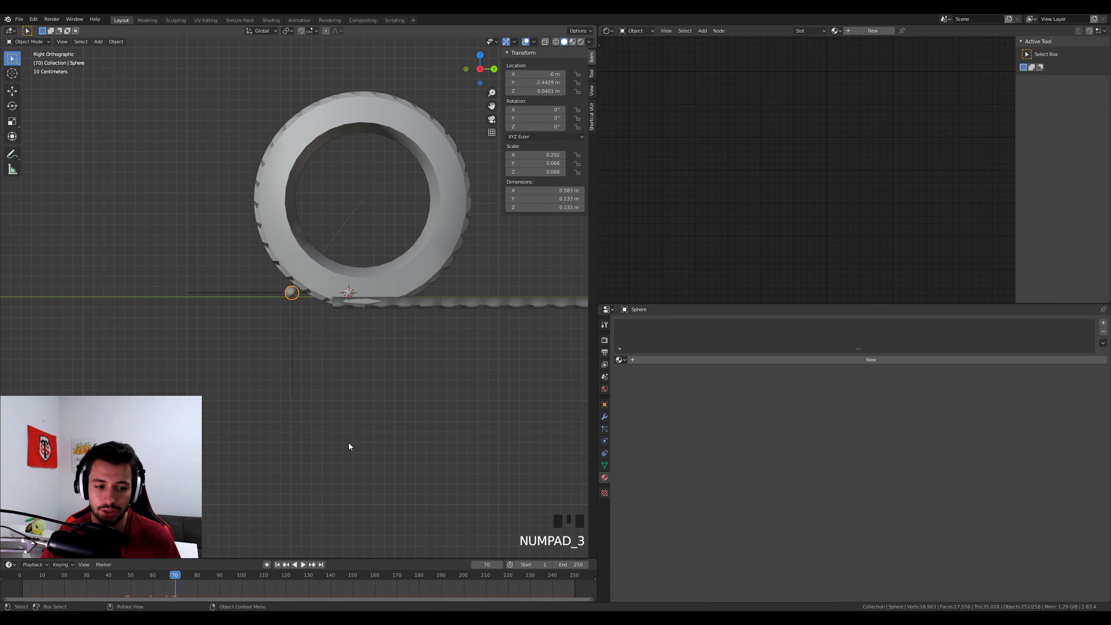
left_click_drag(182, 579, 388, 424)
scroll("down", 3)
left_click_drag(373, 417, 416, 338)
left_click(415, 338)
key("s")
left_click_drag(319, 341, 310, 317)
scroll("up", 3)
Step: Play the animation and frame the tire with its falling particles
key("KP_1")
key("KP_3")
key("g")
scroll("up", 3)
left_click_drag(354, 324, 265, 347)
scroll("down", 3)
left_click_drag(204, 576, 470, 291)
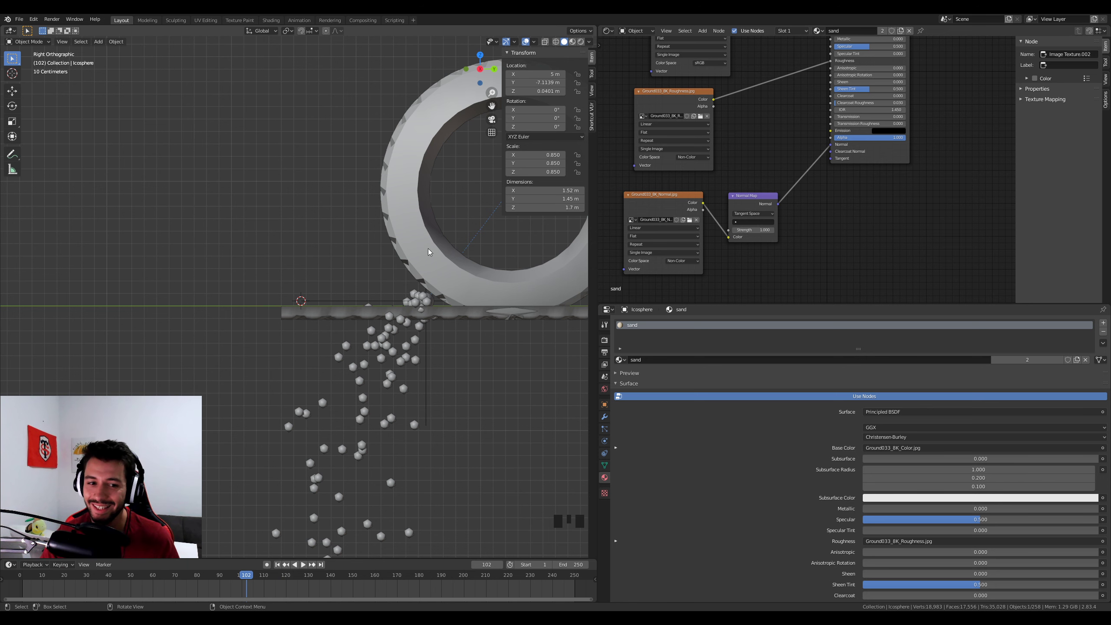
left_click_drag(431, 369, 377, 321)
Step: Select the emitter sphere and expand its particle Velocity settings
left_click(377, 320)
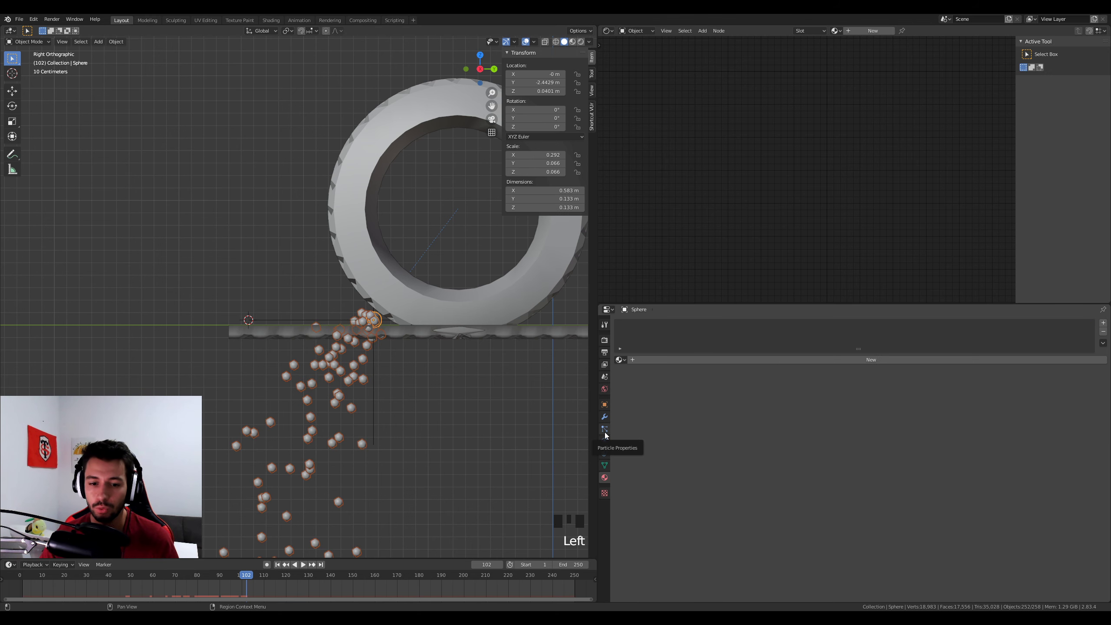
left_click(608, 435)
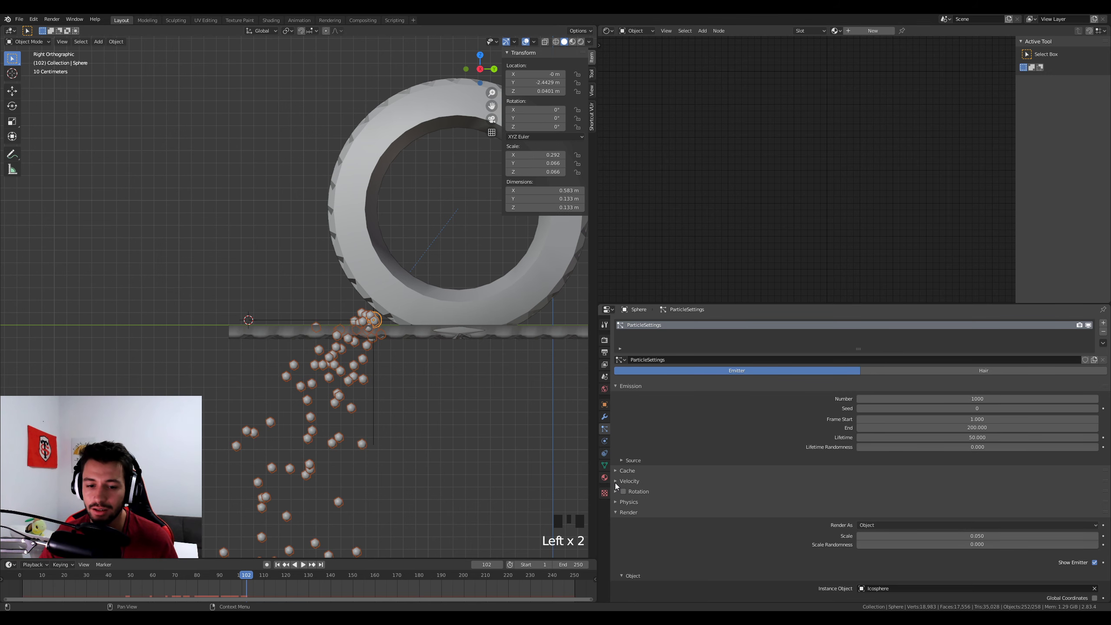
left_click_drag(619, 485, 727, 450)
scroll("down", 3)
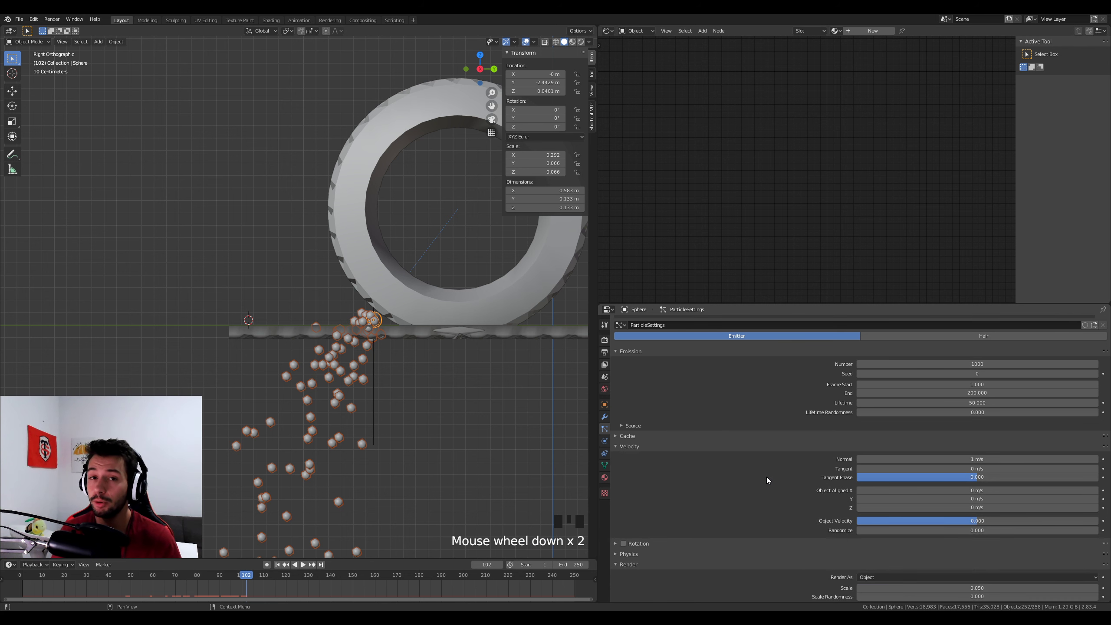
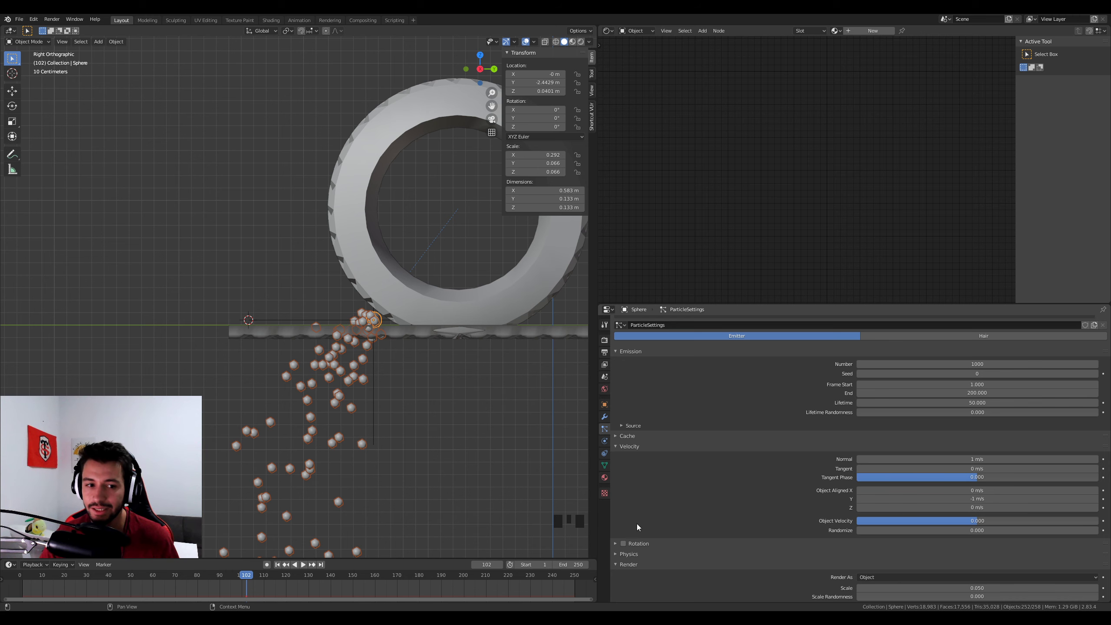
Step: Play and pause around frame 102, pan toward the emitter, and undo stray changes
key("space")
key("space")
left_click_drag(541, 434, 374, 349)
key("d")
left_click_drag(373, 348, 165, 241)
key("d")
key("d")
key("d")
left_click(164, 242)
key("d")
key("d")
key("d")
key("ctrl+z")
key("ctrl+z")
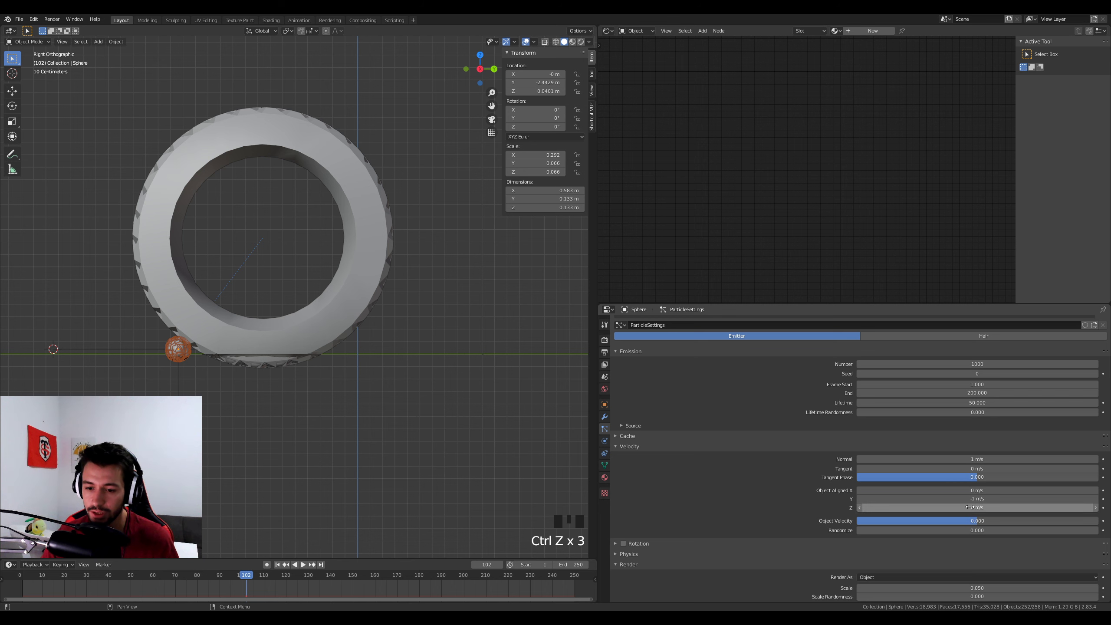
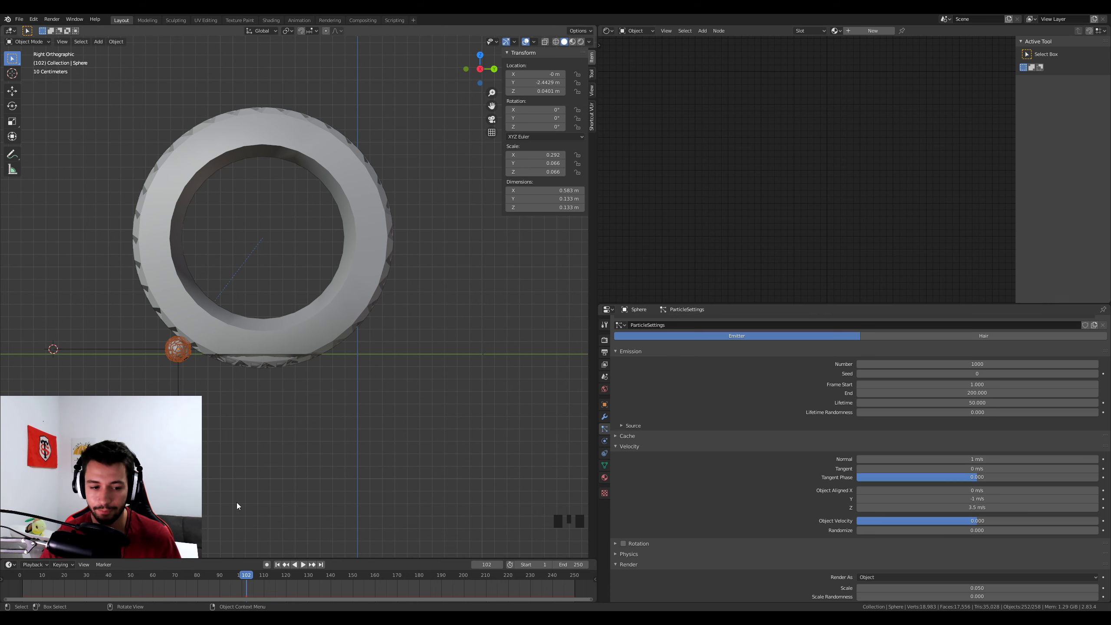
Step: Preview the current dust spray in playback and orbit to a perspective view of it
key("space")
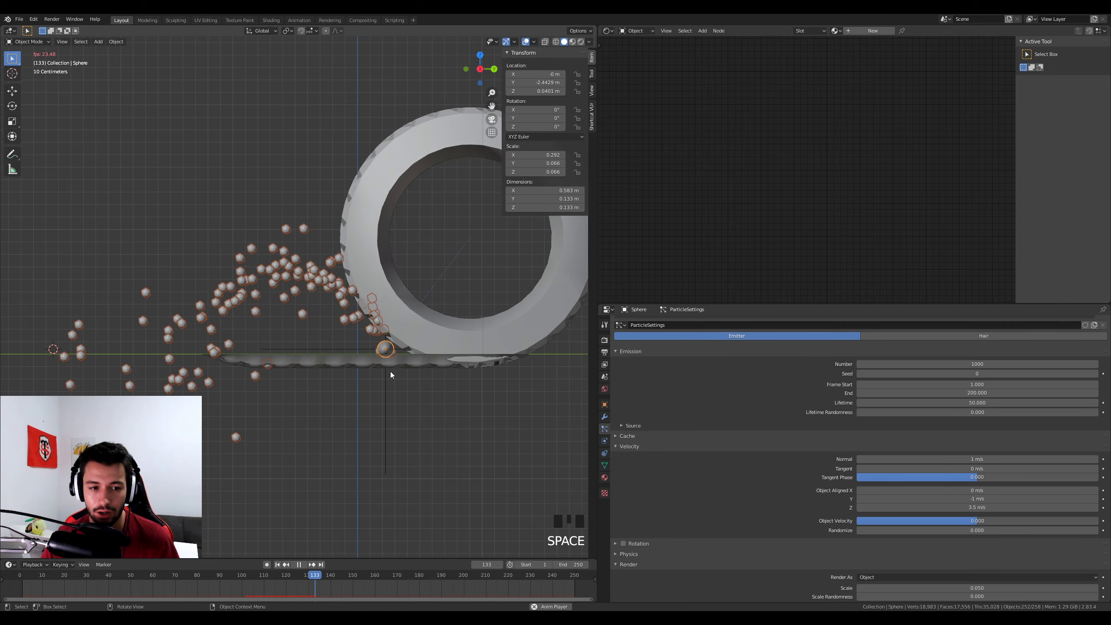
key("space")
scroll("down", 3)
left_click_drag(491, 385, 775, 447)
scroll("up", 3)
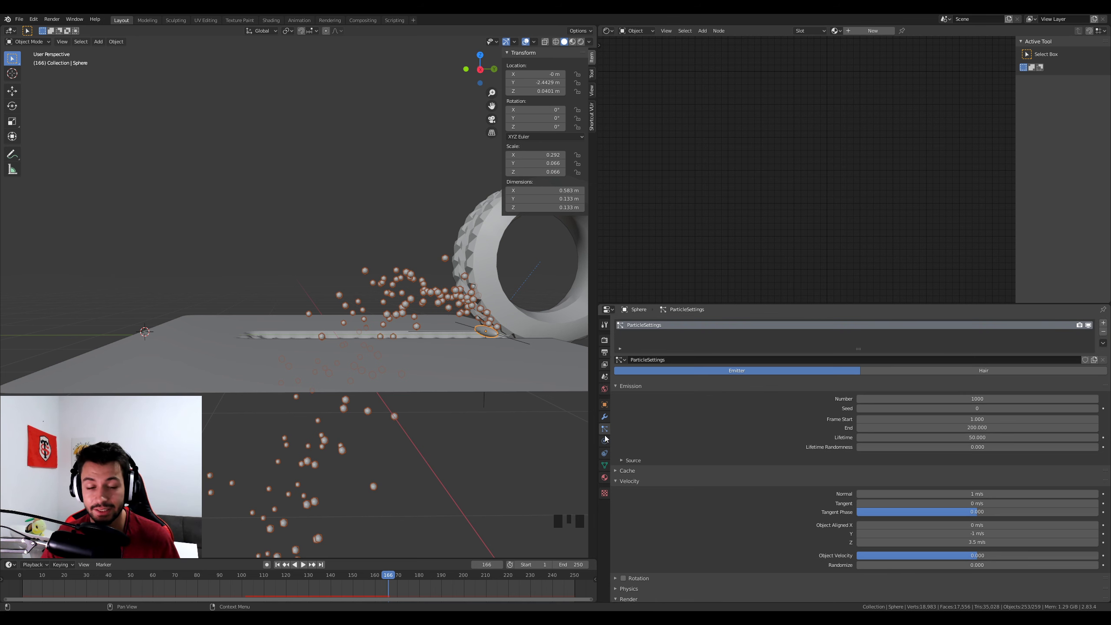
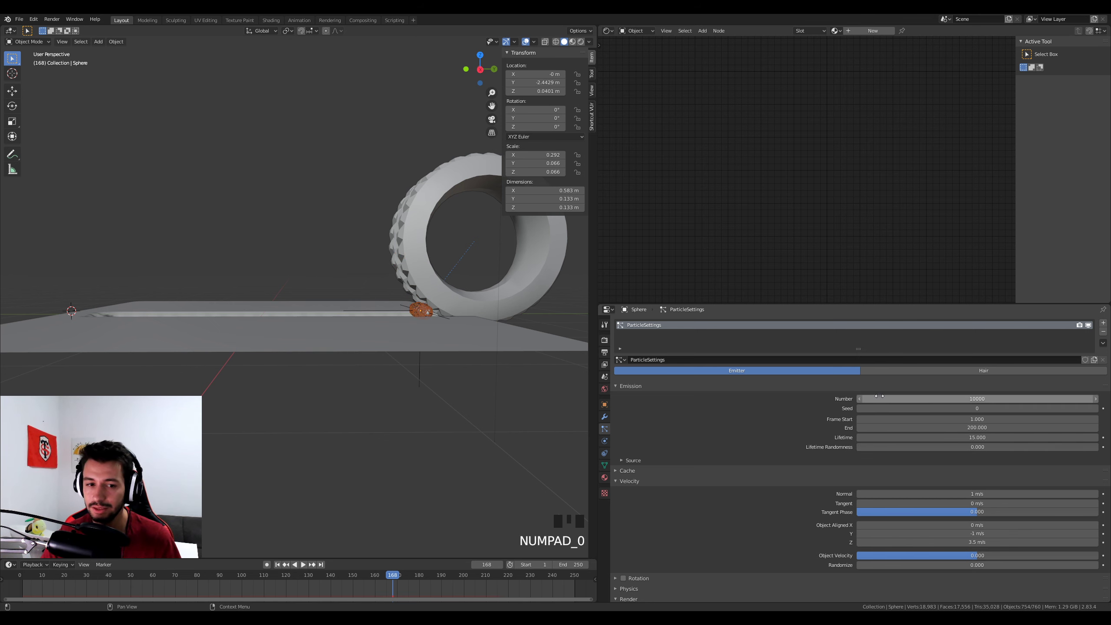
Step: Play back the denser 10000-particle, lifetime-15 spray and orbit around the tire and sand plane
key("space")
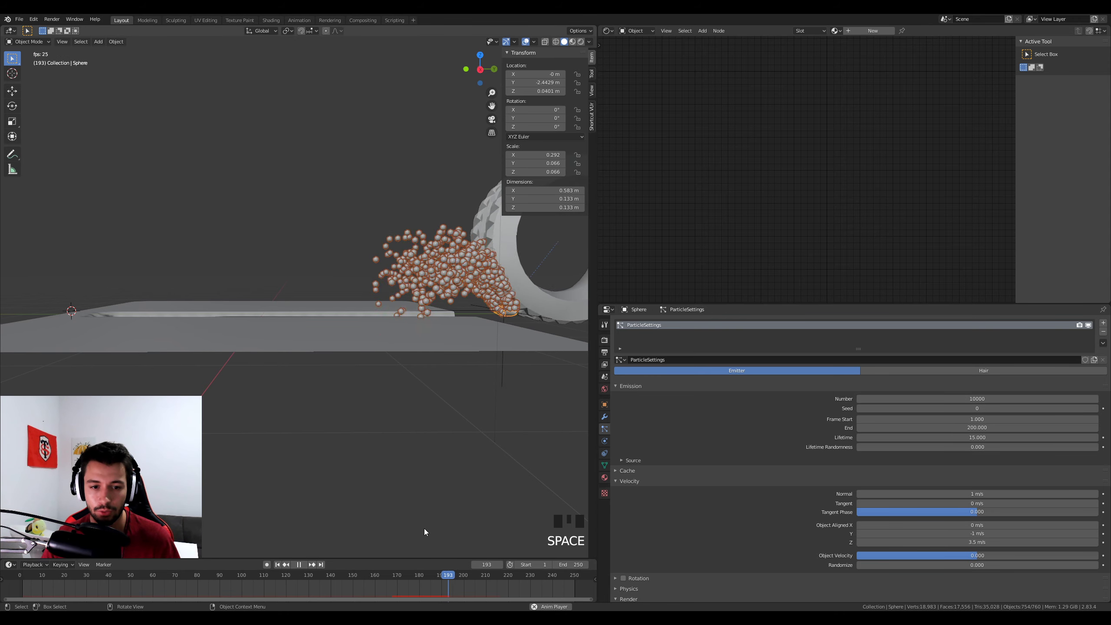
key("space")
left_click_drag(455, 580, 248, 474)
scroll("down", 3)
left_click_drag(242, 456, 257, 464)
scroll("down", 3)
left_click(205, 315)
scroll("up", 3)
key("s")
key("s")
scroll("up", 3)
left_click_drag(230, 349, 292, 339)
left_click(292, 340)
scroll("down", 3)
scroll("down", 3)
Step: Inspect the tread marks from several angles, then rewind the animation to an early frame
left_click_drag(901, 462, 269, 392)
middle_click(269, 392)
scroll("up", 3)
scroll("down", 3)
left_click_drag(388, 382, 371, 392)
scroll("down", 3)
left_click_drag(389, 392, 404, 389)
scroll("down", 3)
scroll("up", 3)
left_click_drag(398, 398, 701, 476)
scroll("up", 3)
scroll("down", 3)
left_click_drag(297, 577, 74, 580)
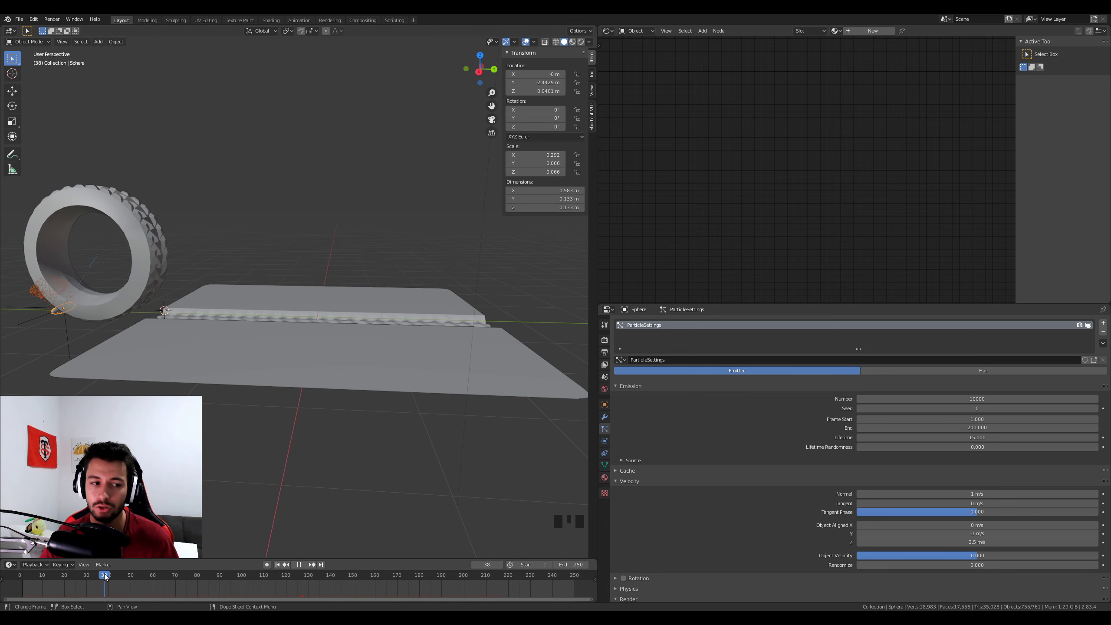
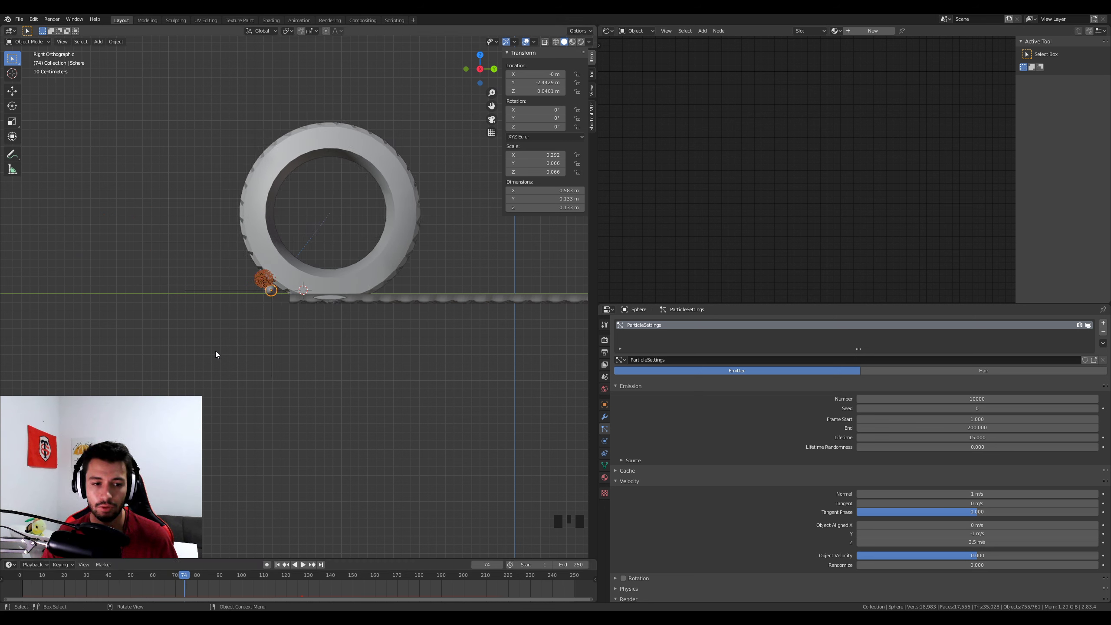
Step: Move the empty to the tire's ground contact point with G
scroll("up", 3)
scroll("up", 3)
left_click(221, 319)
key("g")
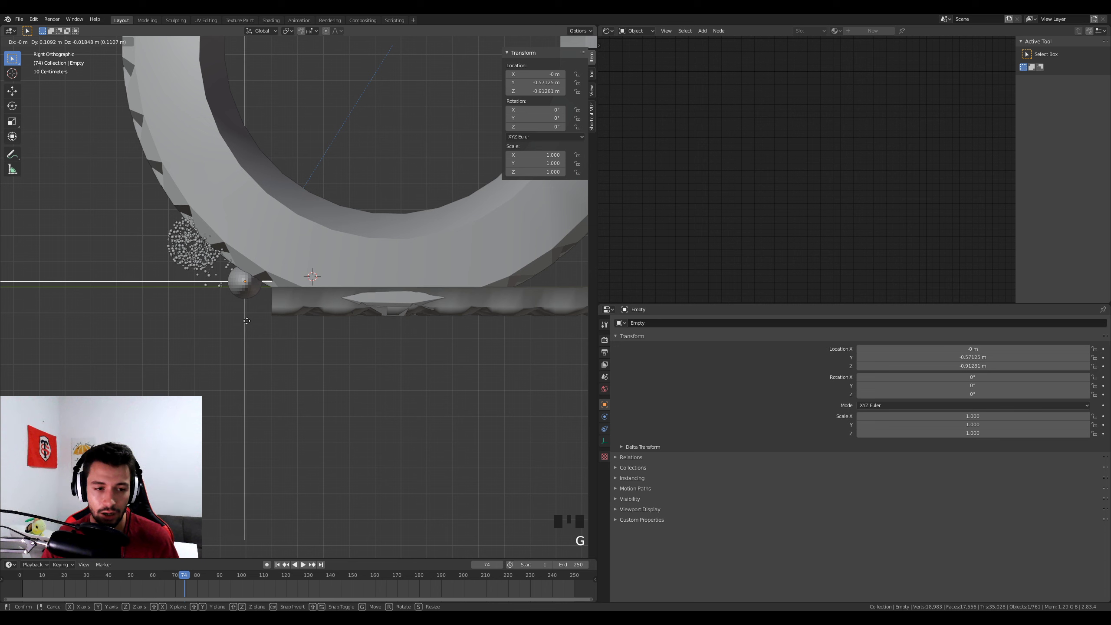
left_click_drag(192, 574, 208, 574)
key("g")
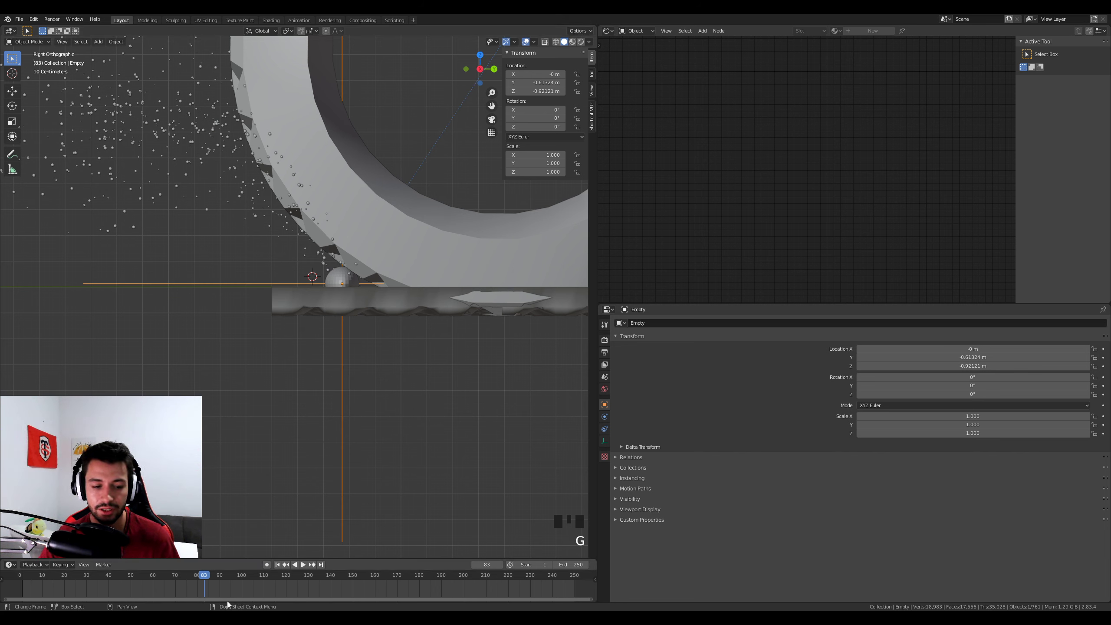
Step: Orbit around the contact area at frame 76 and pan the side view toward the small sphere
left_click_drag(201, 579, 443, 350)
left_click_drag(443, 349, 514, 303)
scroll("down", 3)
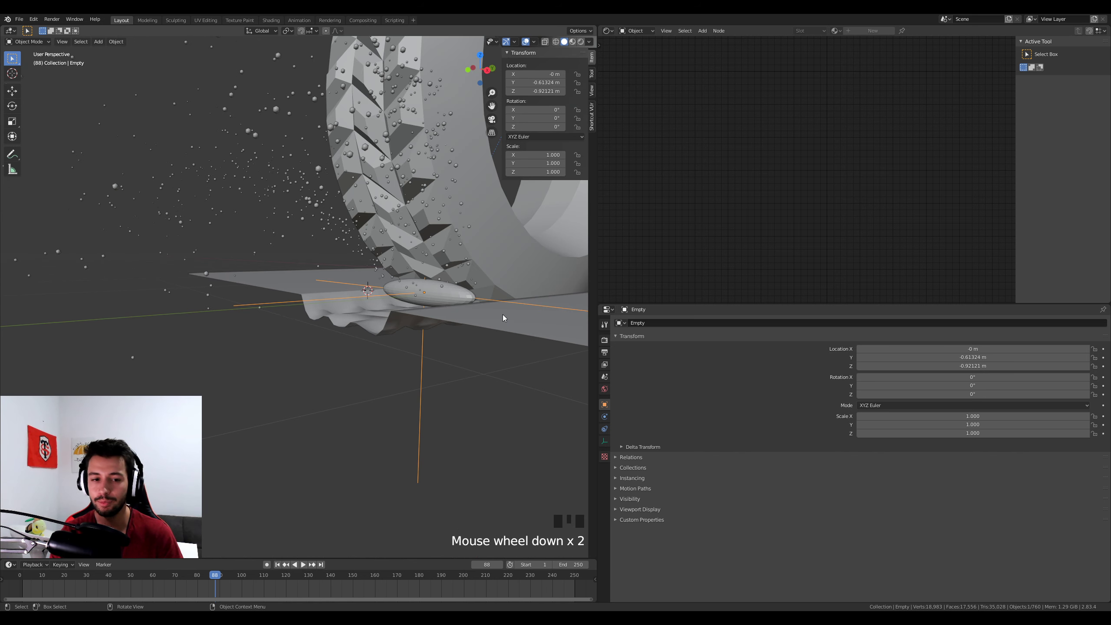
left_click_drag(474, 334, 456, 336)
key("KP_1")
key("KP_3")
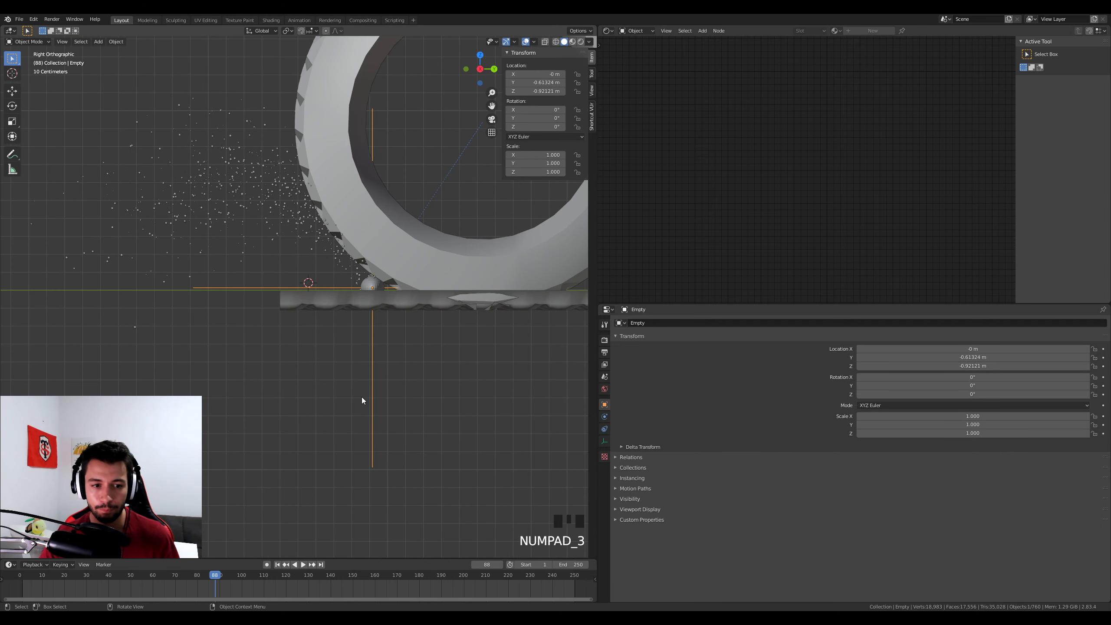
left_click_drag(214, 577, 192, 581)
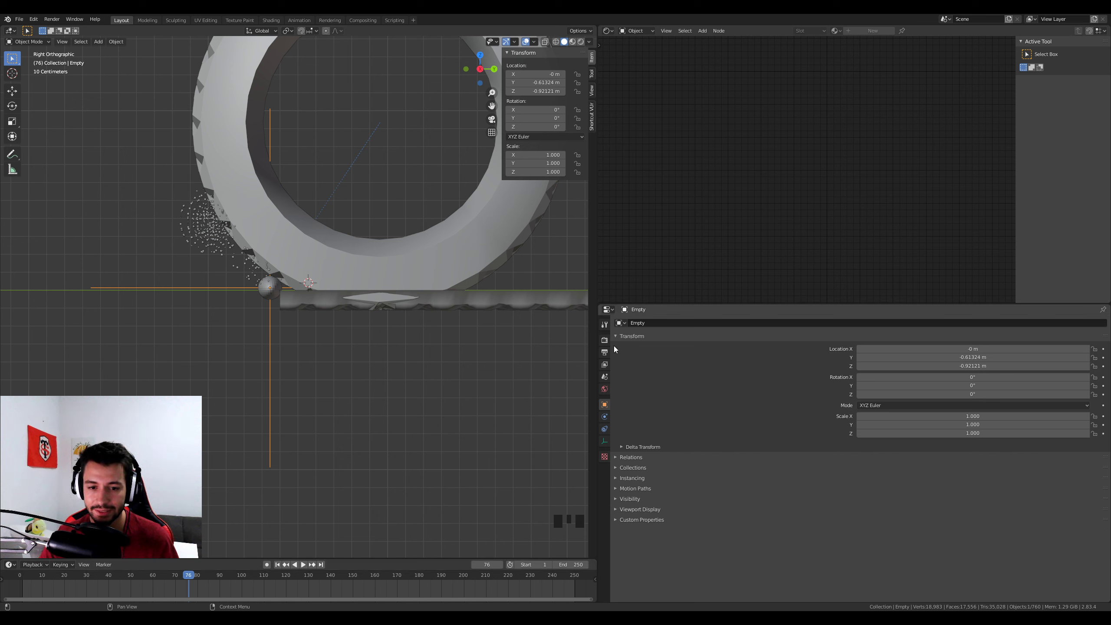
Step: Select the small sphere and set its particle Emission Frame Start 76, End 174
left_click(609, 343)
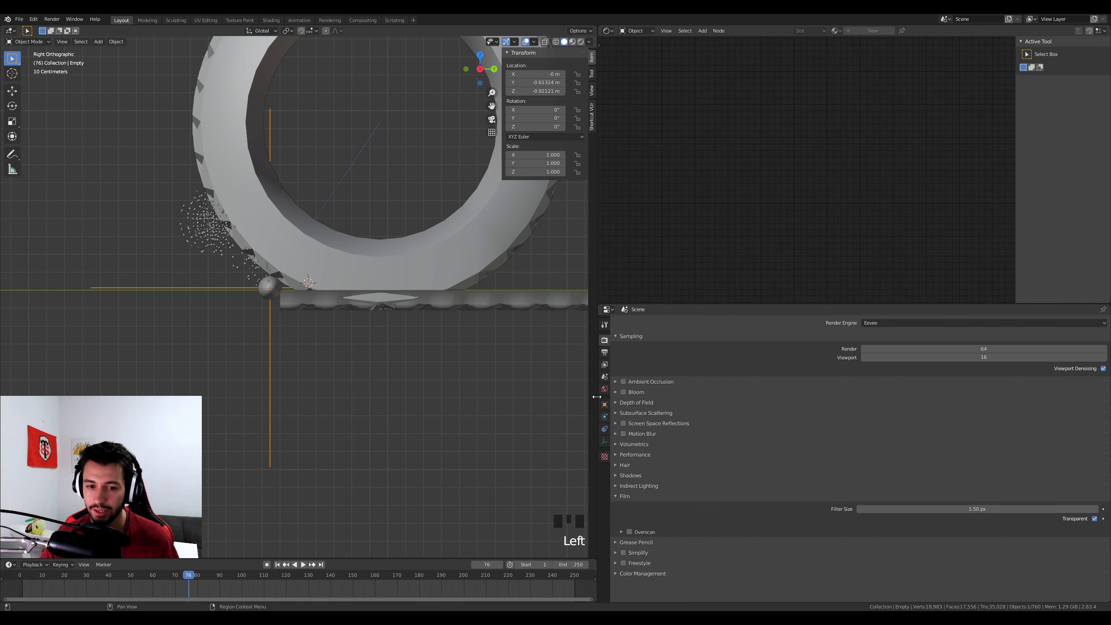
left_click(284, 289)
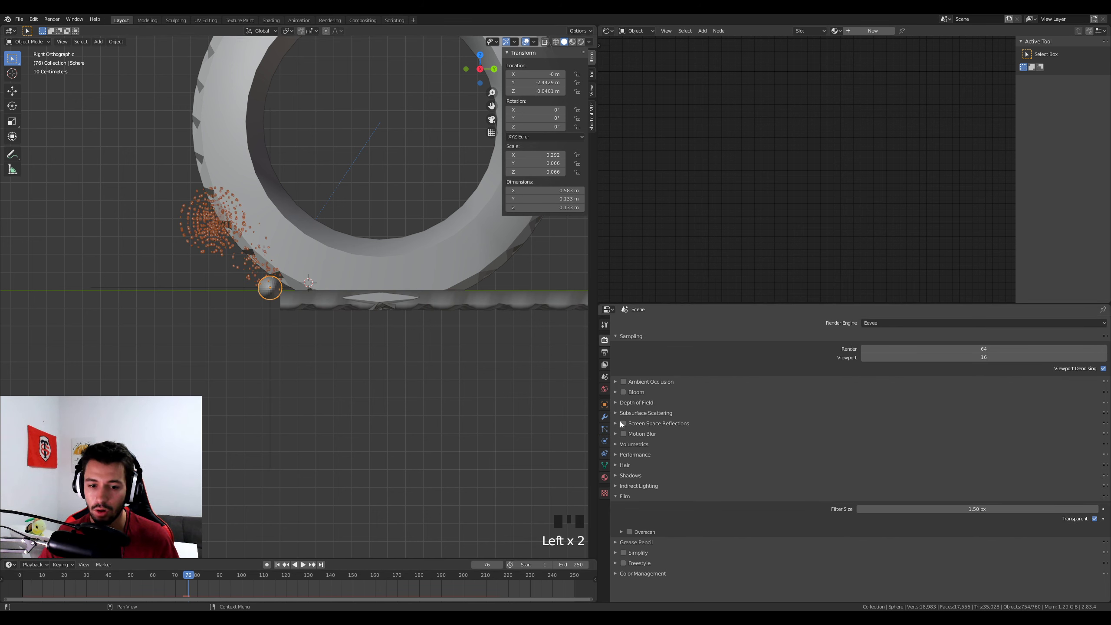
left_click(607, 432)
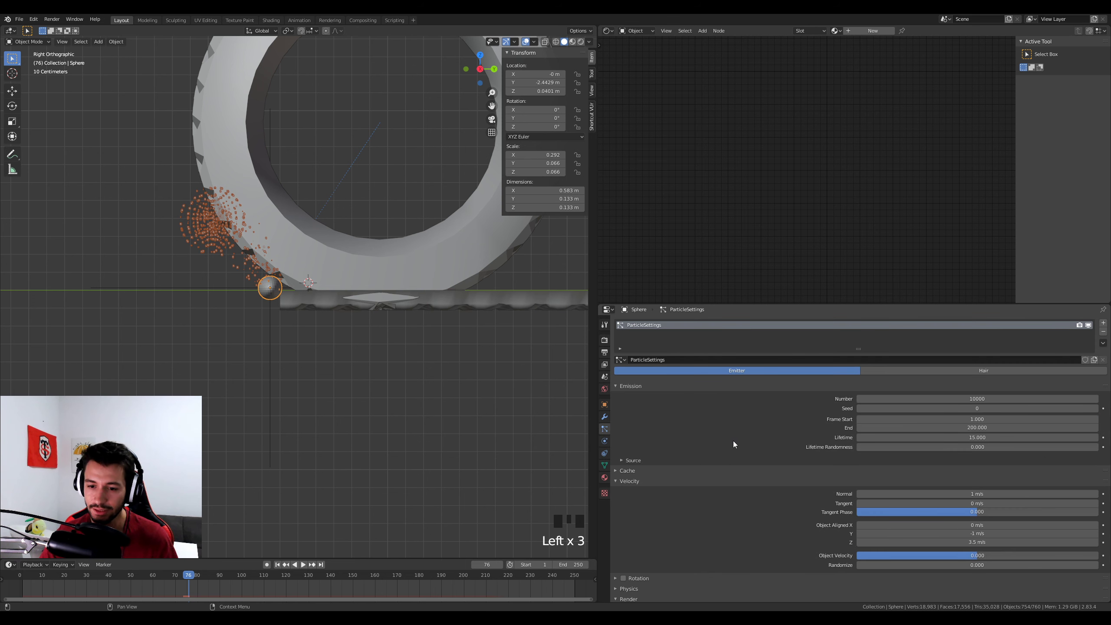
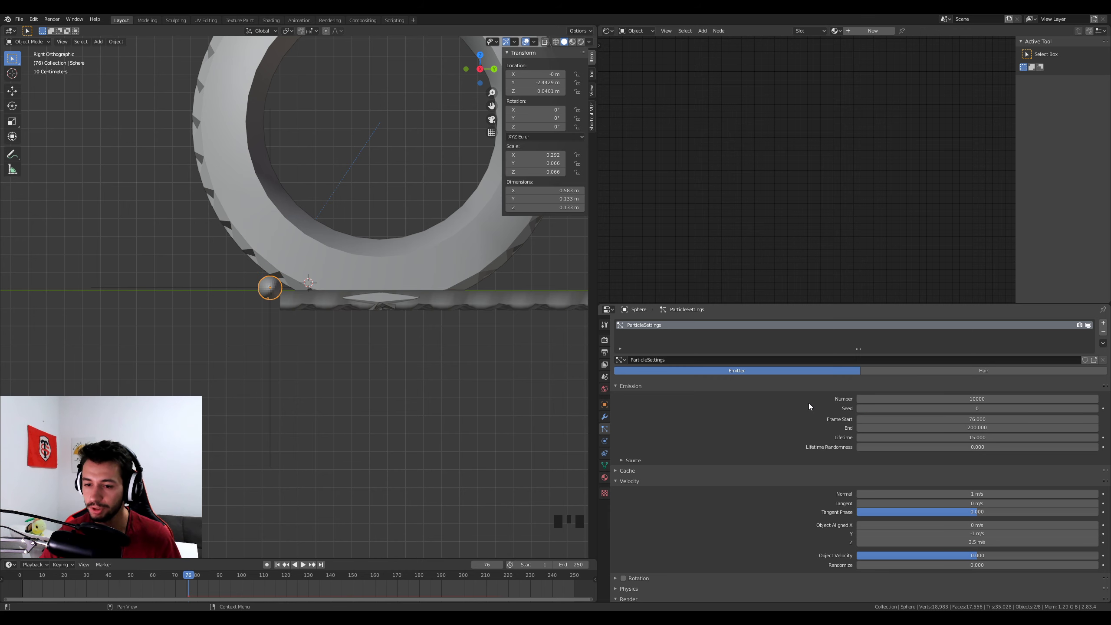
scroll("down", 3)
Step: Scrub the animation forward through the roll, landing on frame 174 near the plane's end
left_click_drag(440, 364, 198, 581)
left_click_drag(198, 580, 431, 421)
left_click_drag(430, 420, 335, 574)
left_click_drag(335, 575, 472, 508)
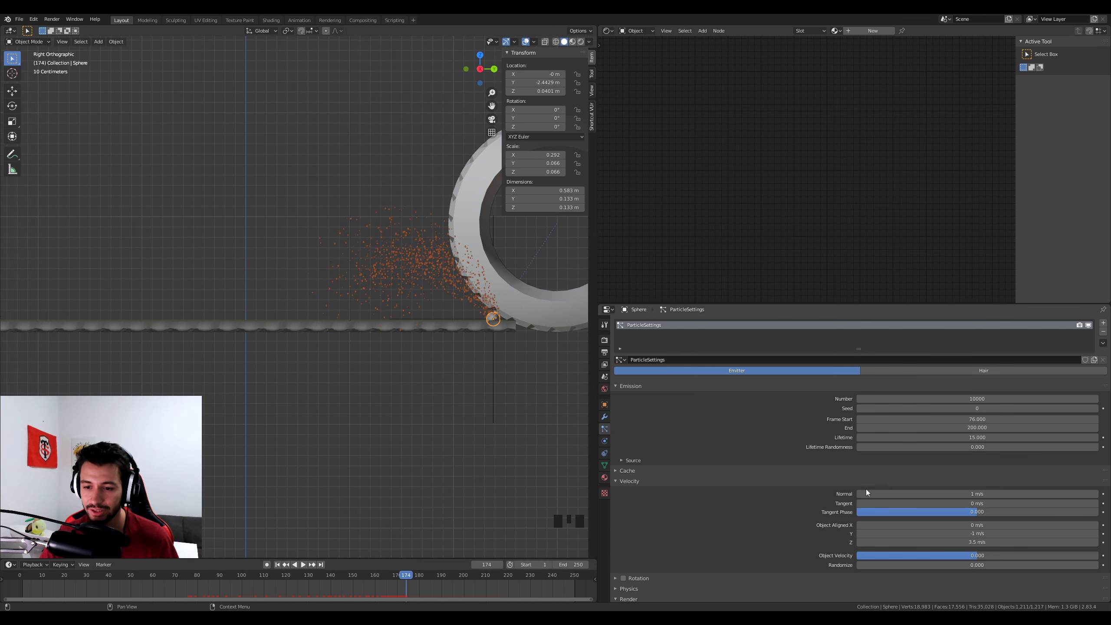
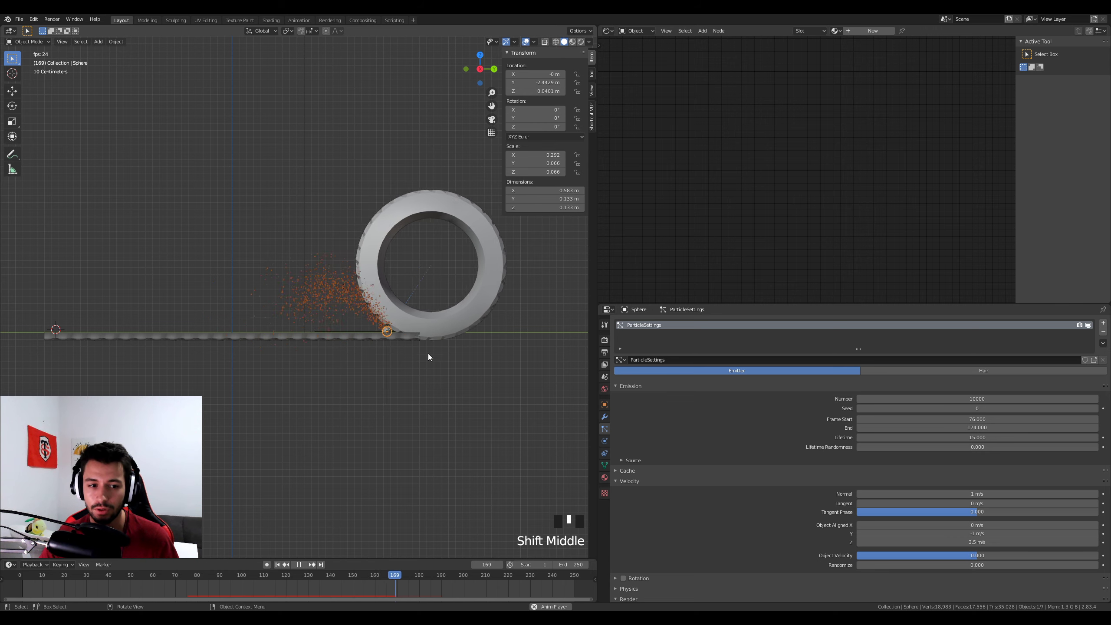
Step: Stop playback at frame 119, orbit to perspective and switch to Material Preview shading
key("space")
left_click_drag(431, 580, 267, 379)
left_click_drag(266, 379, 361, 479)
left_click(361, 479)
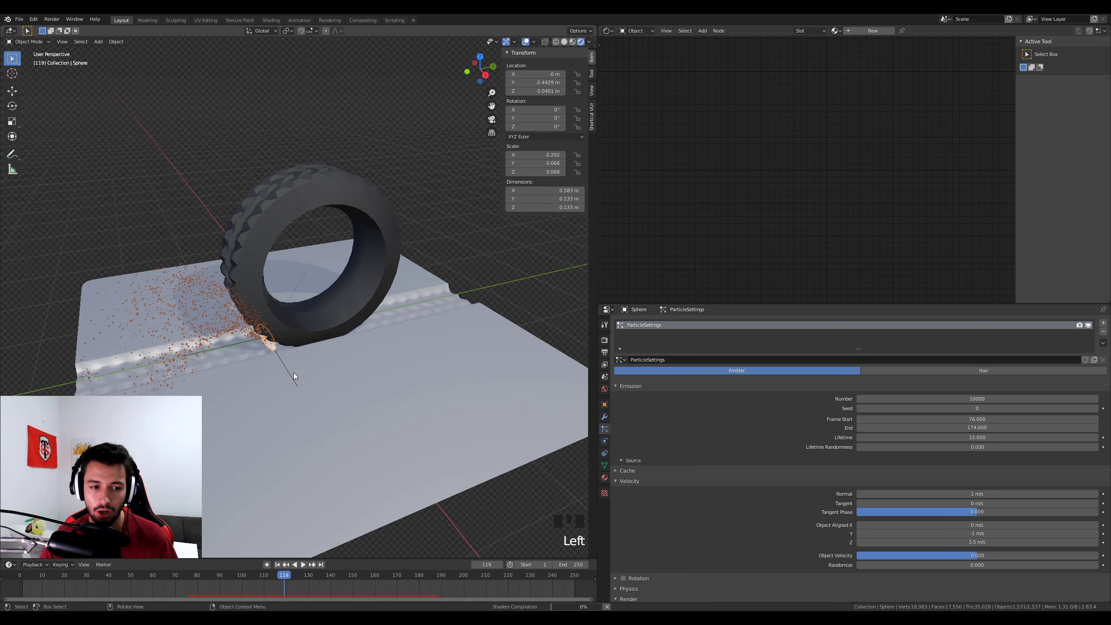
Step: Zoom in on the particles under the tire, pull back, and bring up the sphere's empty material list
scroll("up", 3)
left_click_drag(270, 364, 332, 350)
scroll("up", 3)
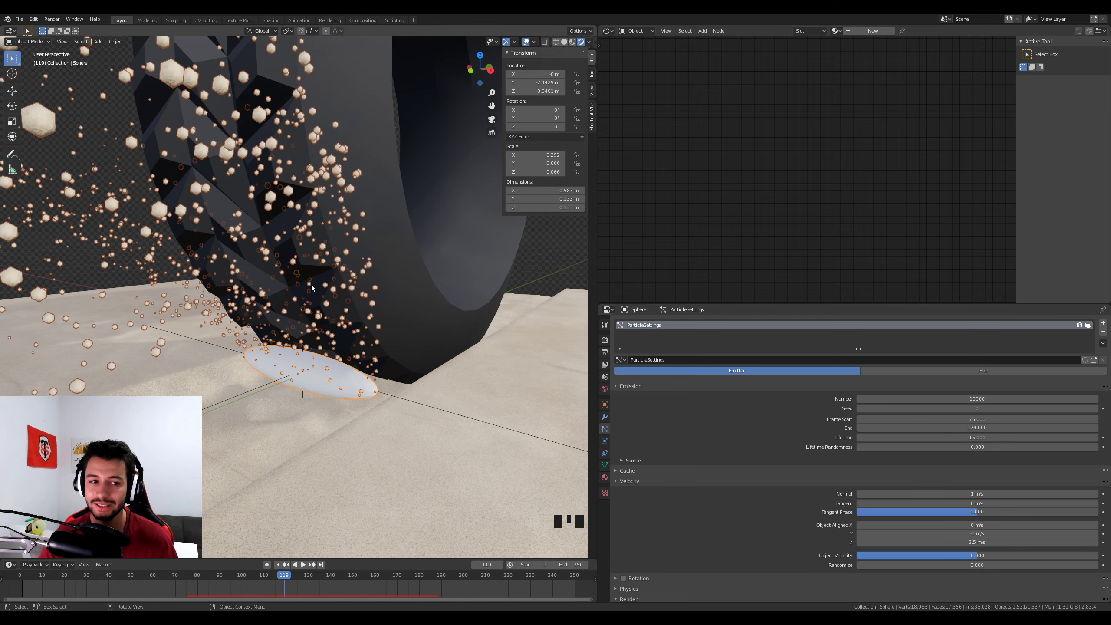
scroll("down", 3)
left_click_drag(246, 317, 609, 480)
left_click(610, 481)
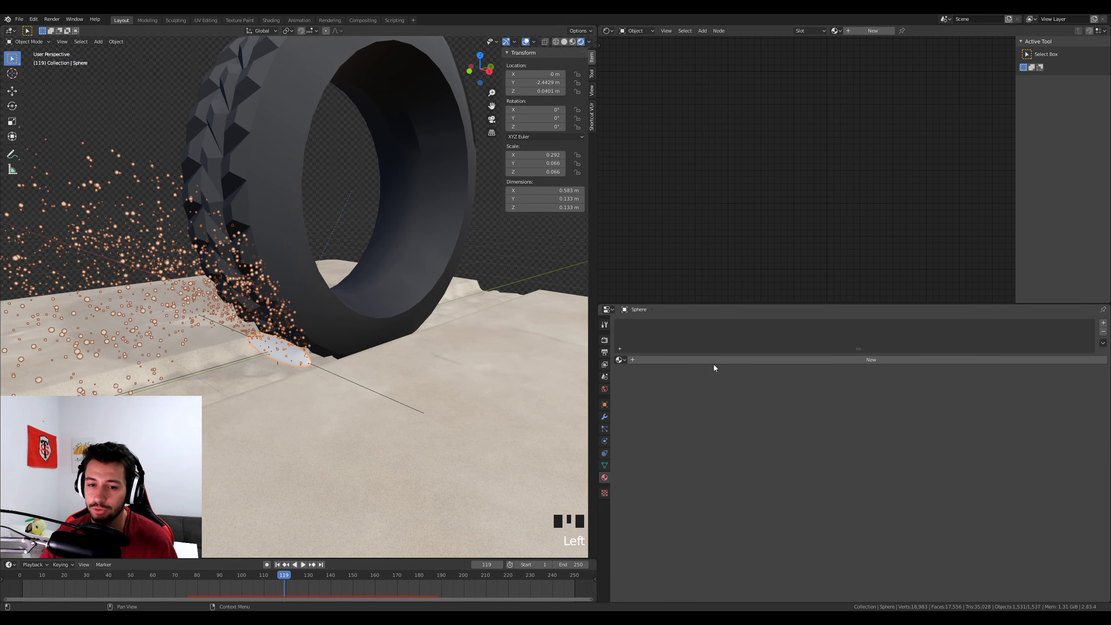
Step: Add a new material named transp to the sphere and orbit toward it beneath the tire
left_click_drag(720, 364, 768, 134)
left_click_drag(768, 134, 831, 218)
left_click_drag(831, 219, 289, 399)
scroll("up", 3)
left_click_drag(297, 399, 339, 390)
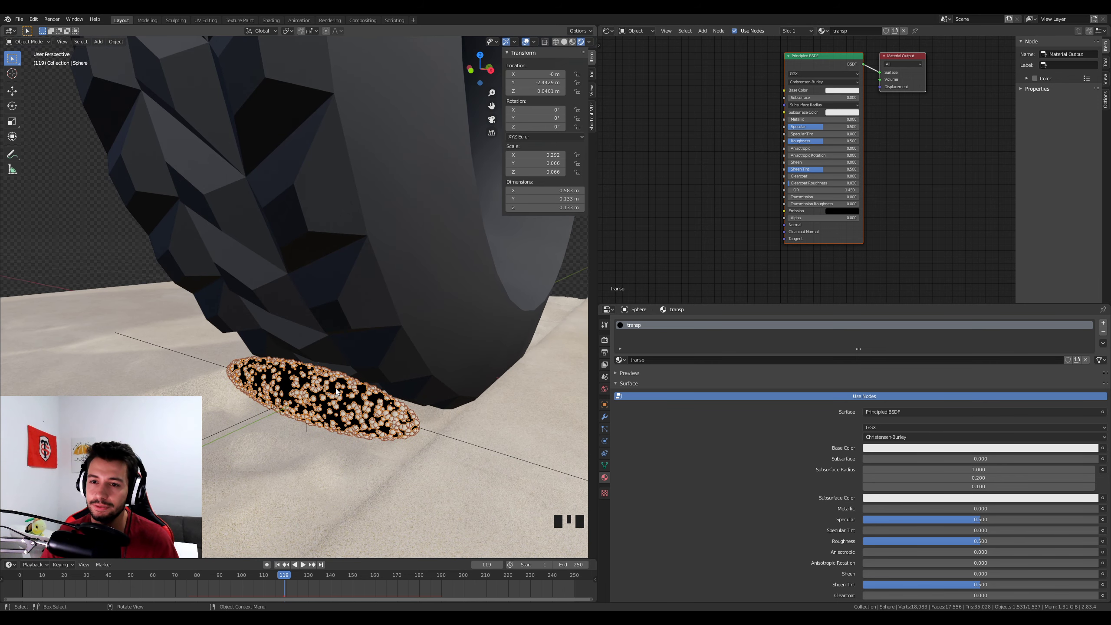
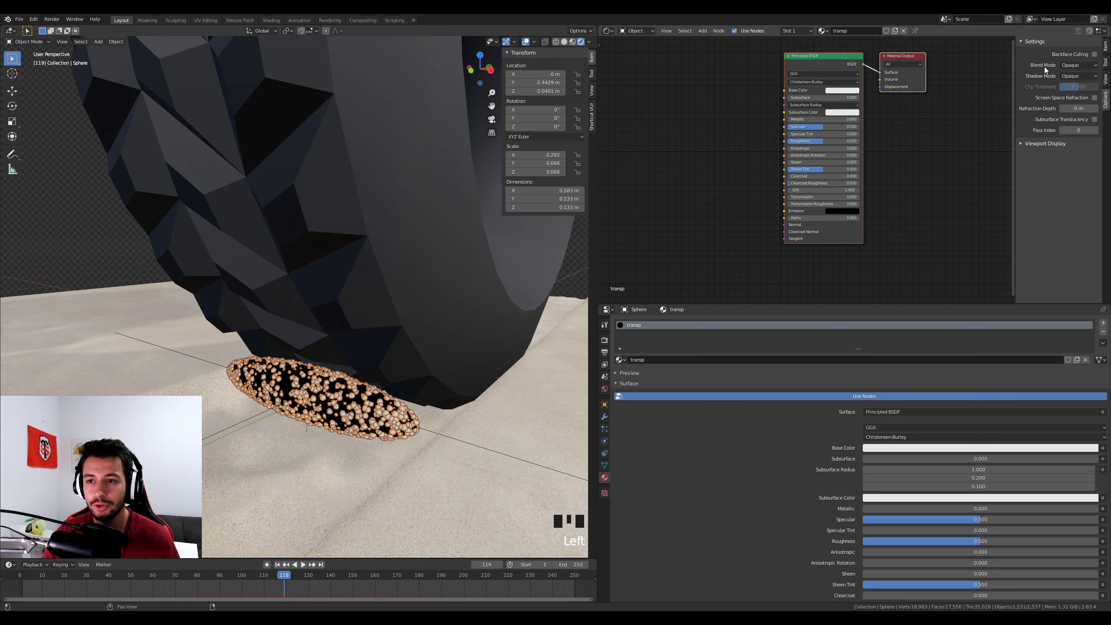
Step: Set transp to Alpha Blend with Show Backface and Alpha 0 so the sphere is invisible
left_click_drag(1081, 69, 319, 558)
left_click_drag(295, 578, 427, 358)
scroll("down", 3)
left_click_drag(422, 359, 378, 378)
scroll("down", 3)
Step: Pull back and orbit to view the track on the plane from the side
left_click_drag(398, 384, 280, 576)
left_click_drag(280, 576, 306, 574)
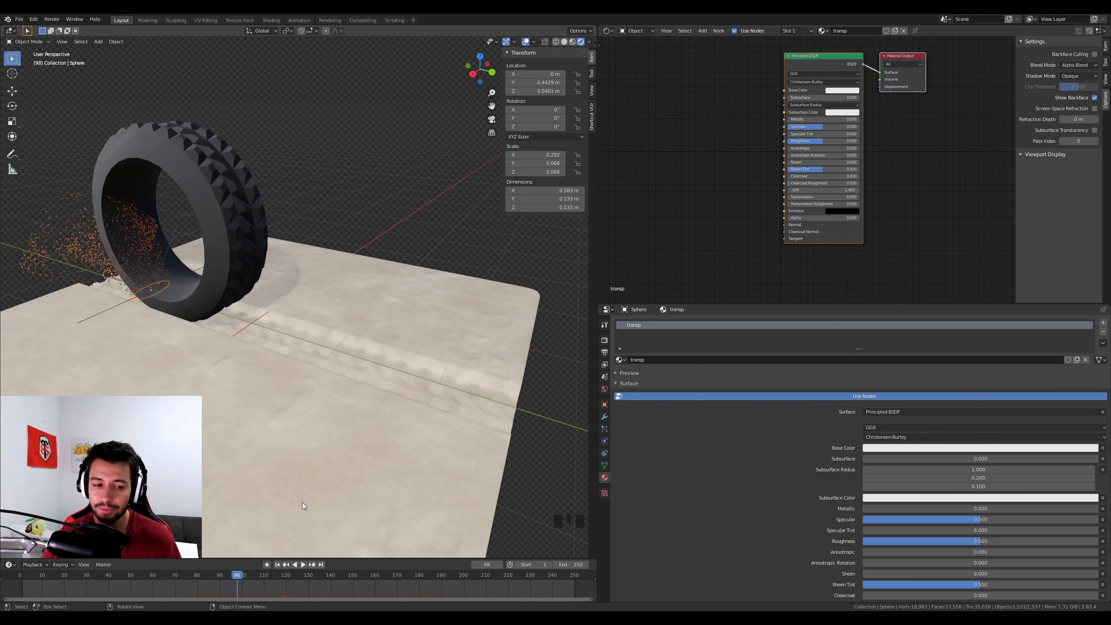
left_click_drag(254, 574, 437, 483)
left_click_drag(438, 482, 404, 375)
Step: Review the sand plane's Dynamic Paint Displace canvas in Physics, then start saving with Ctrl+S
left_click(404, 375)
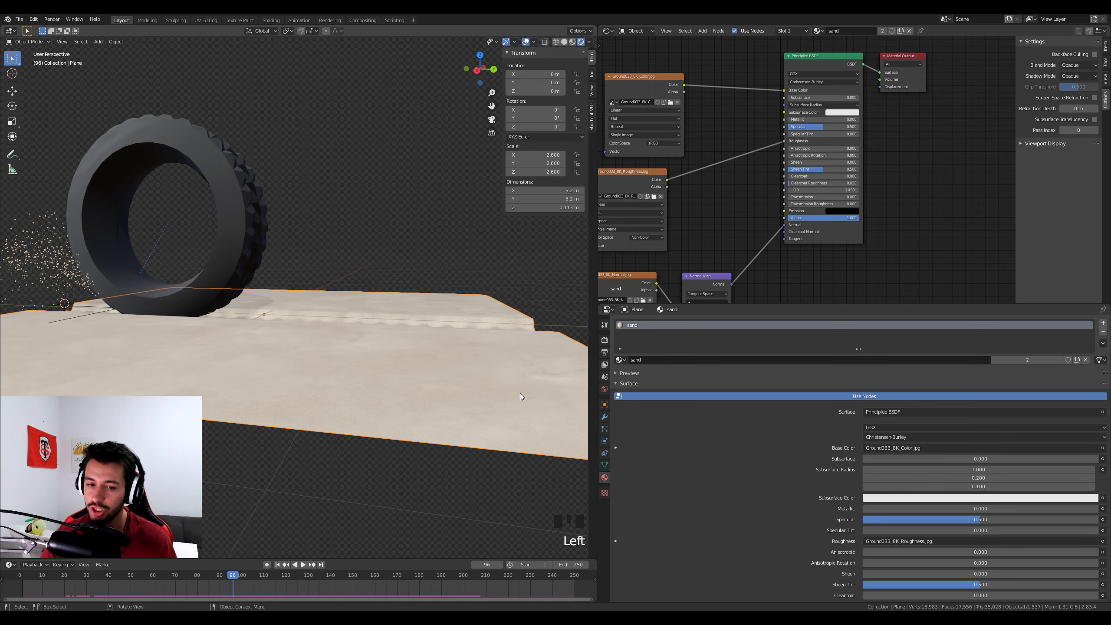
left_click(608, 453)
left_click(609, 439)
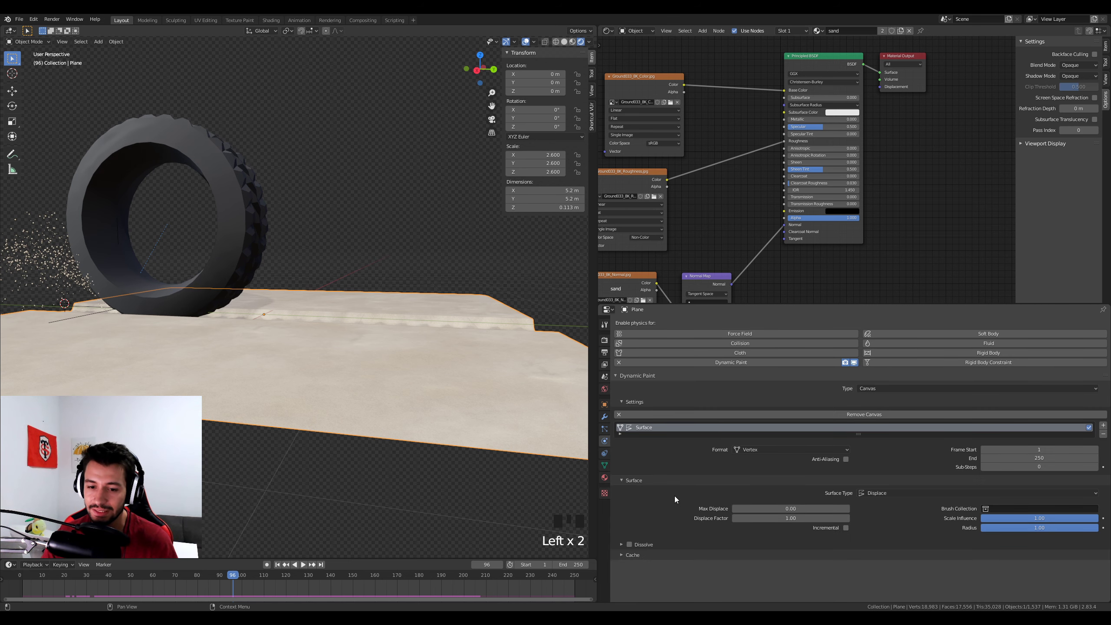
left_click_drag(621, 559, 676, 504)
scroll("down", 3)
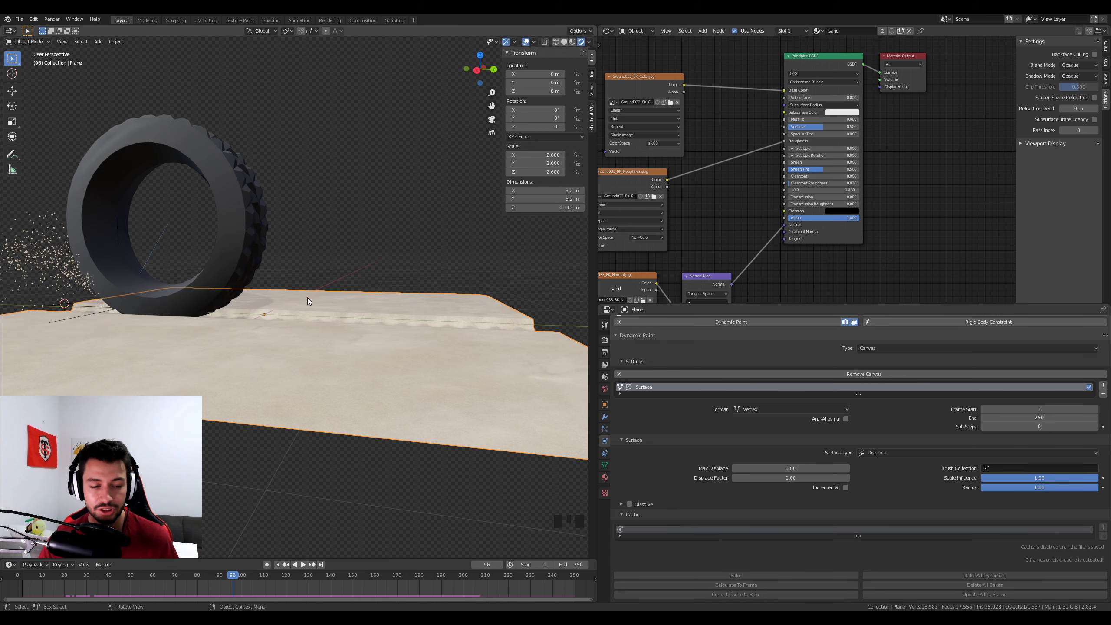
key("ctrl+s")
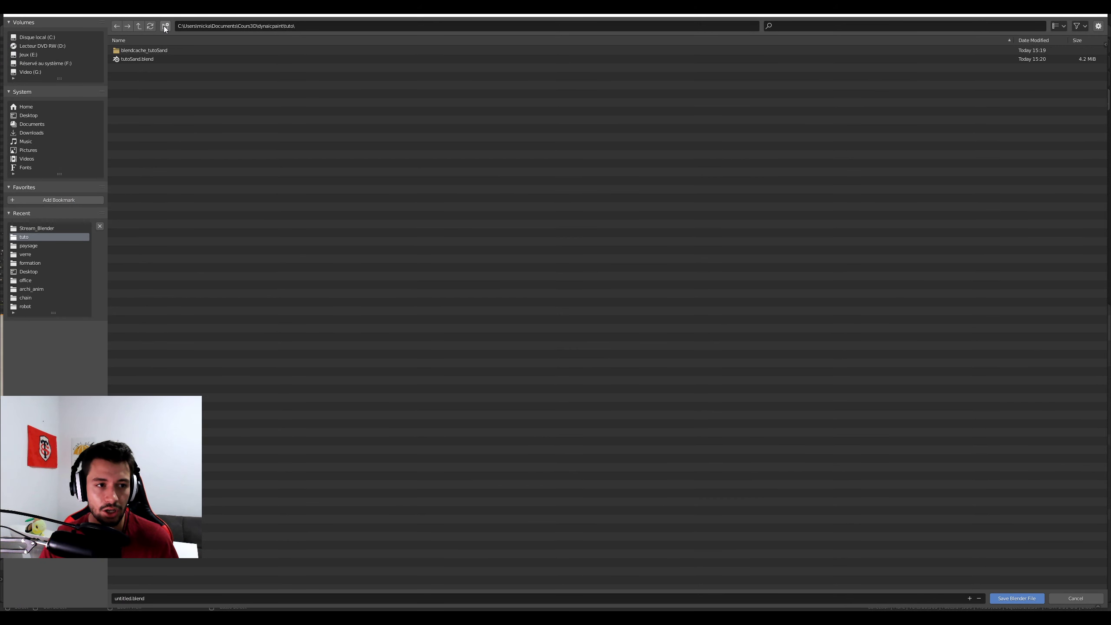
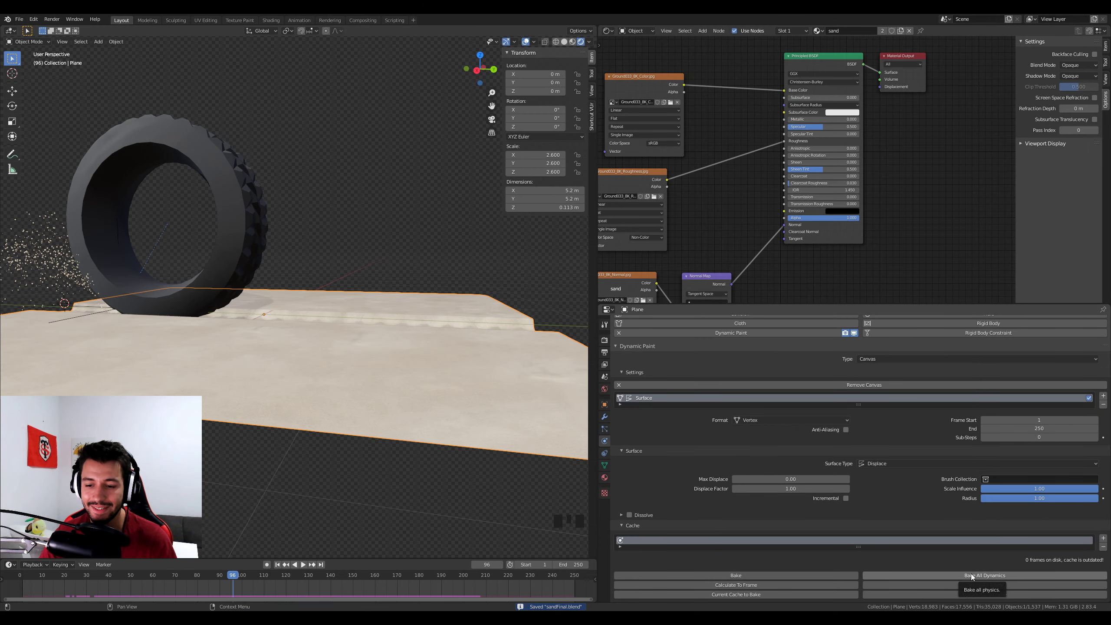
Step: Rewind and play the tire rolling over the sand, stopping at frame 142 on the tread marks
left_click_drag(975, 577, 467, 537)
scroll("down", 3)
left_click_drag(362, 398, 370, 422)
scroll("up", 3)
scroll("up", 3)
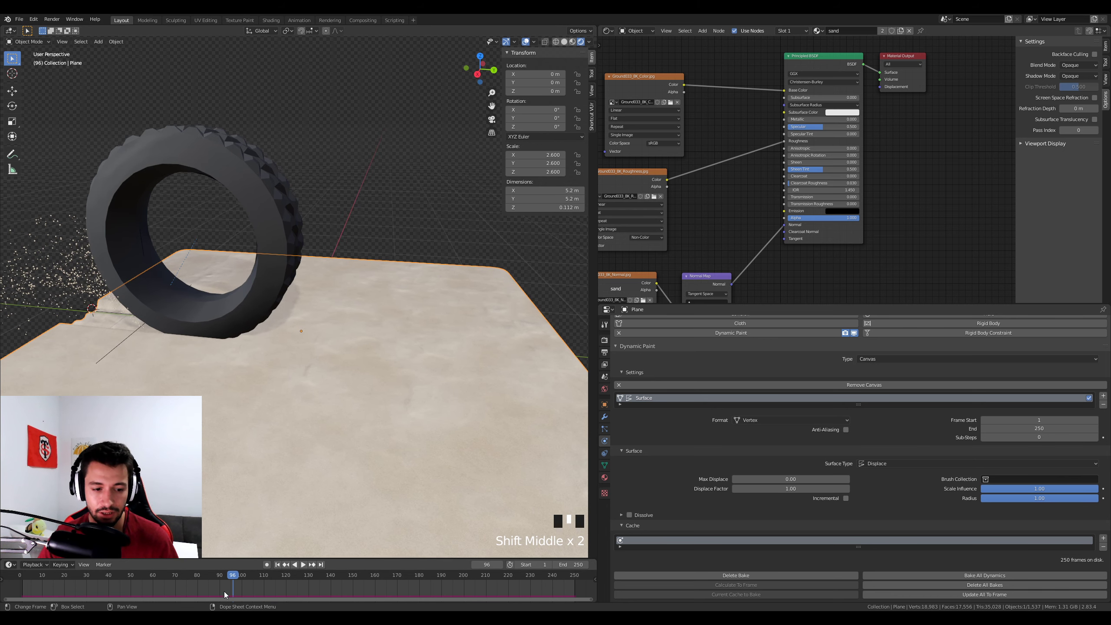
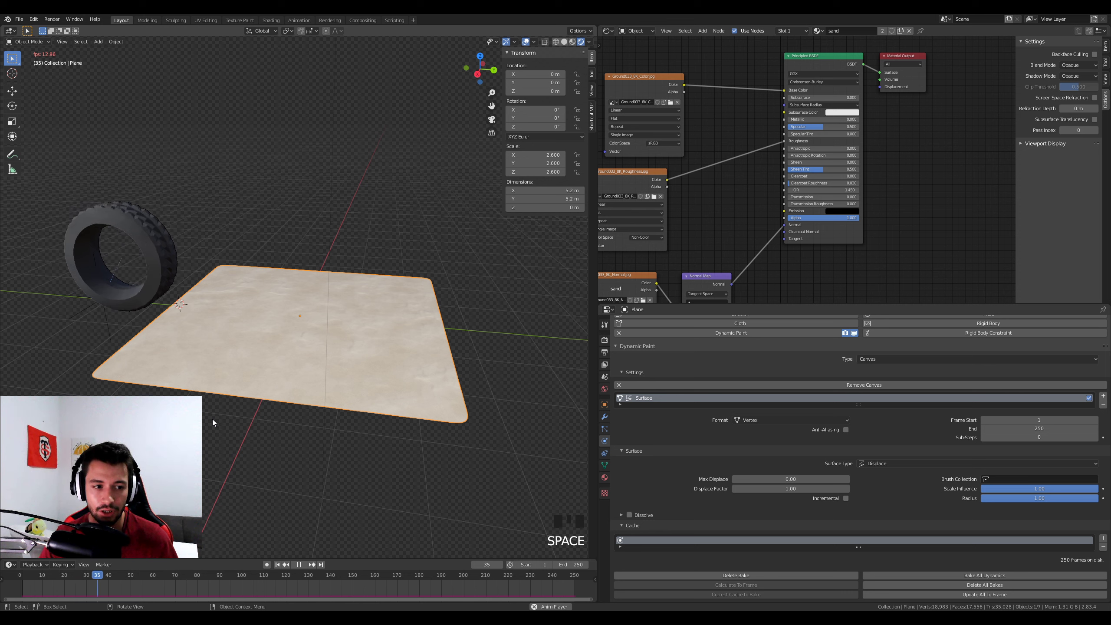
scroll("up", 3)
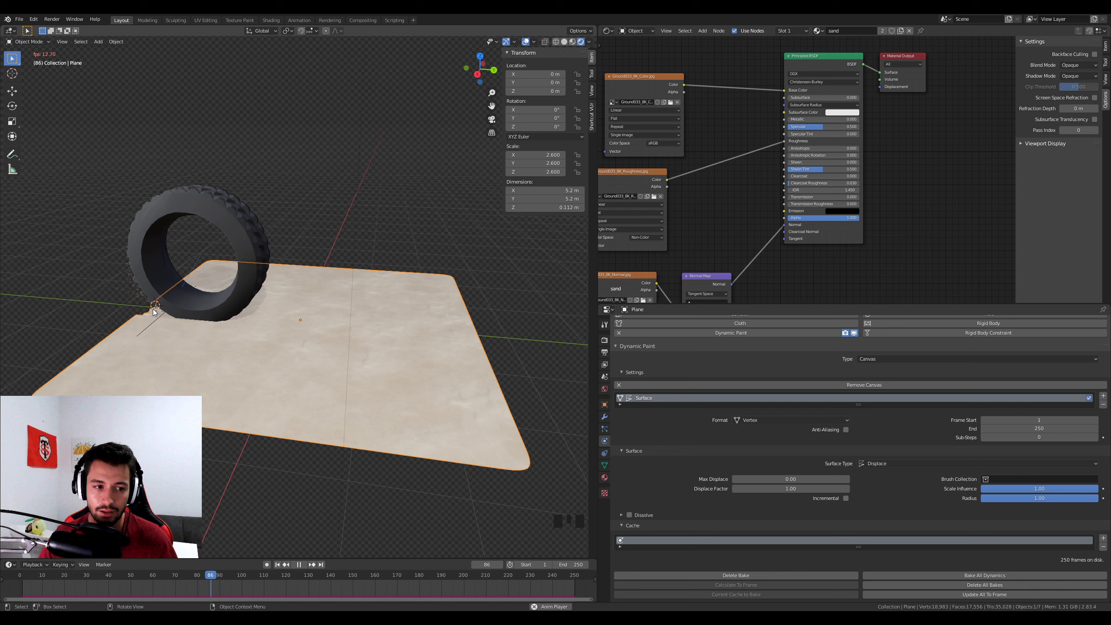
scroll("up", 3)
left_click_drag(264, 321, 413, 363)
key("space")
Step: Orbit and pan around the plane to inspect the displaced track from along it and above
left_click_drag(410, 365, 412, 407)
scroll("up", 3)
left_click_drag(297, 407, 310, 393)
left_click_drag(344, 352, 368, 353)
left_click_drag(307, 371, 227, 347)
scroll("down", 3)
left_click_drag(374, 383, 447, 426)
scroll("up", 3)
left_click_drag(272, 386, 408, 372)
scroll("down", 3)
left_click_drag(386, 374, 463, 225)
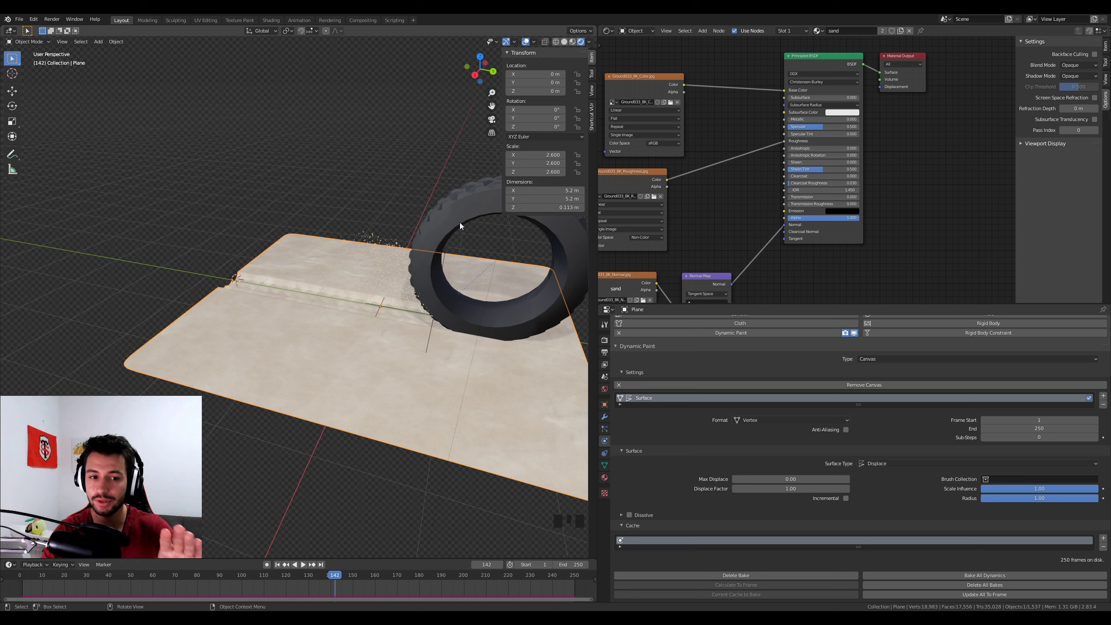